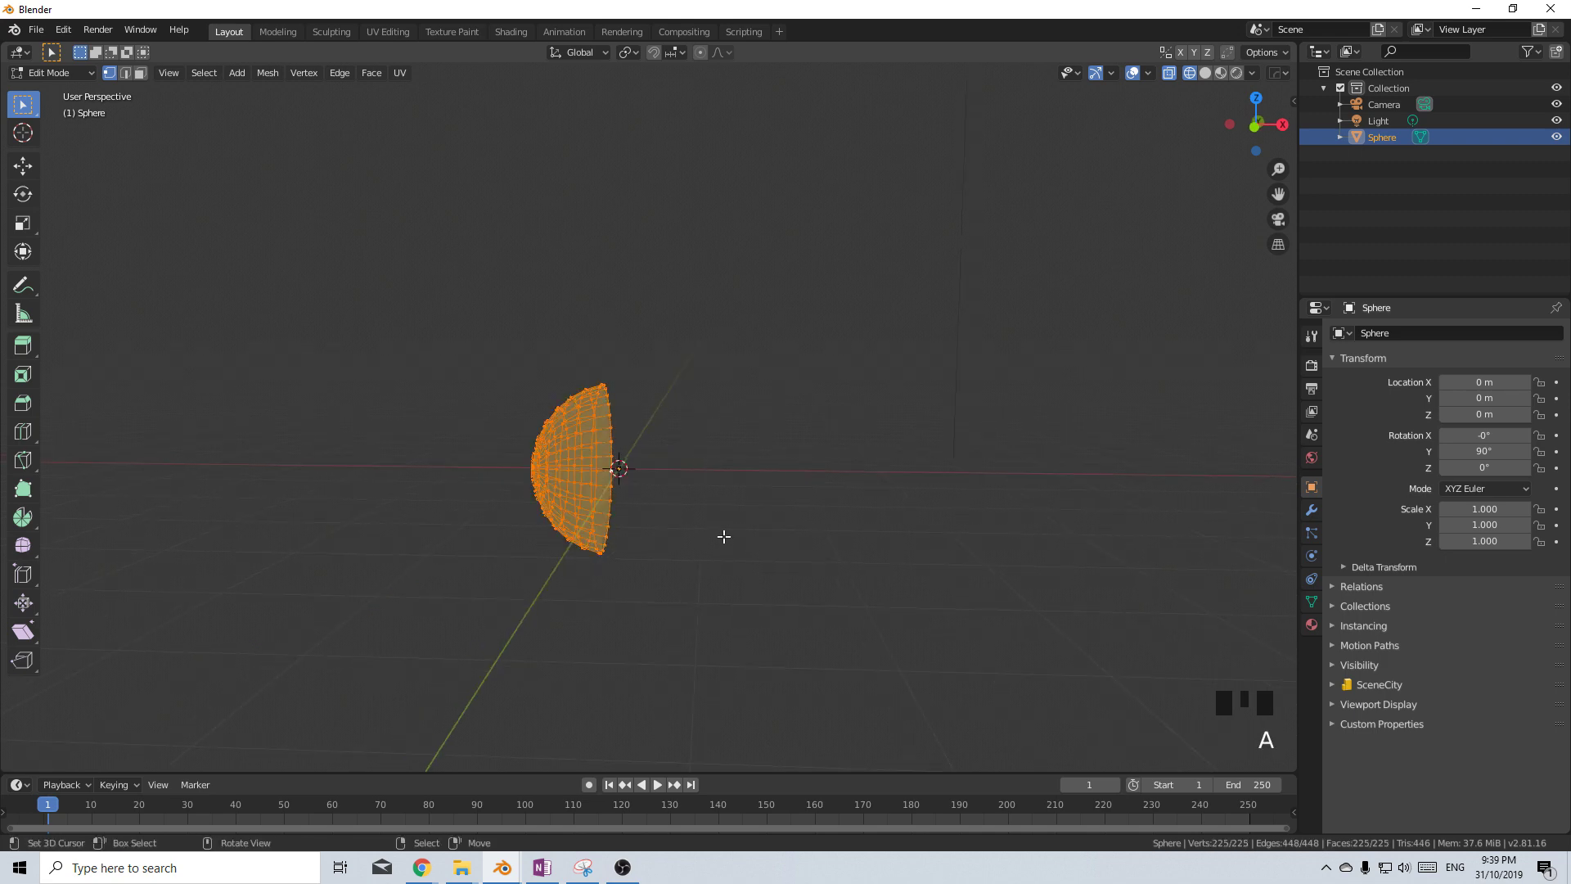
Scale the half sphere along X and shift it left of the origin into a tapered bullet shape
{"action": "key", "text": "s"}
{"action": "key", "text": "s"}
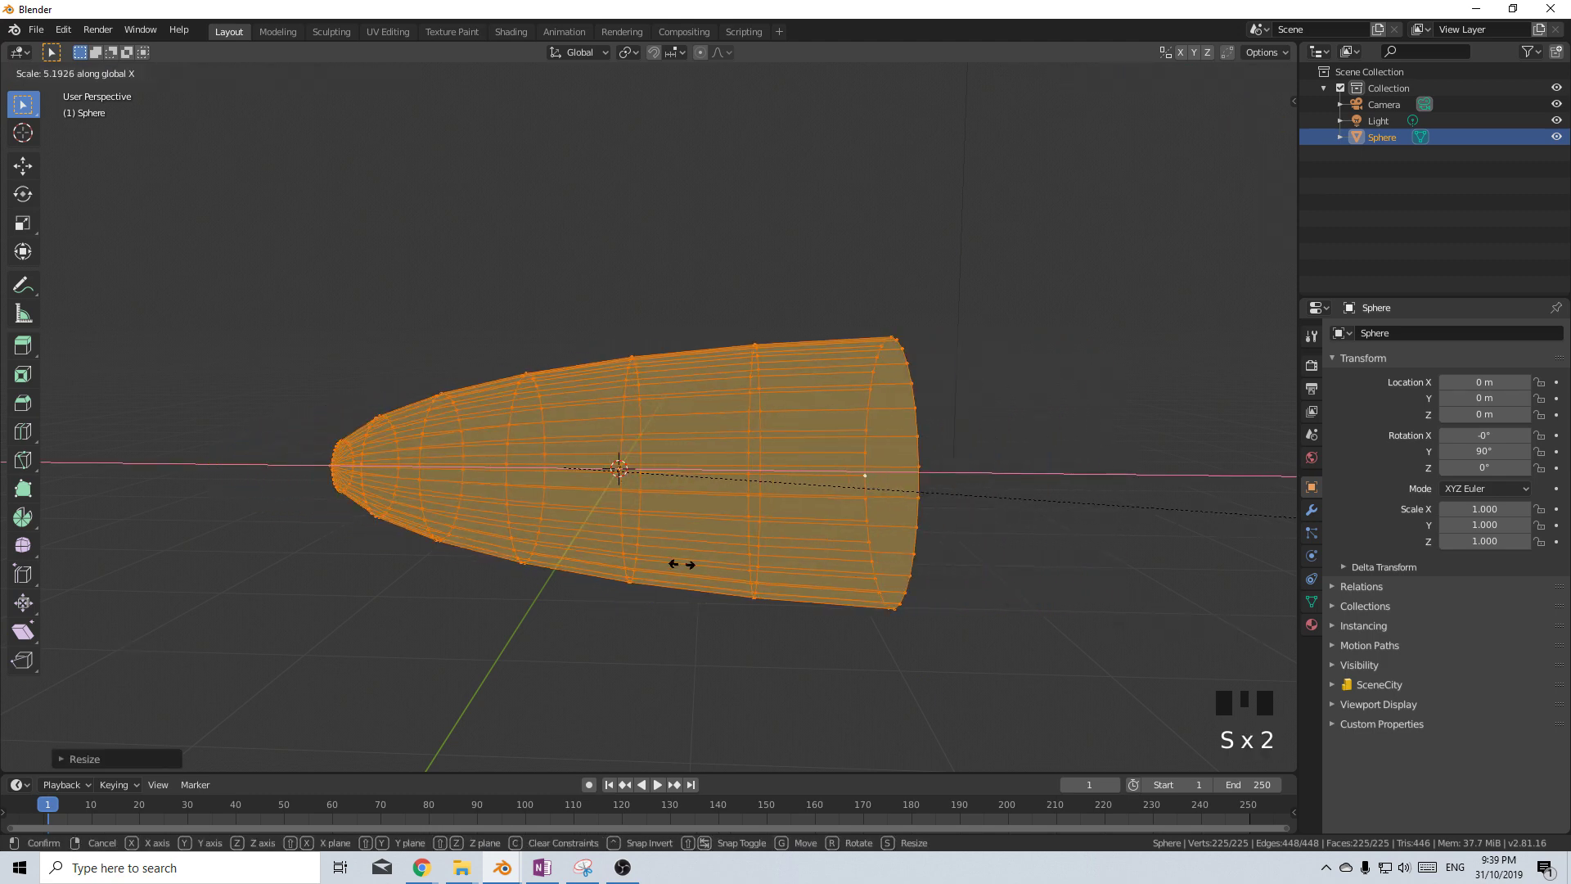
{"action": "key", "text": "g"}
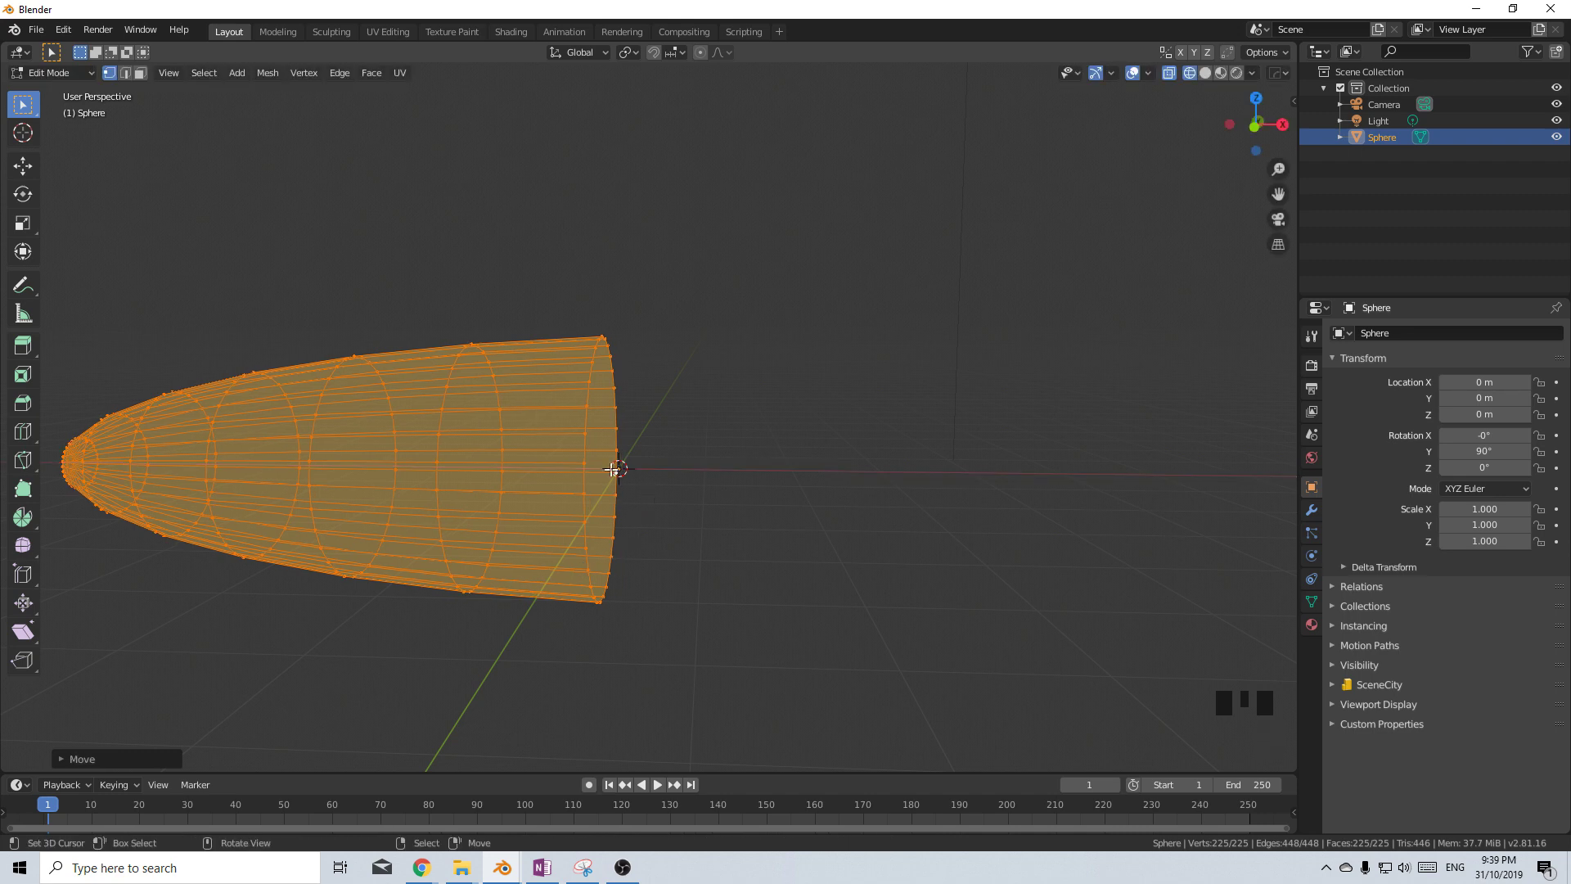
{"action": "key", "text": "Tab"}
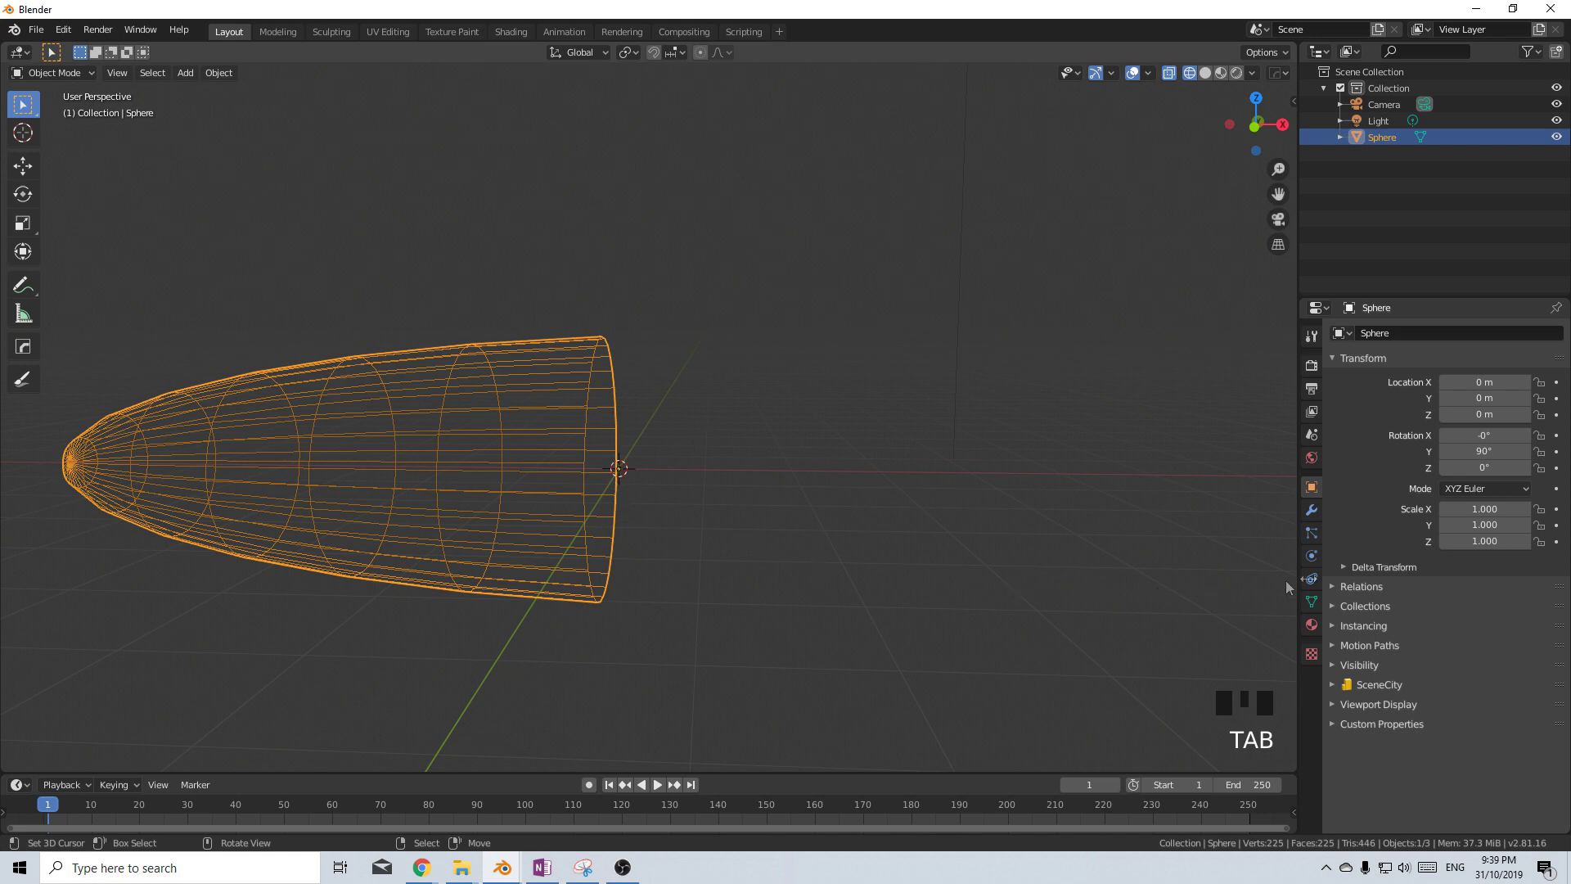
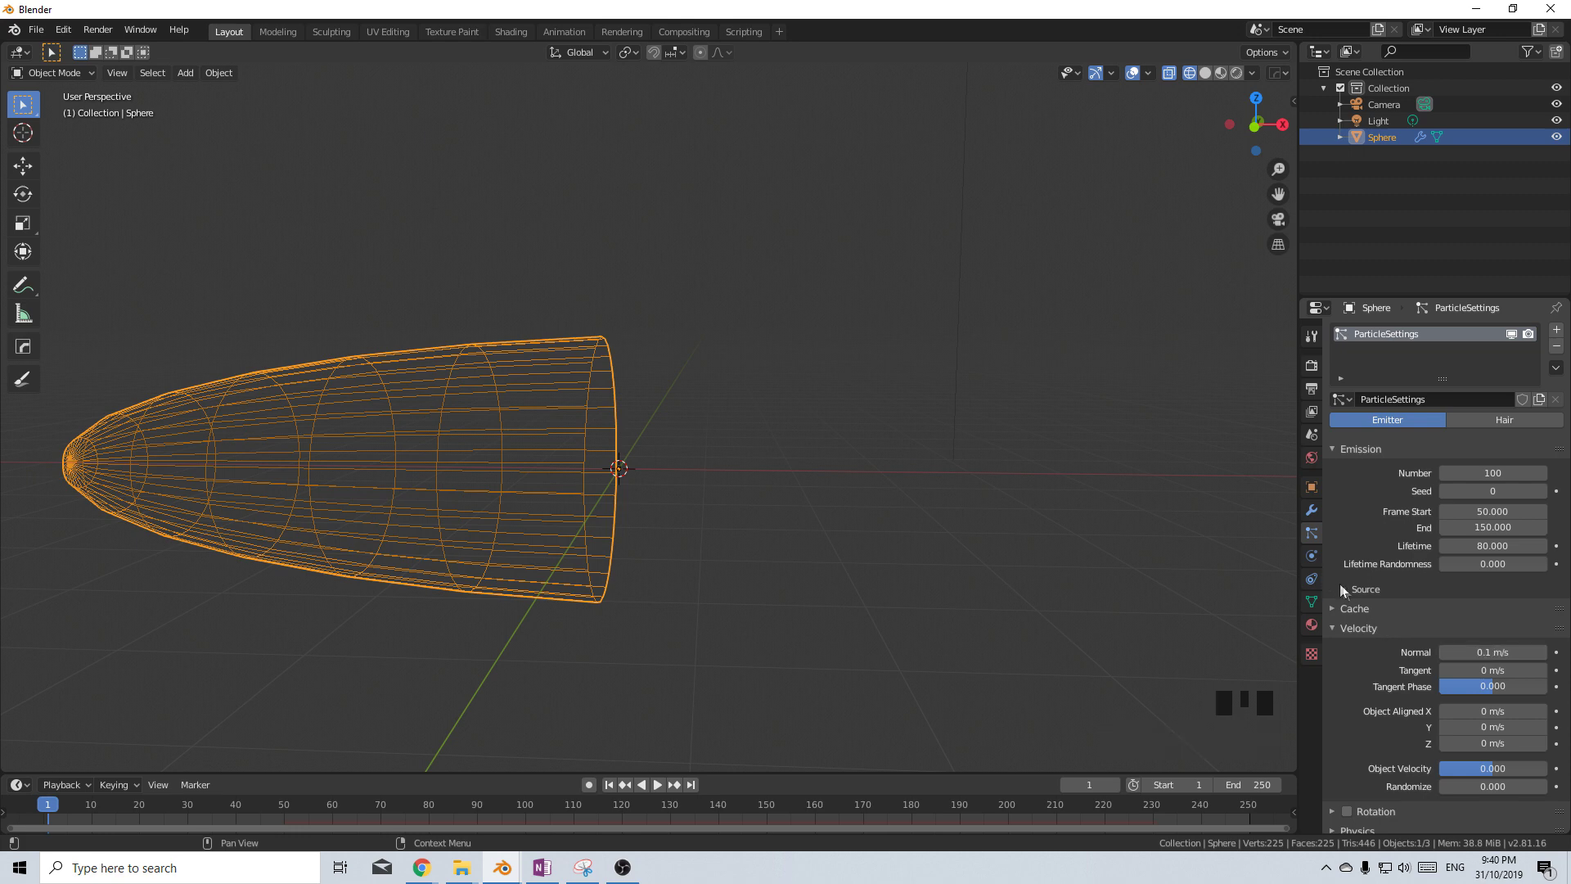
Add a hair-type particle system to the tapered sphere and review its emission settings
{"action": "left_click_drag", "start_coordinate": [1348, 598], "coordinate": [597, 375]}
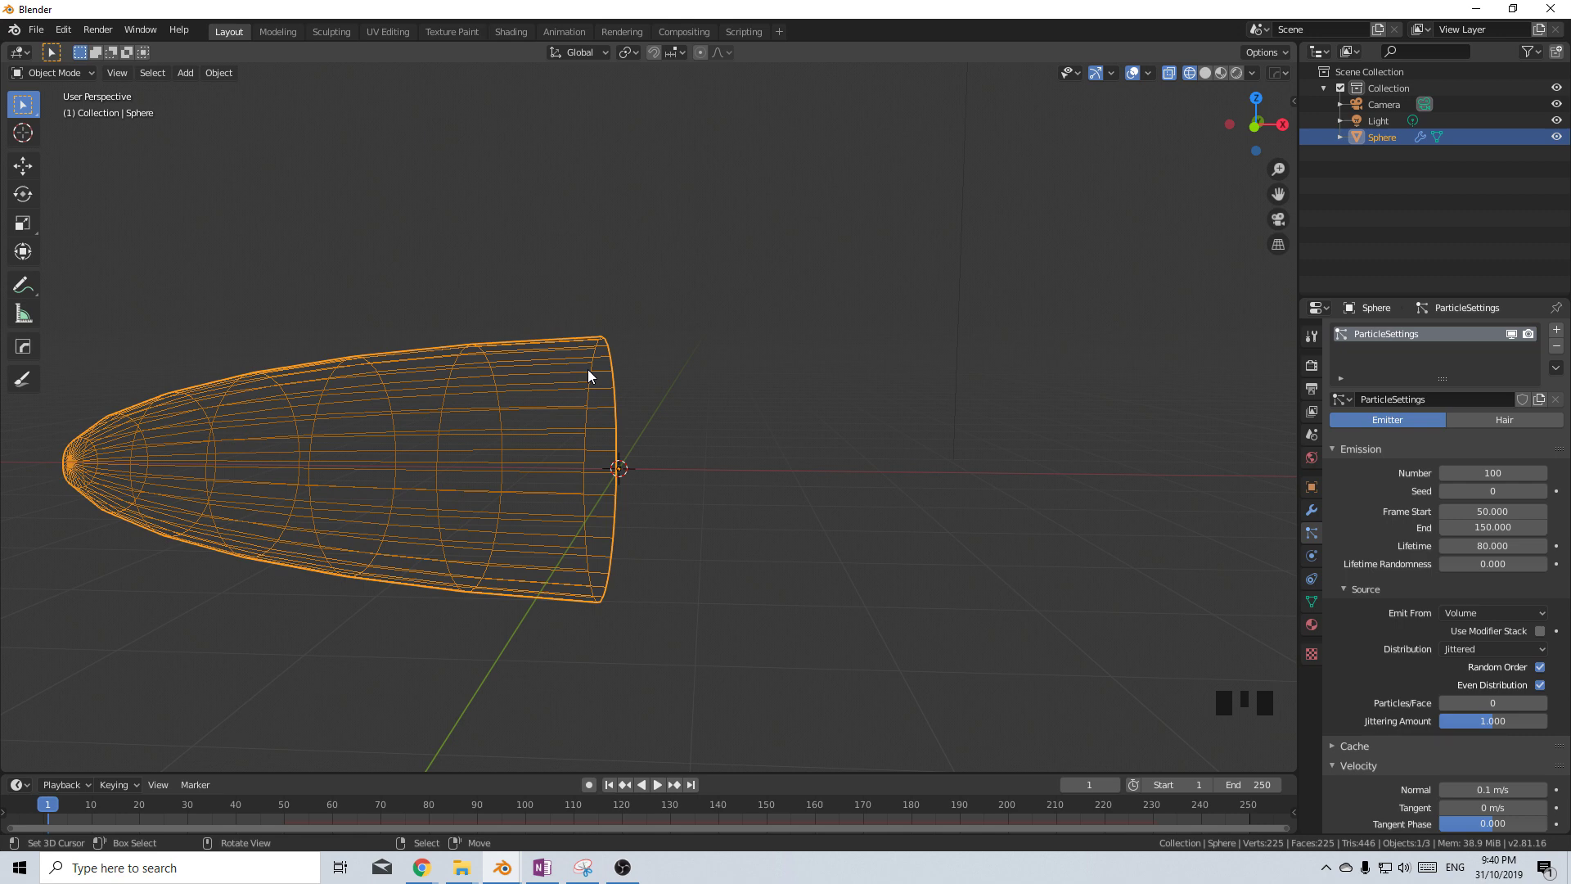
{"action": "scroll", "scroll_direction": "up", "scroll_amount": 3}
{"action": "scroll", "scroll_direction": "down", "scroll_amount": 3}
{"action": "left_click_drag", "start_coordinate": [1339, 697], "coordinate": [1474, 729]}
{"action": "left_click_drag", "start_coordinate": [1474, 727], "coordinate": [683, 485]}
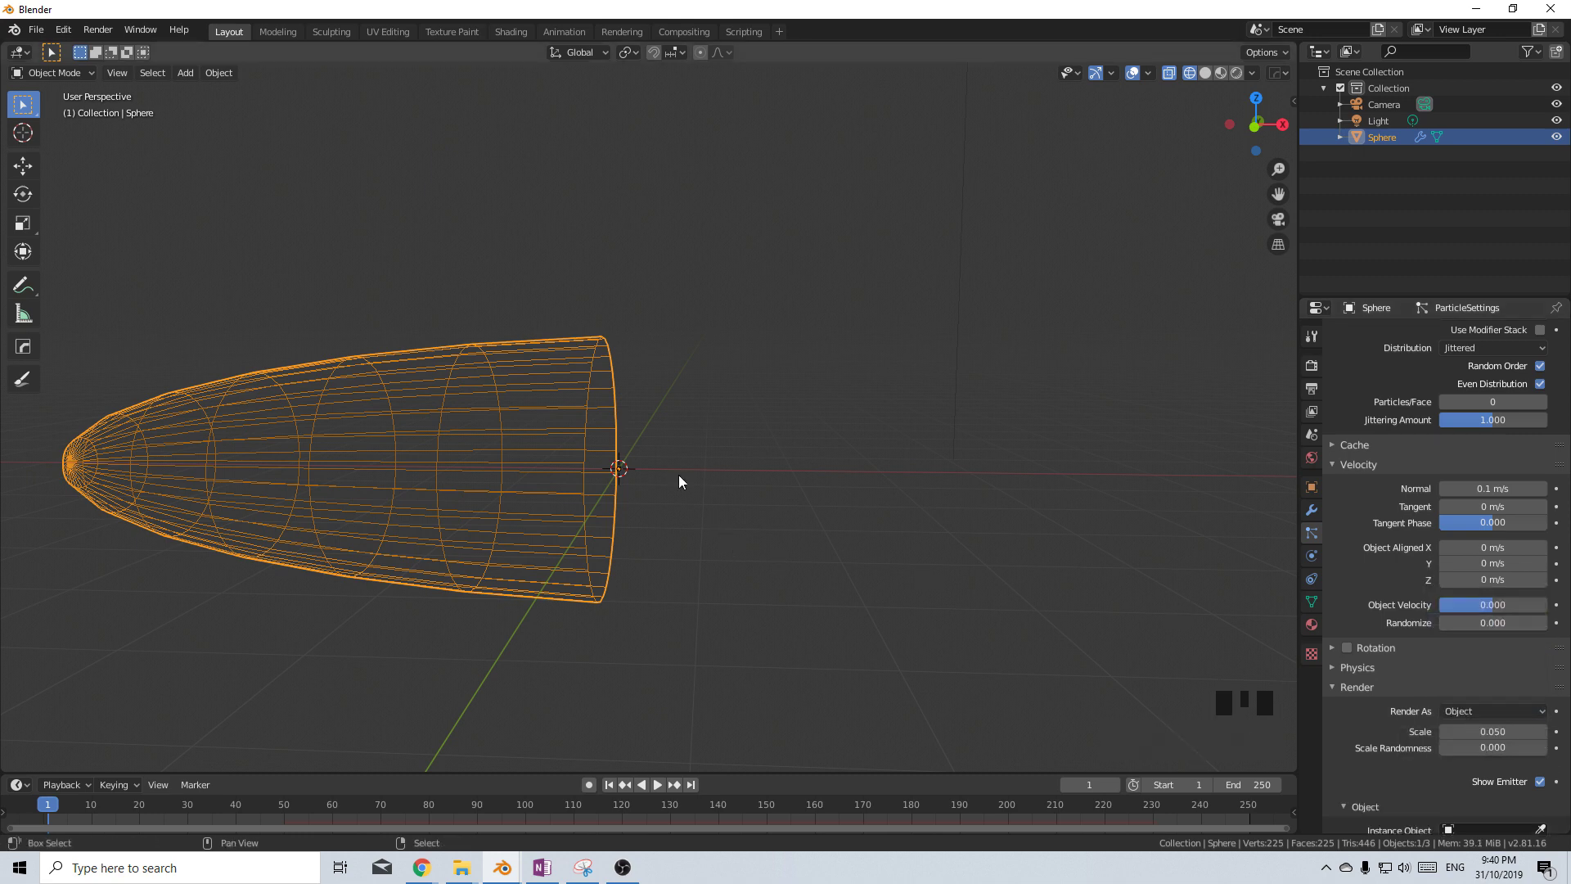
Add an icosphere and render the particles as icosphere copies with size randomness 1
{"action": "key", "text": "shift+a"}
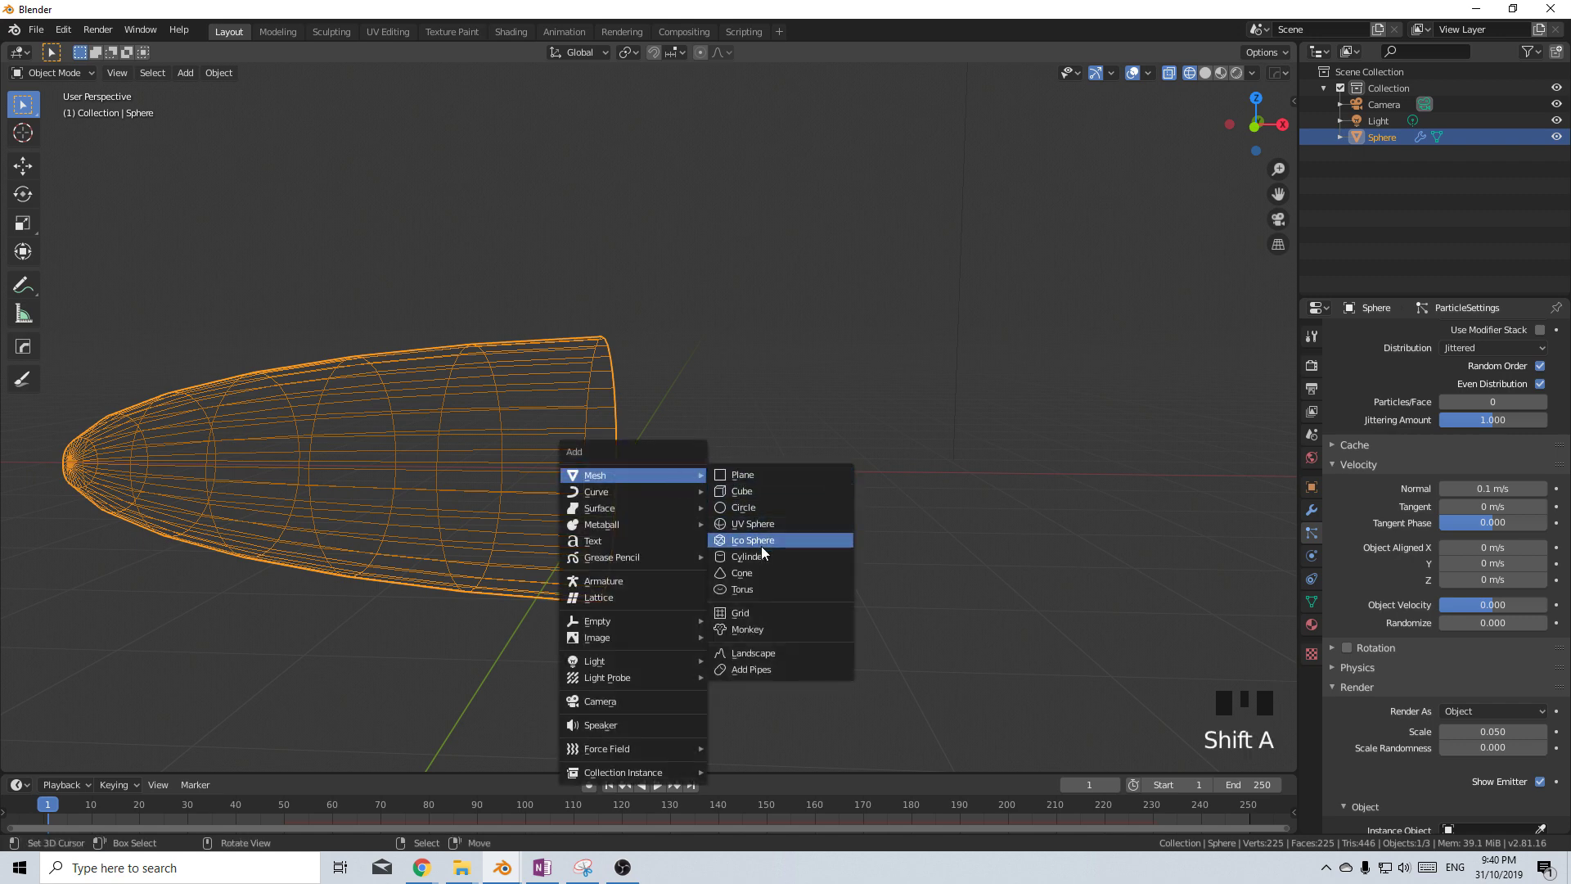
{"action": "key", "text": "s"}
{"action": "right_click", "coordinate": [555, 381]}
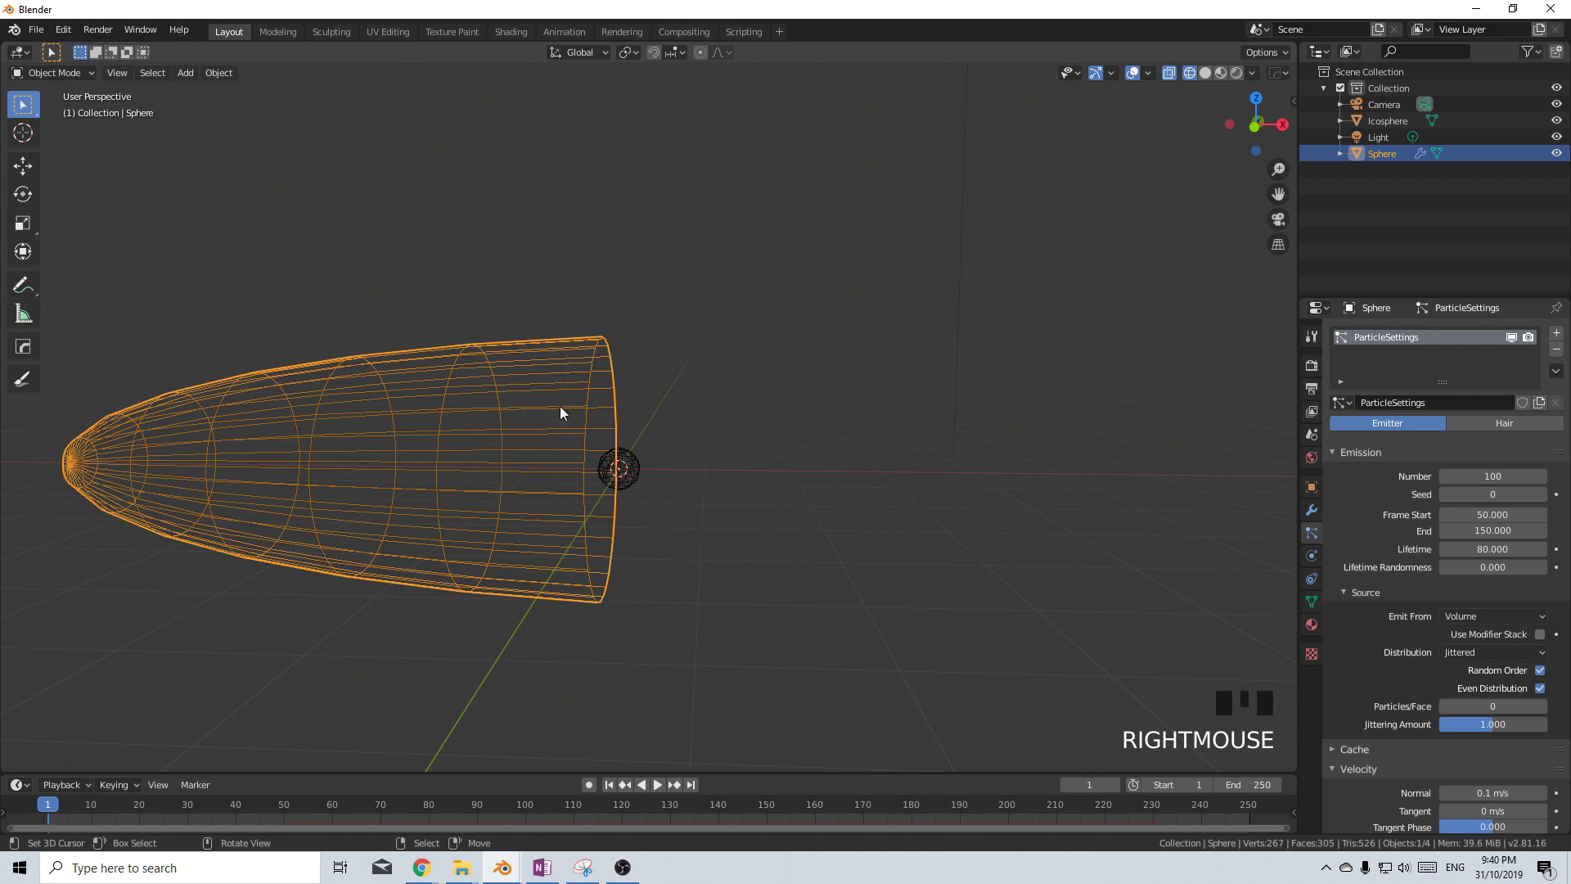
{"action": "right_click", "coordinate": [449, 375]}
{"action": "scroll", "scroll_direction": "down", "scroll_amount": 3}
{"action": "scroll", "scroll_direction": "down", "scroll_amount": 3}
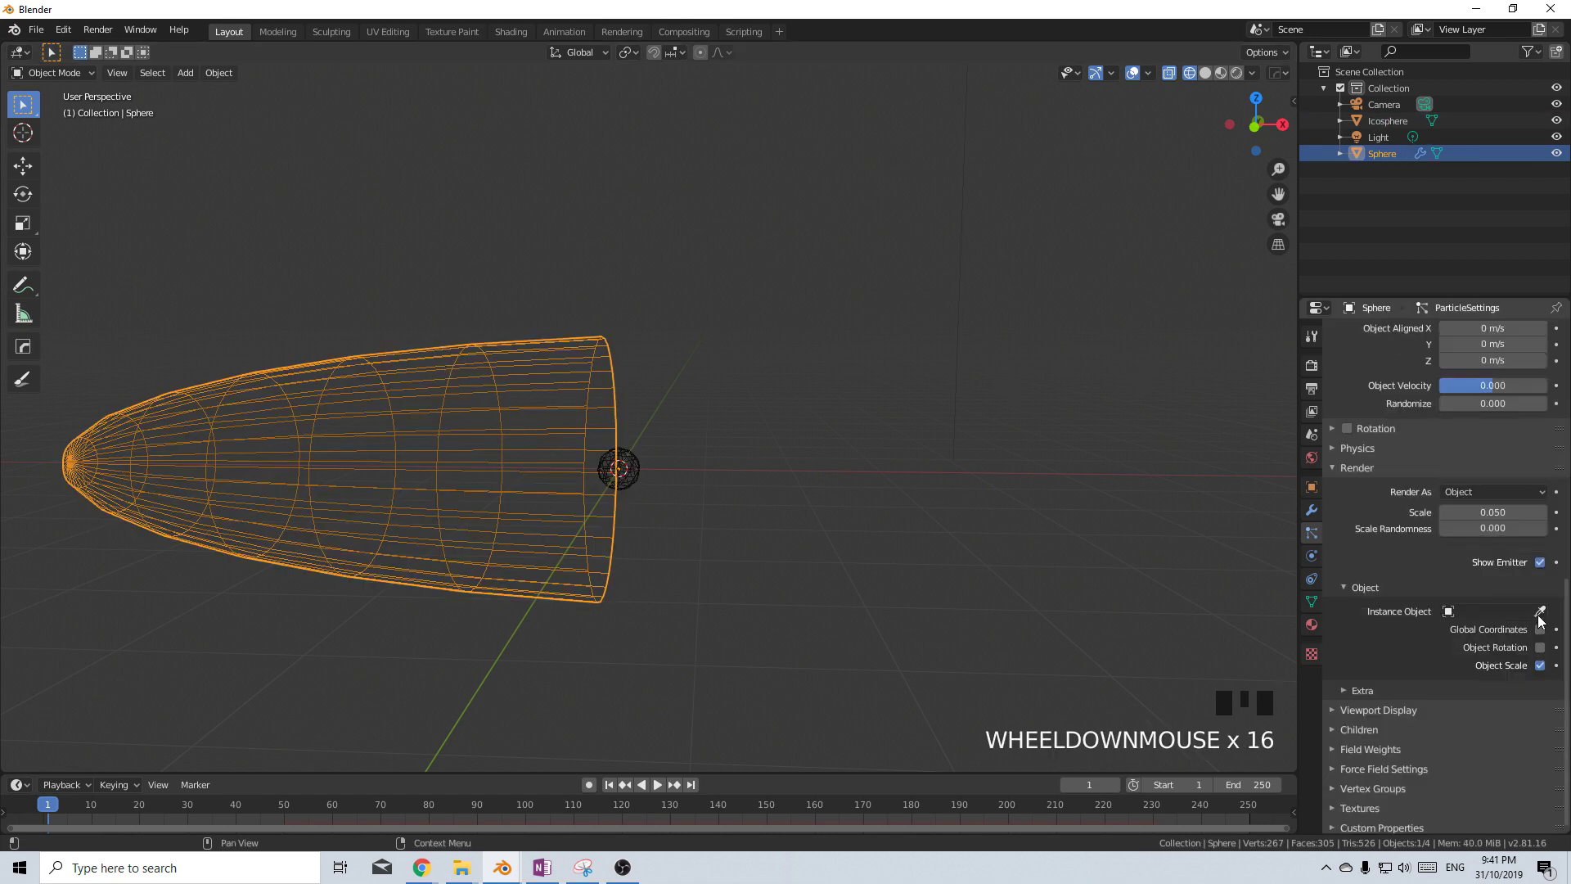
{"action": "left_click", "coordinate": [1542, 621]}
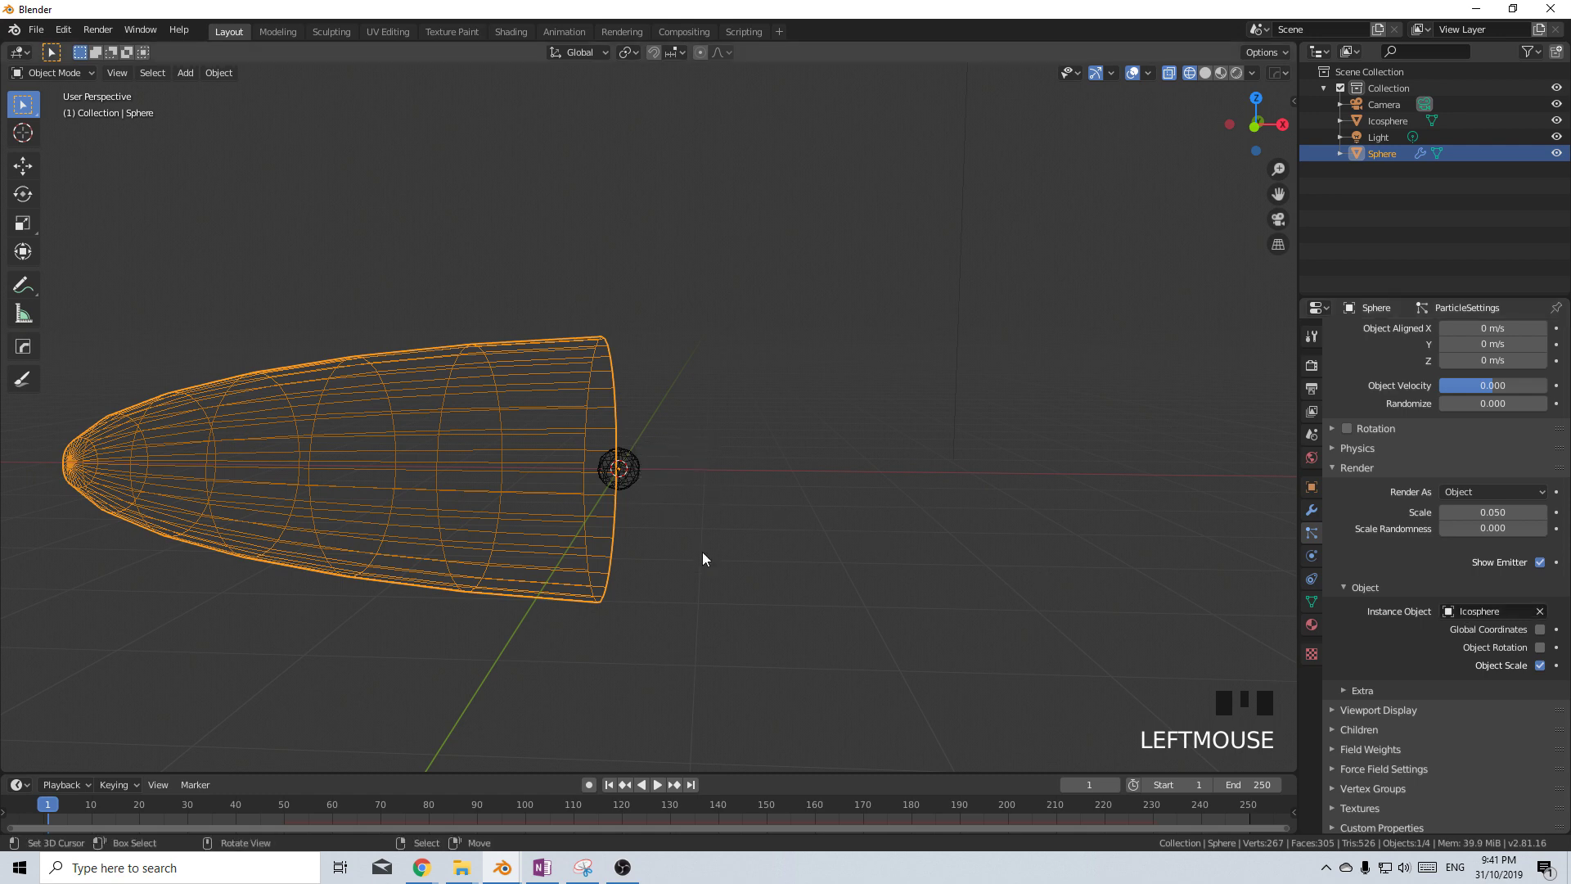
{"action": "left_click_drag", "start_coordinate": [1480, 538], "coordinate": [1460, 667]}
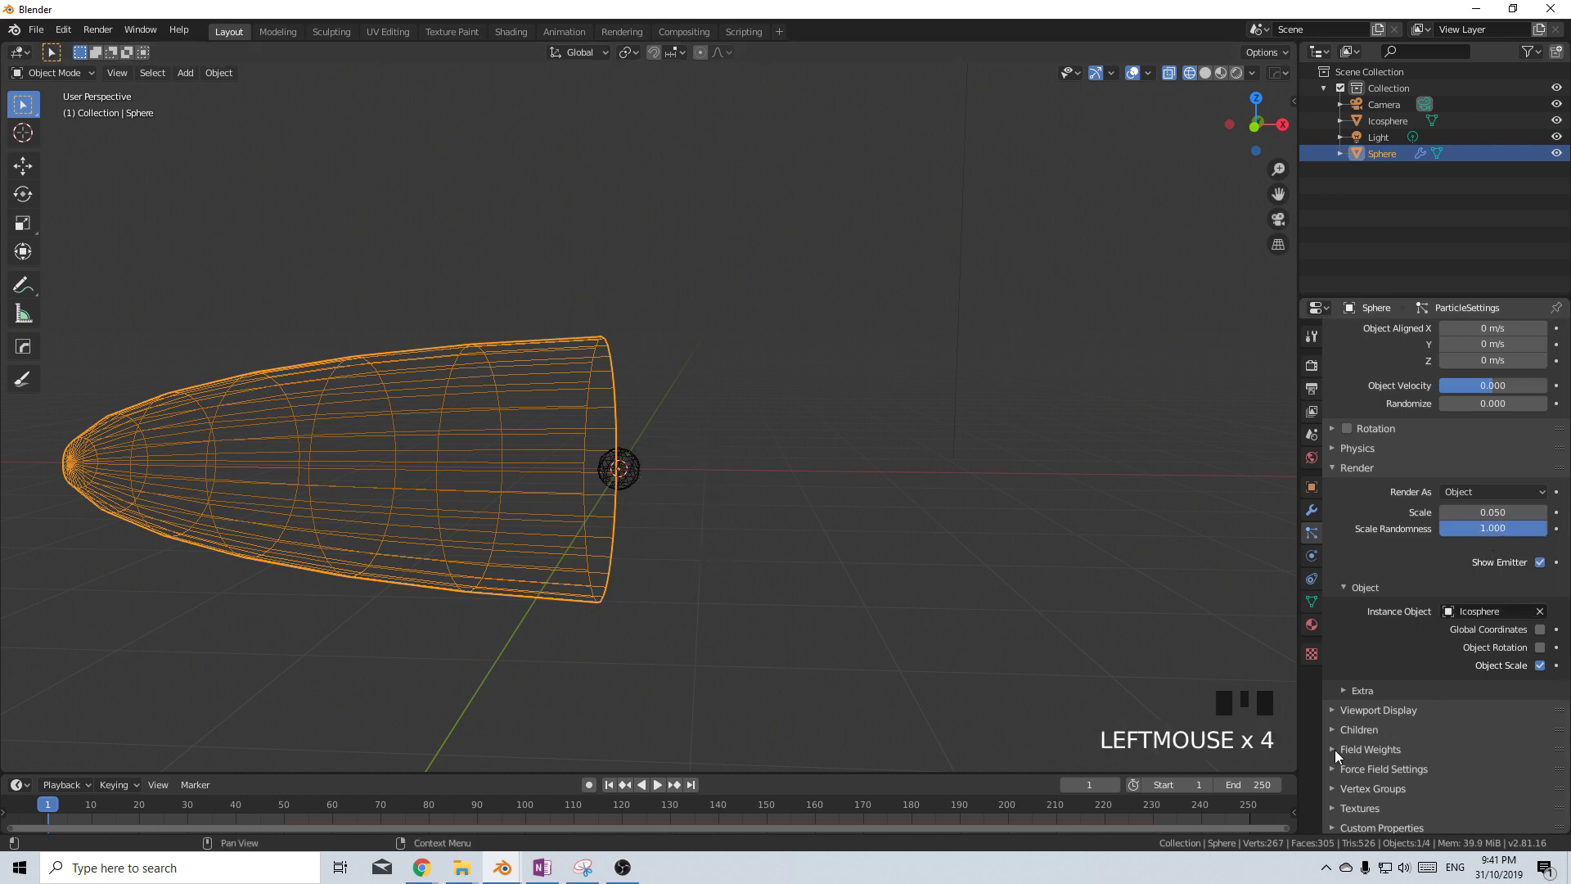
Look inside the cone and play the animation to preview the emitted particles
{"action": "left_click_drag", "start_coordinate": [1340, 761], "coordinate": [1483, 694]}
{"action": "scroll", "scroll_direction": "down", "scroll_amount": 3}
{"action": "left_click_drag", "start_coordinate": [1543, 571], "coordinate": [659, 793]}
{"action": "left_click", "coordinate": [659, 798]}
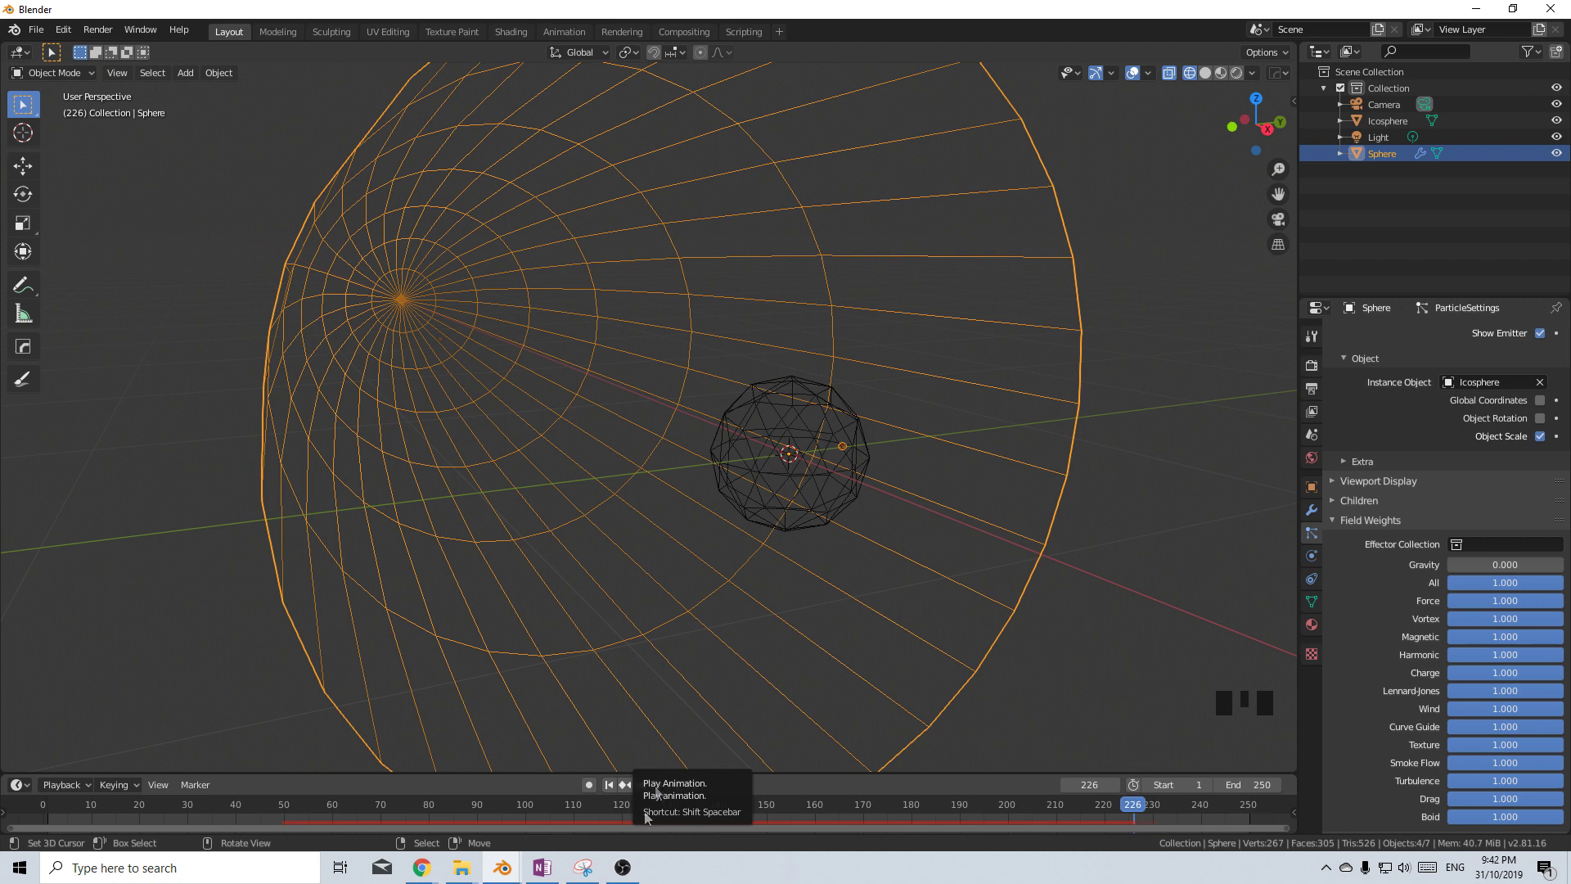
{"action": "scroll", "scroll_direction": "down", "scroll_amount": 3}
{"action": "middle_click", "coordinate": [702, 525]}
Add a Force force field at the origin with strength -1
{"action": "key", "text": "shift+a"}
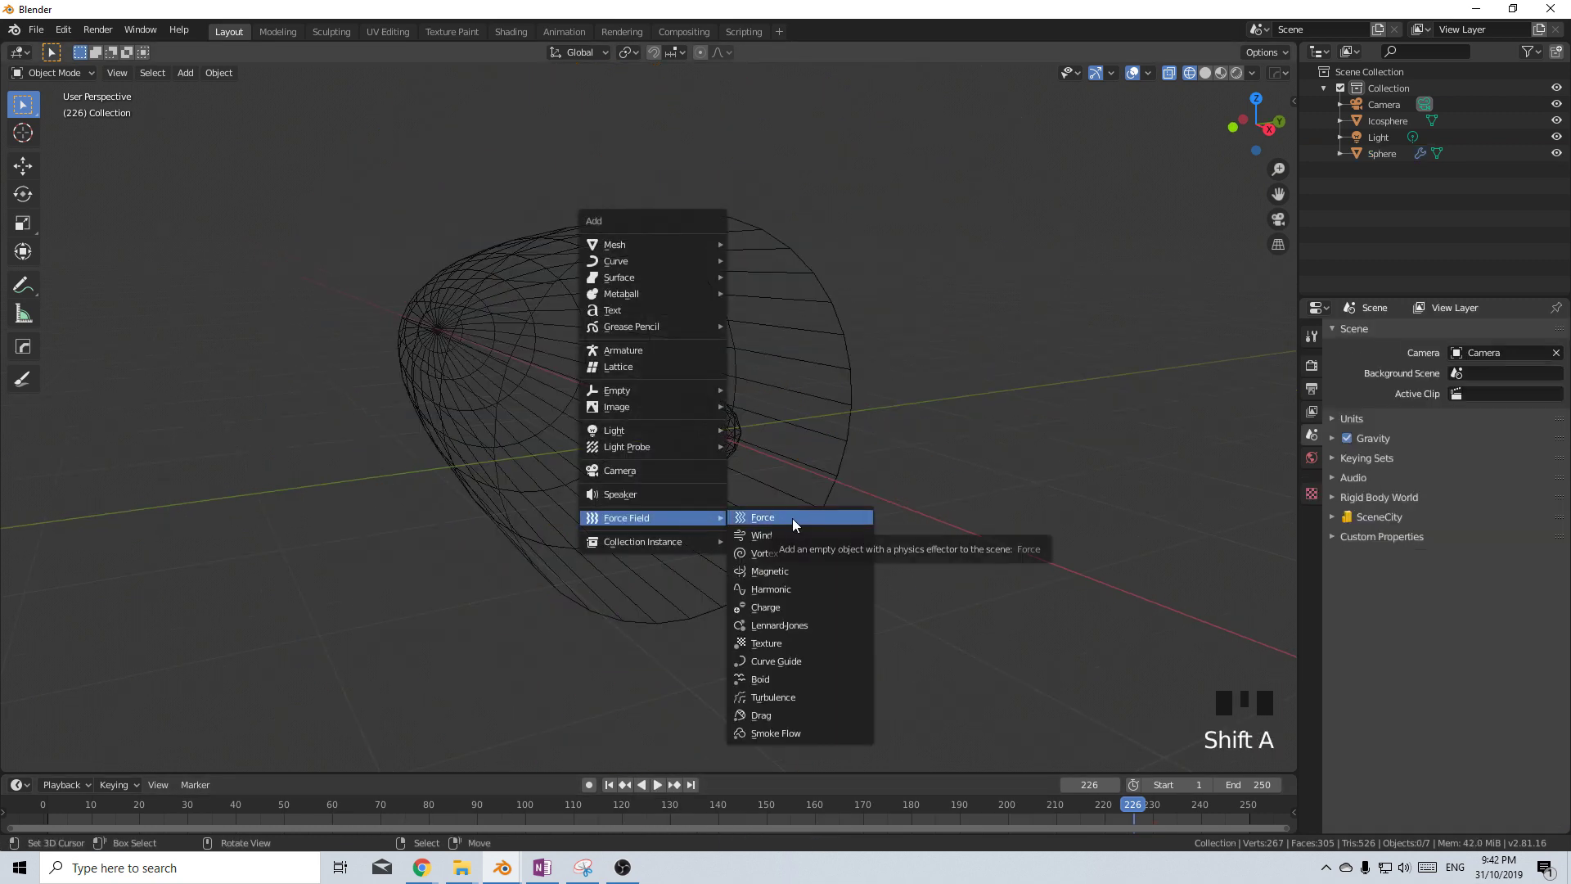
{"action": "middle_click", "coordinate": [790, 526]}
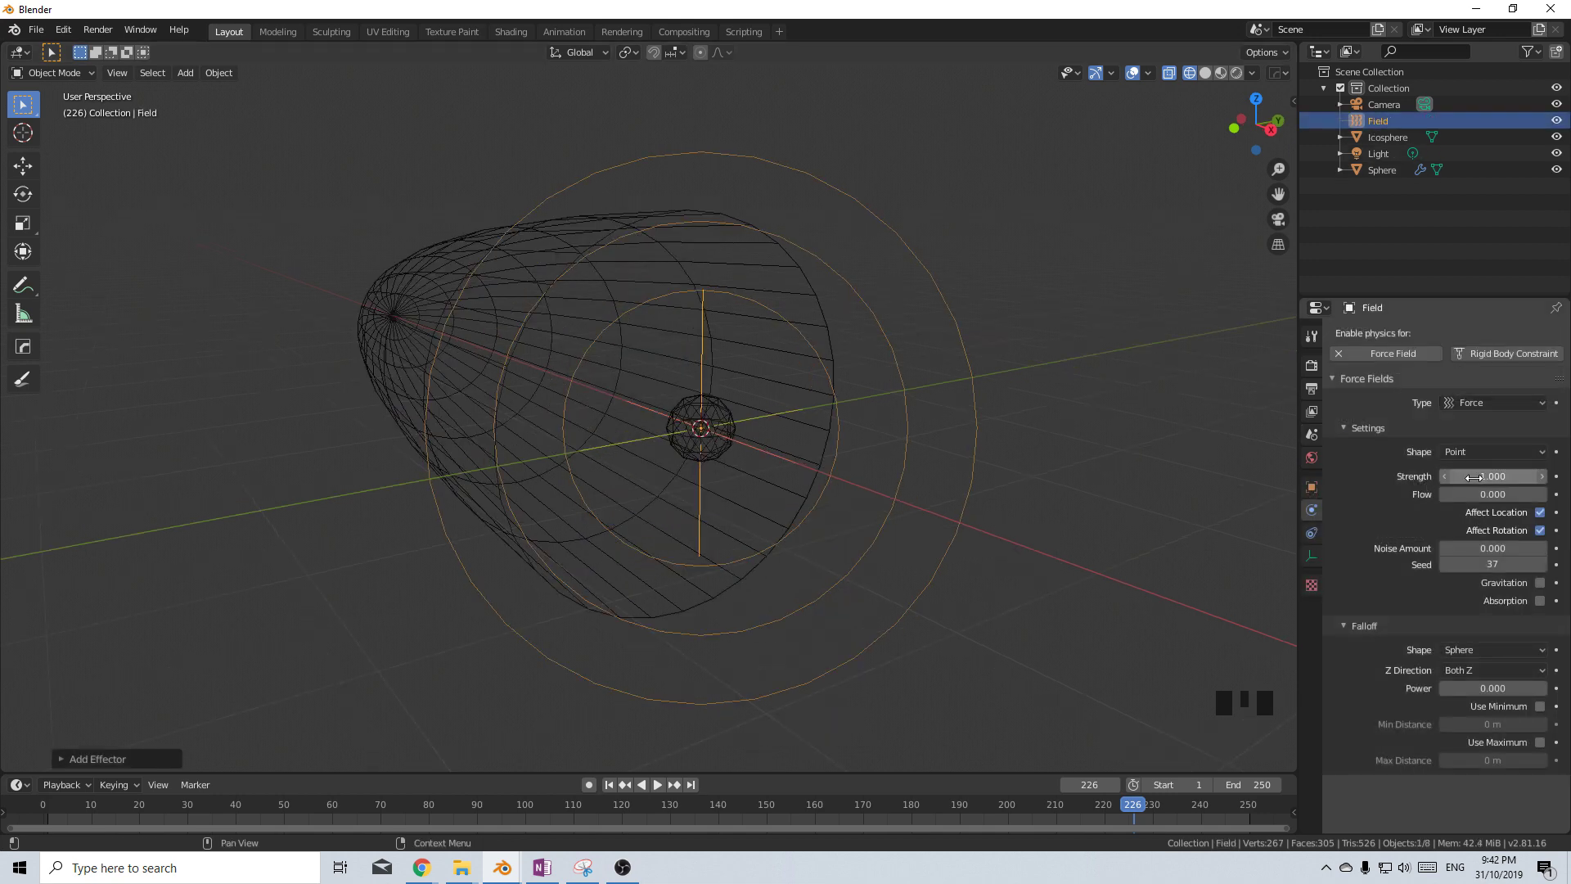
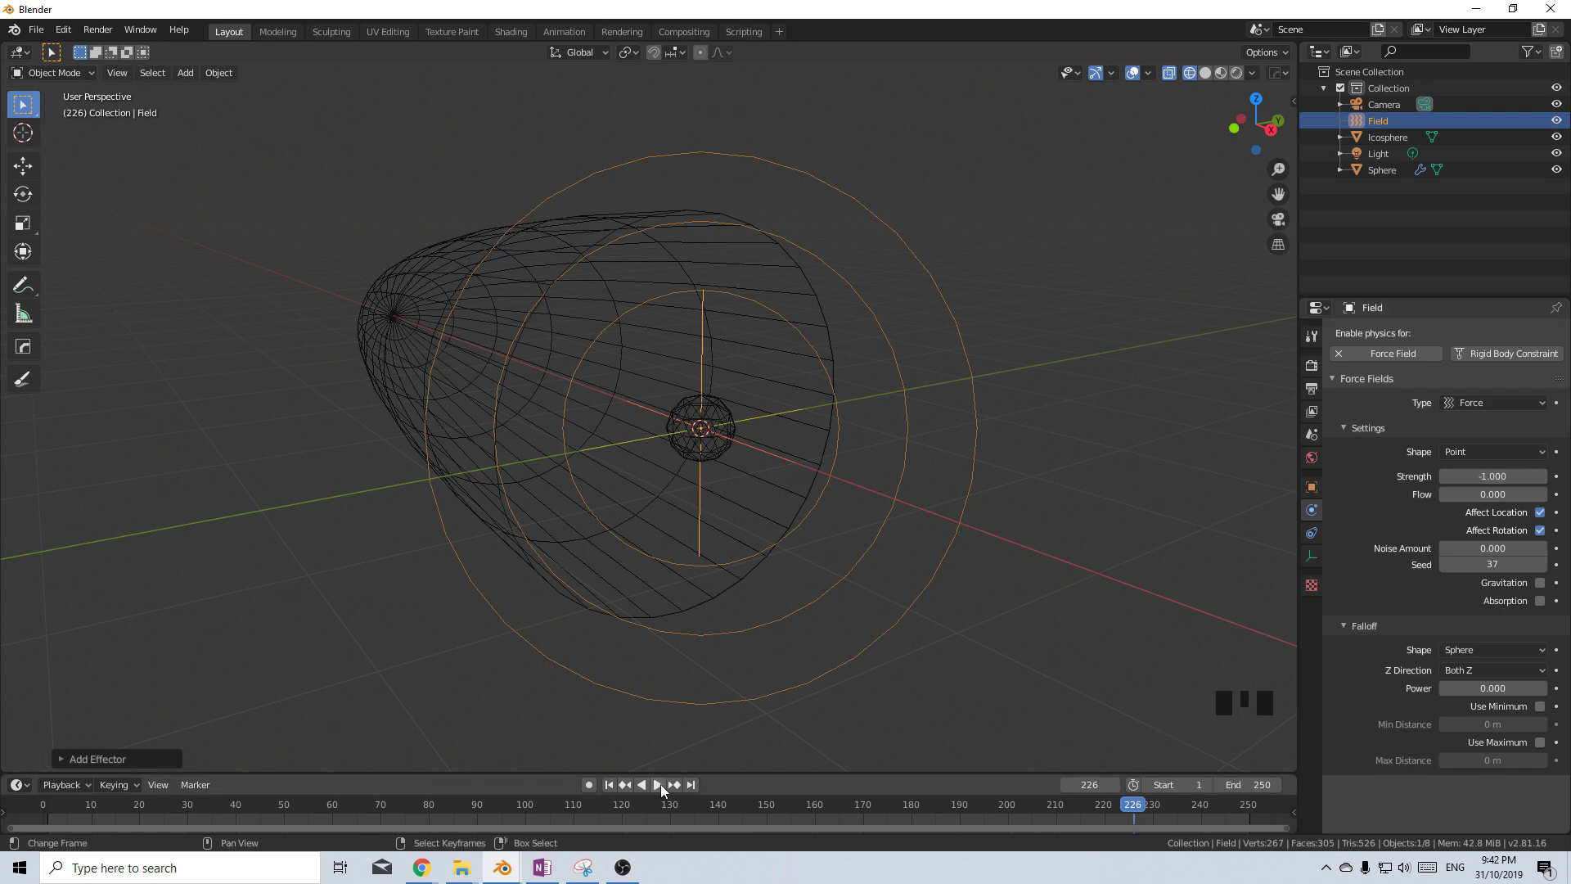
{"action": "left_click_drag", "start_coordinate": [664, 792], "coordinate": [745, 623]}
{"action": "left_click_drag", "start_coordinate": [730, 625], "coordinate": [663, 426]}
{"action": "scroll", "scroll_direction": "up", "scroll_amount": 3}
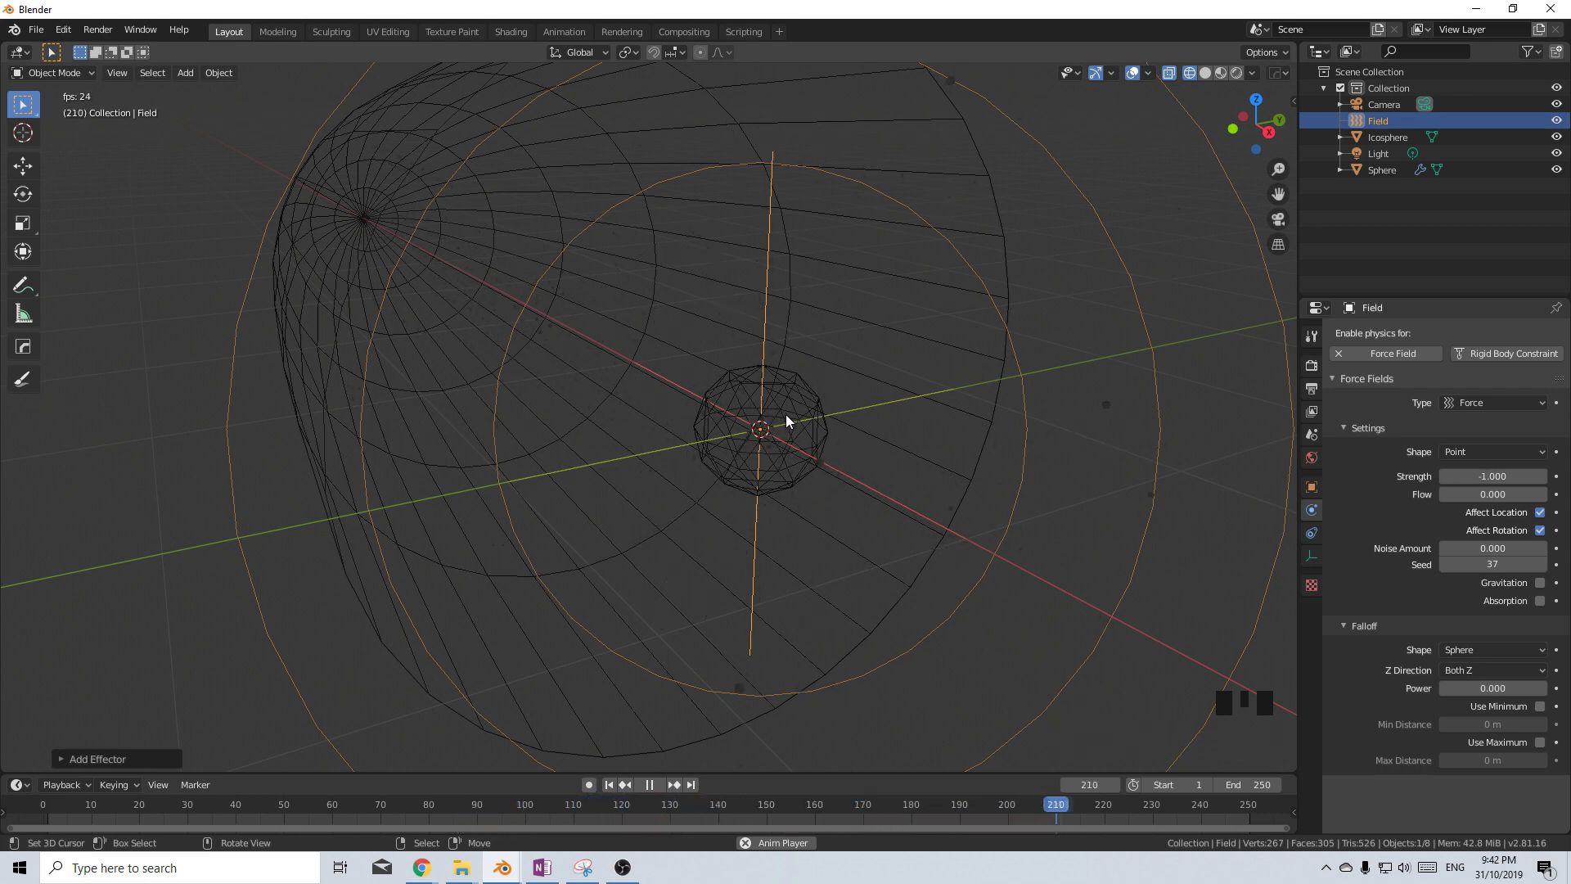
Play and stop the animation to preview the pull, then set the frame to 50
{"action": "left_click", "coordinate": [663, 795]}
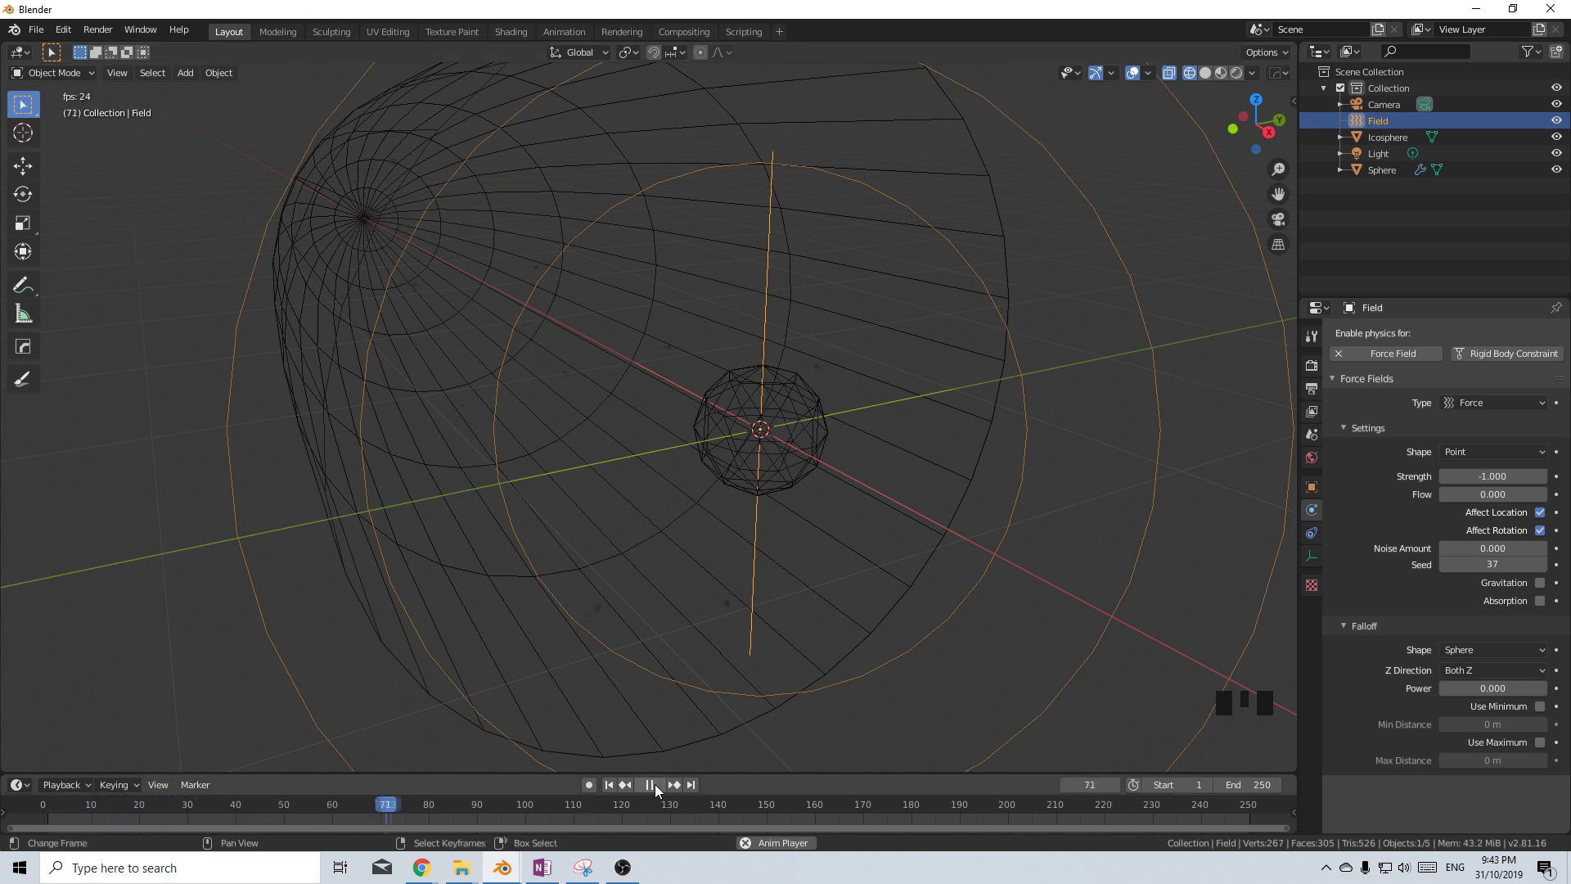
{"action": "left_click", "coordinate": [404, 825]}
{"action": "left_click", "coordinate": [291, 828]}
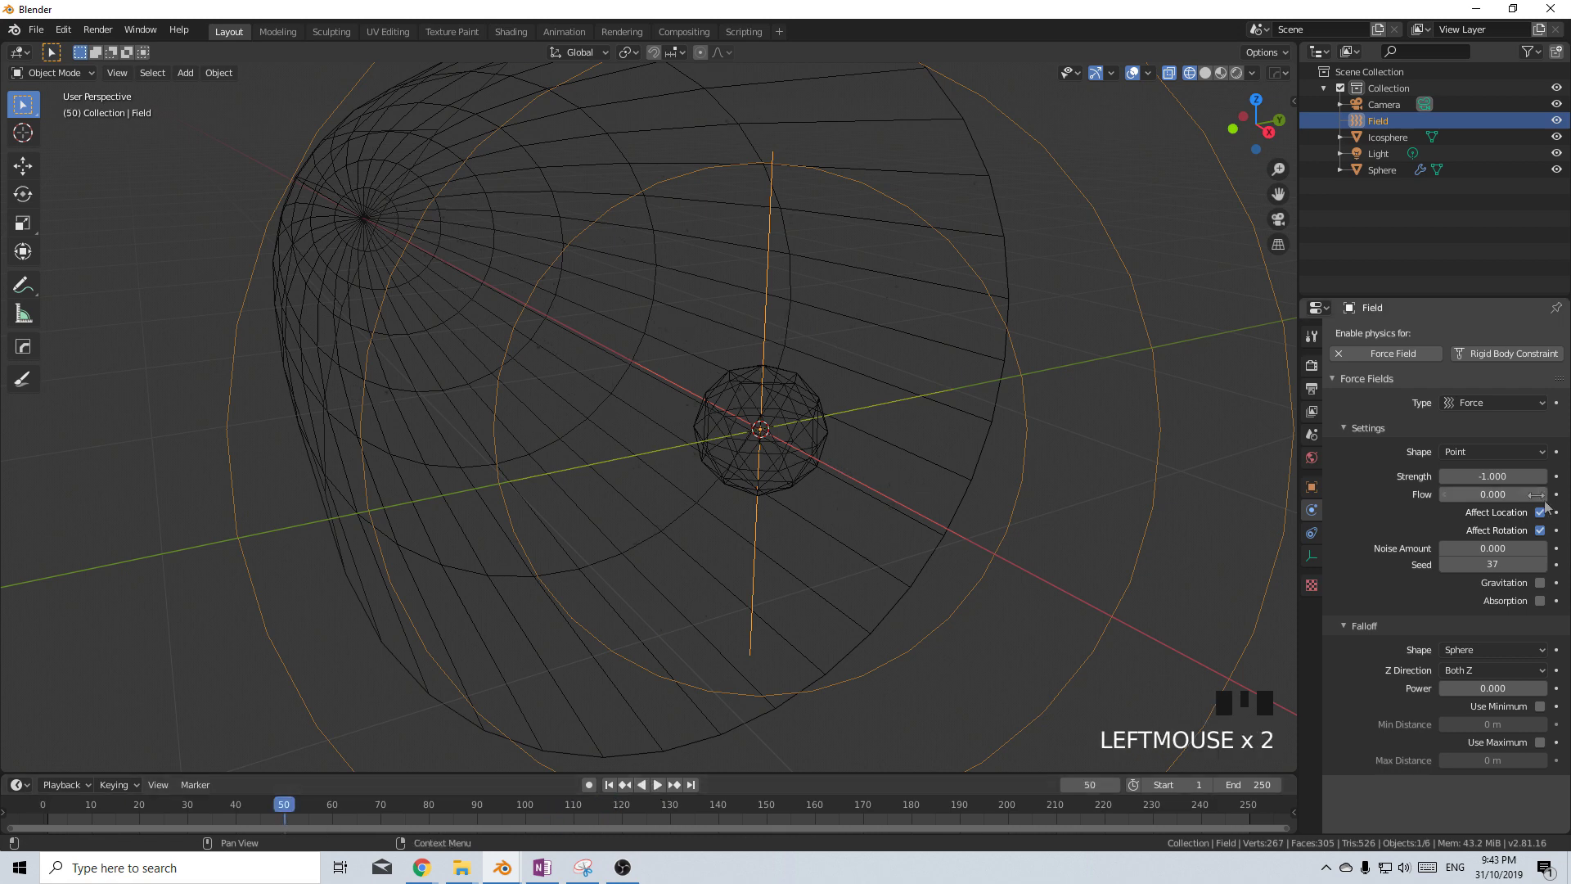
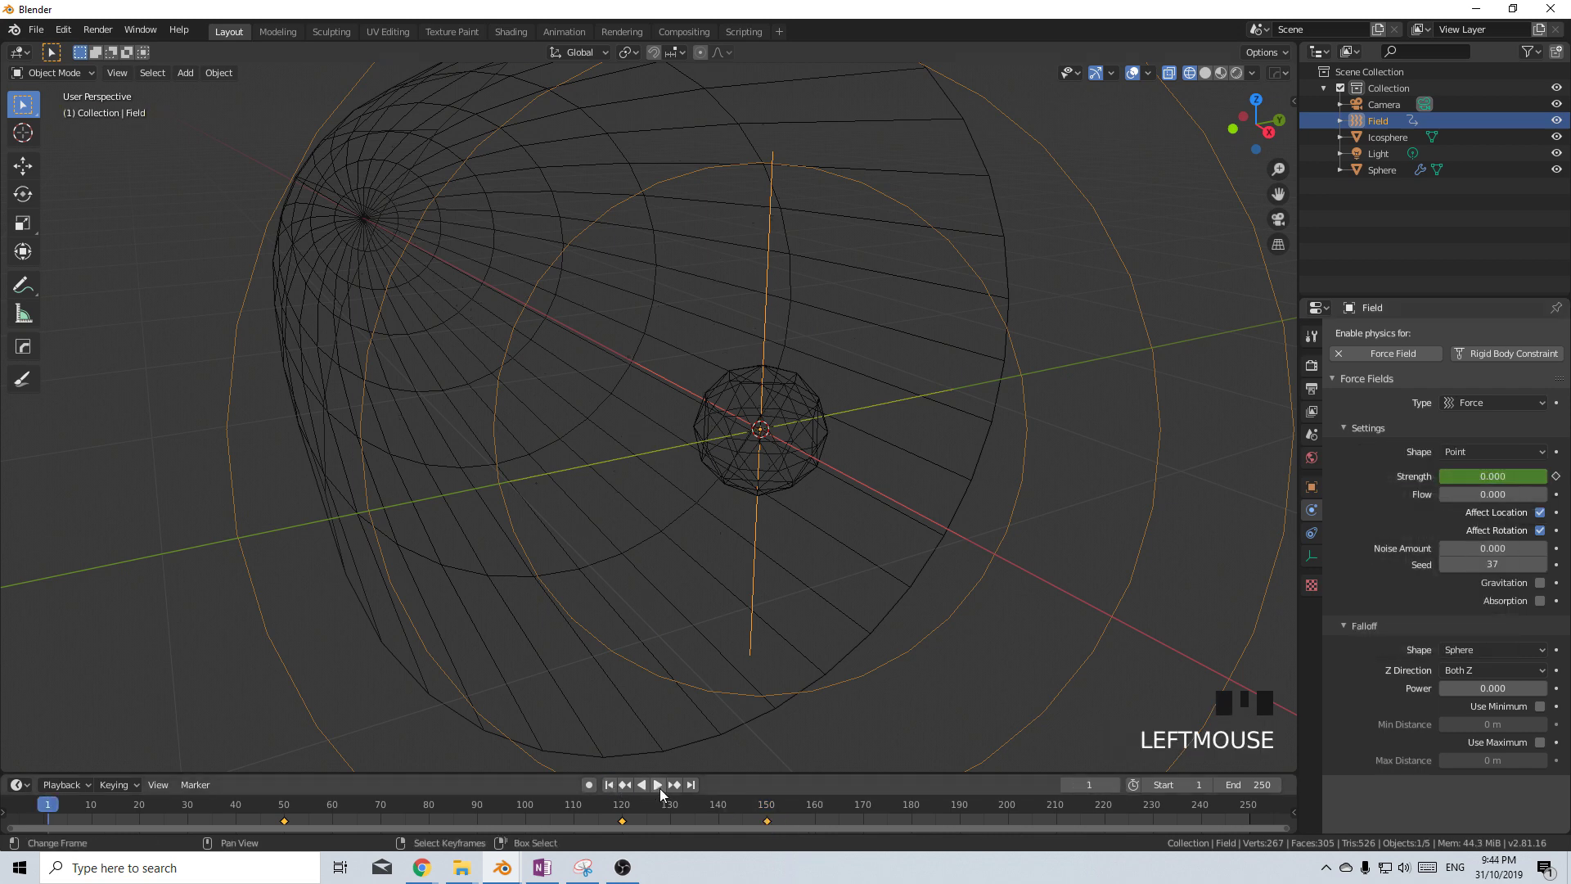
Keyframe the force field strength at frames 50, 120 and 150 and play back
{"action": "left_click_drag", "start_coordinate": [663, 797], "coordinate": [693, 618]}
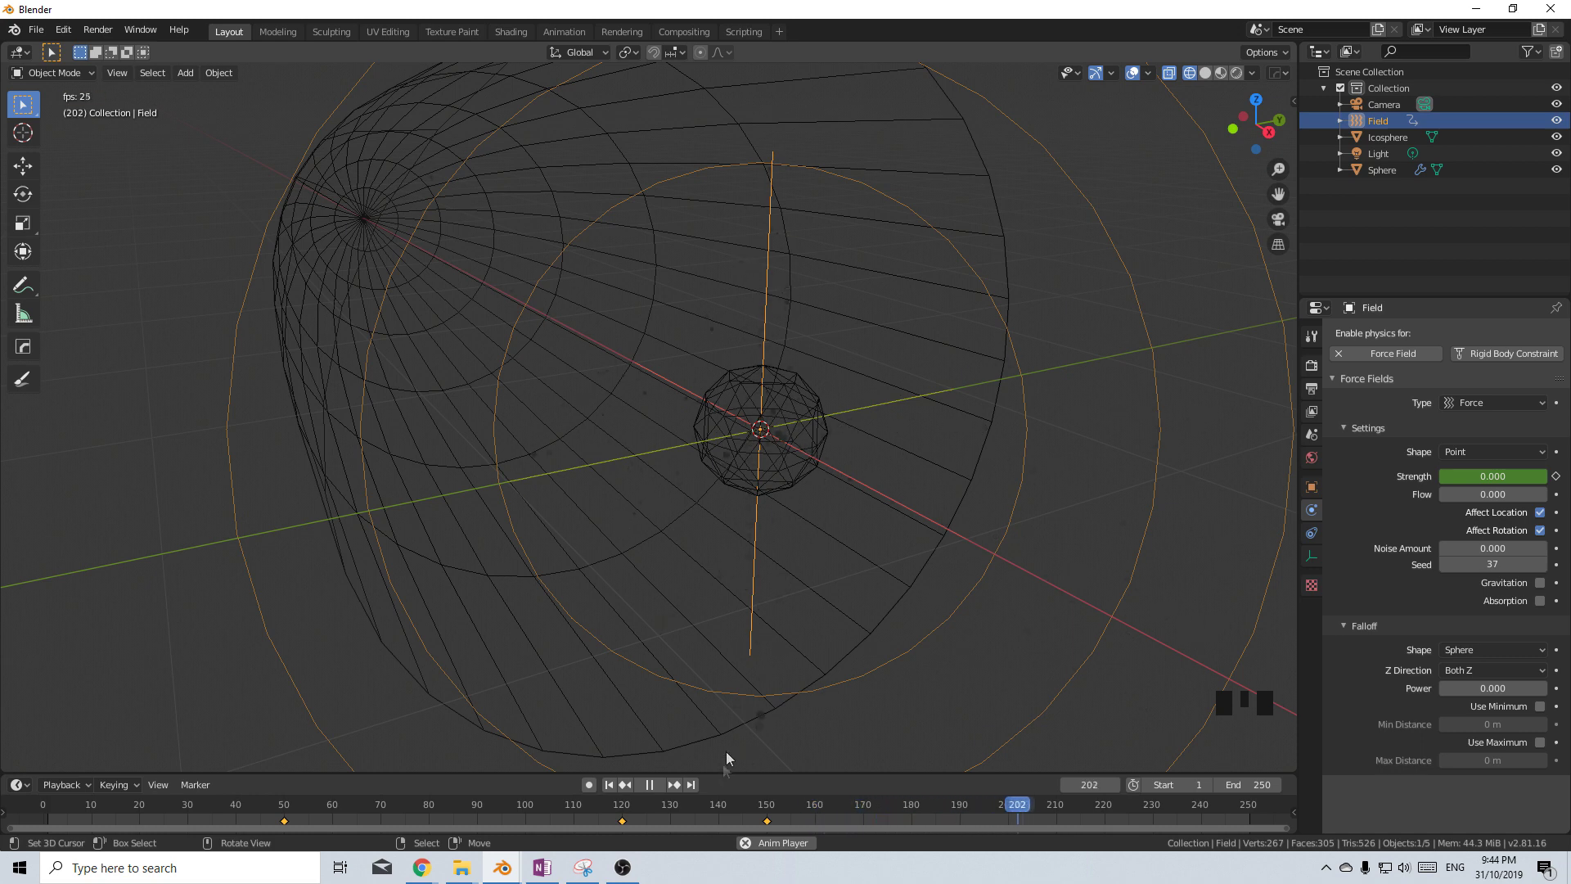
{"action": "left_click", "coordinate": [662, 792]}
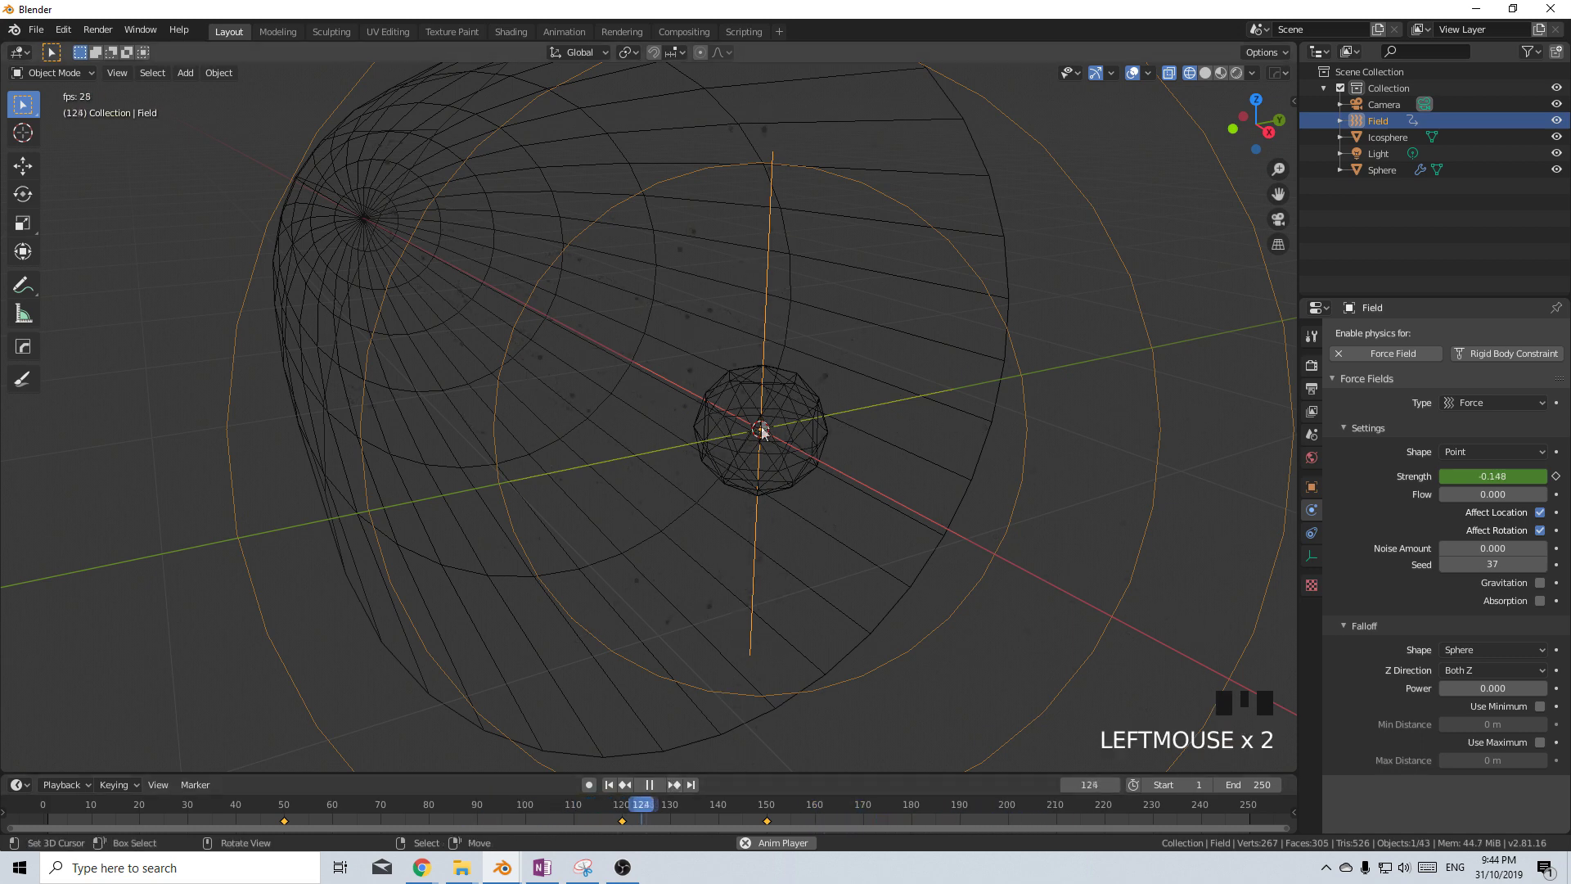
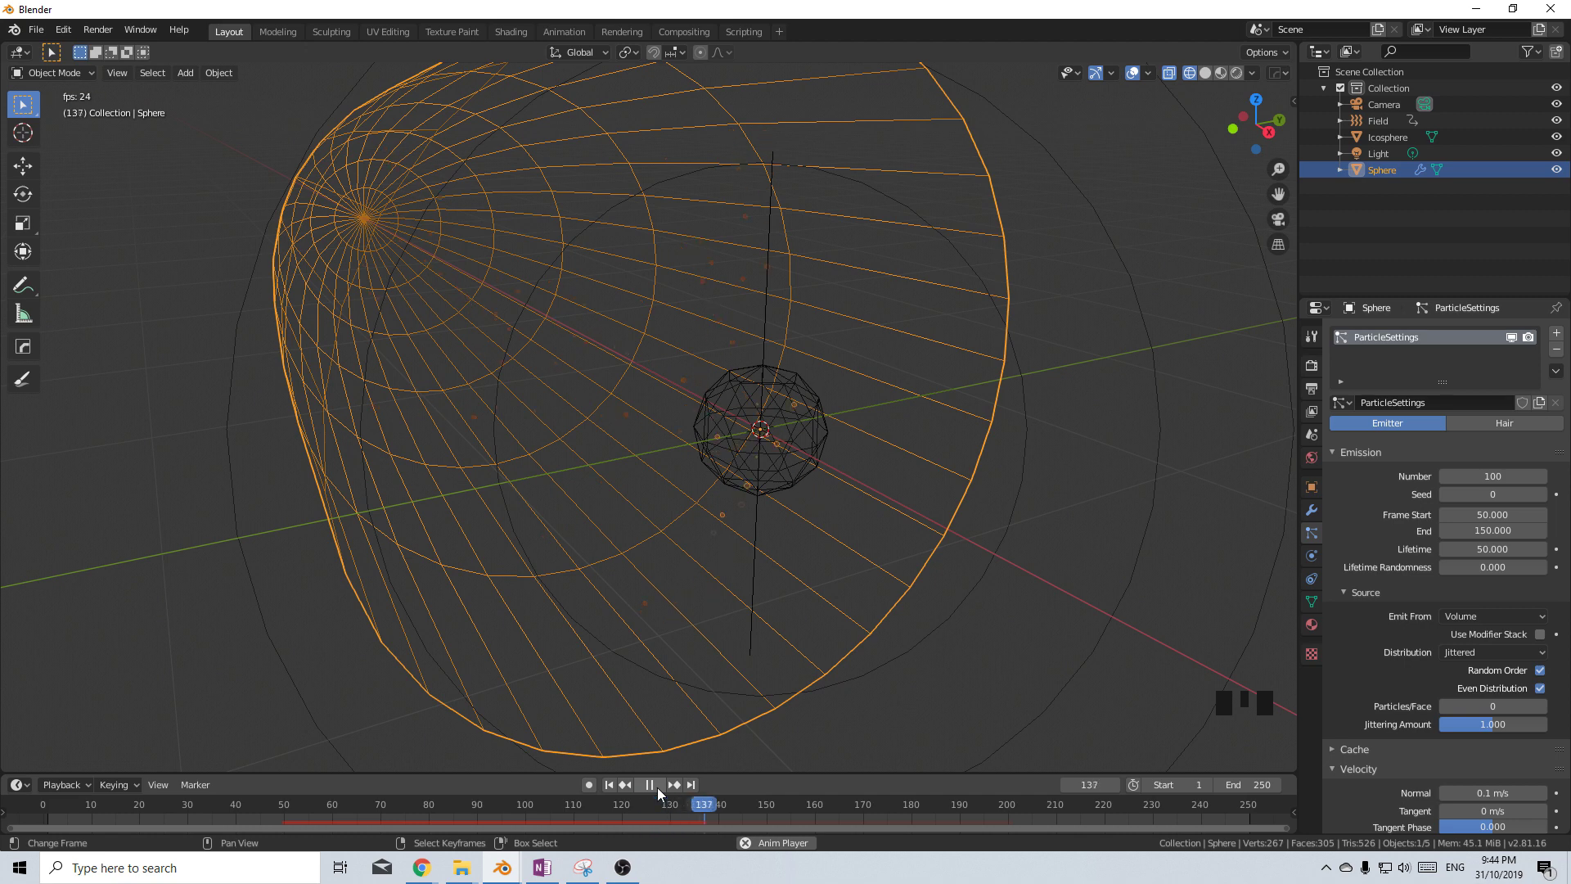
Stop playback, rewind to the first frame and play to preview both particle systems
{"action": "left_click", "coordinate": [660, 796]}
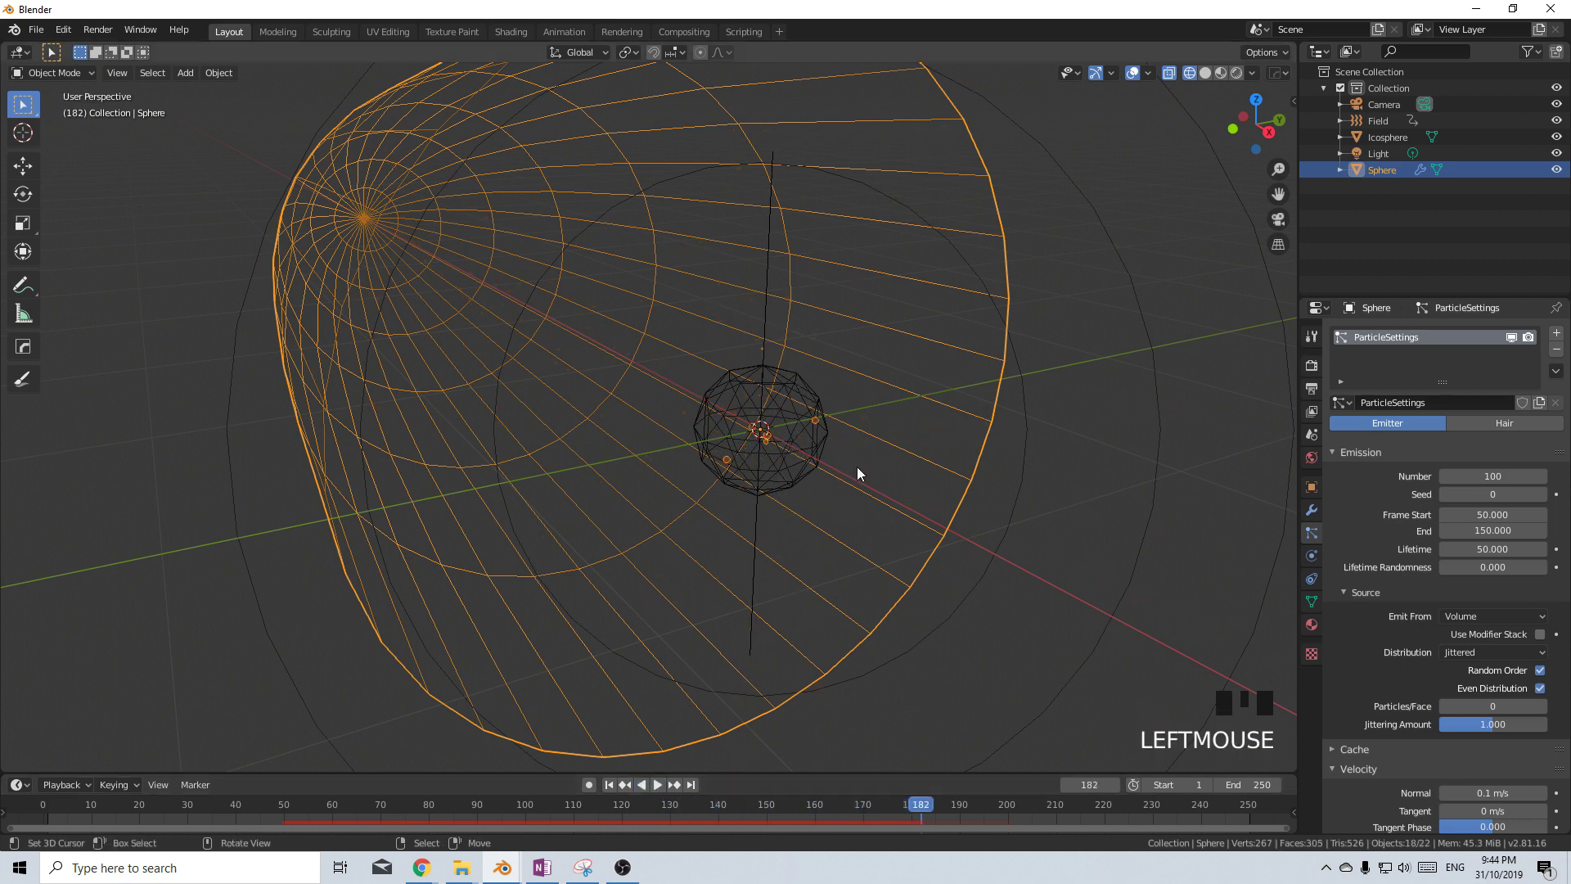
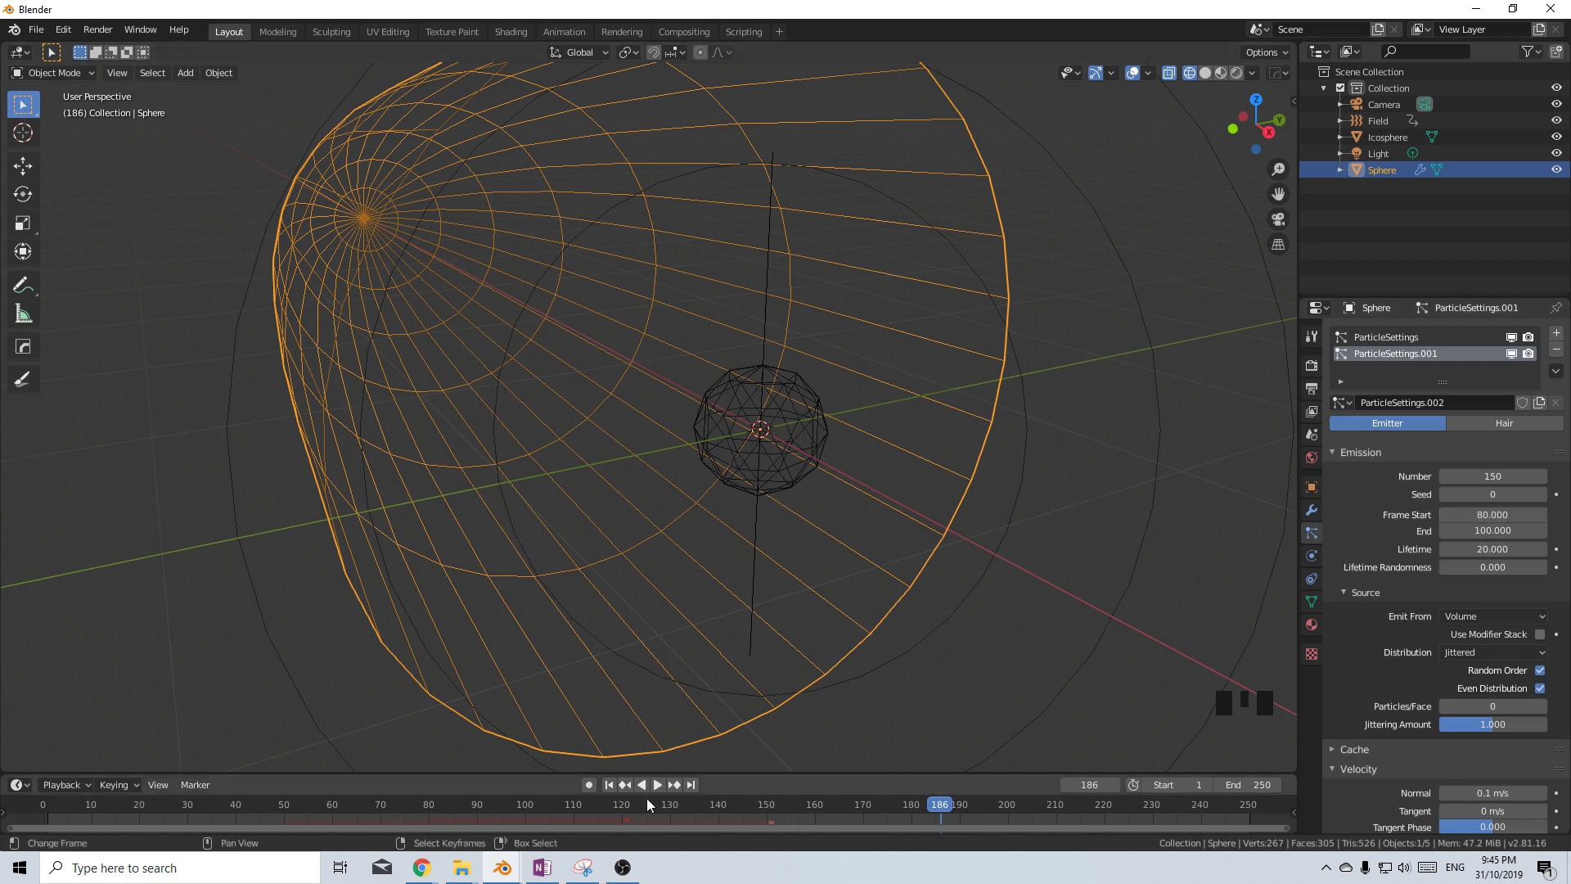
{"action": "left_click", "coordinate": [610, 800]}
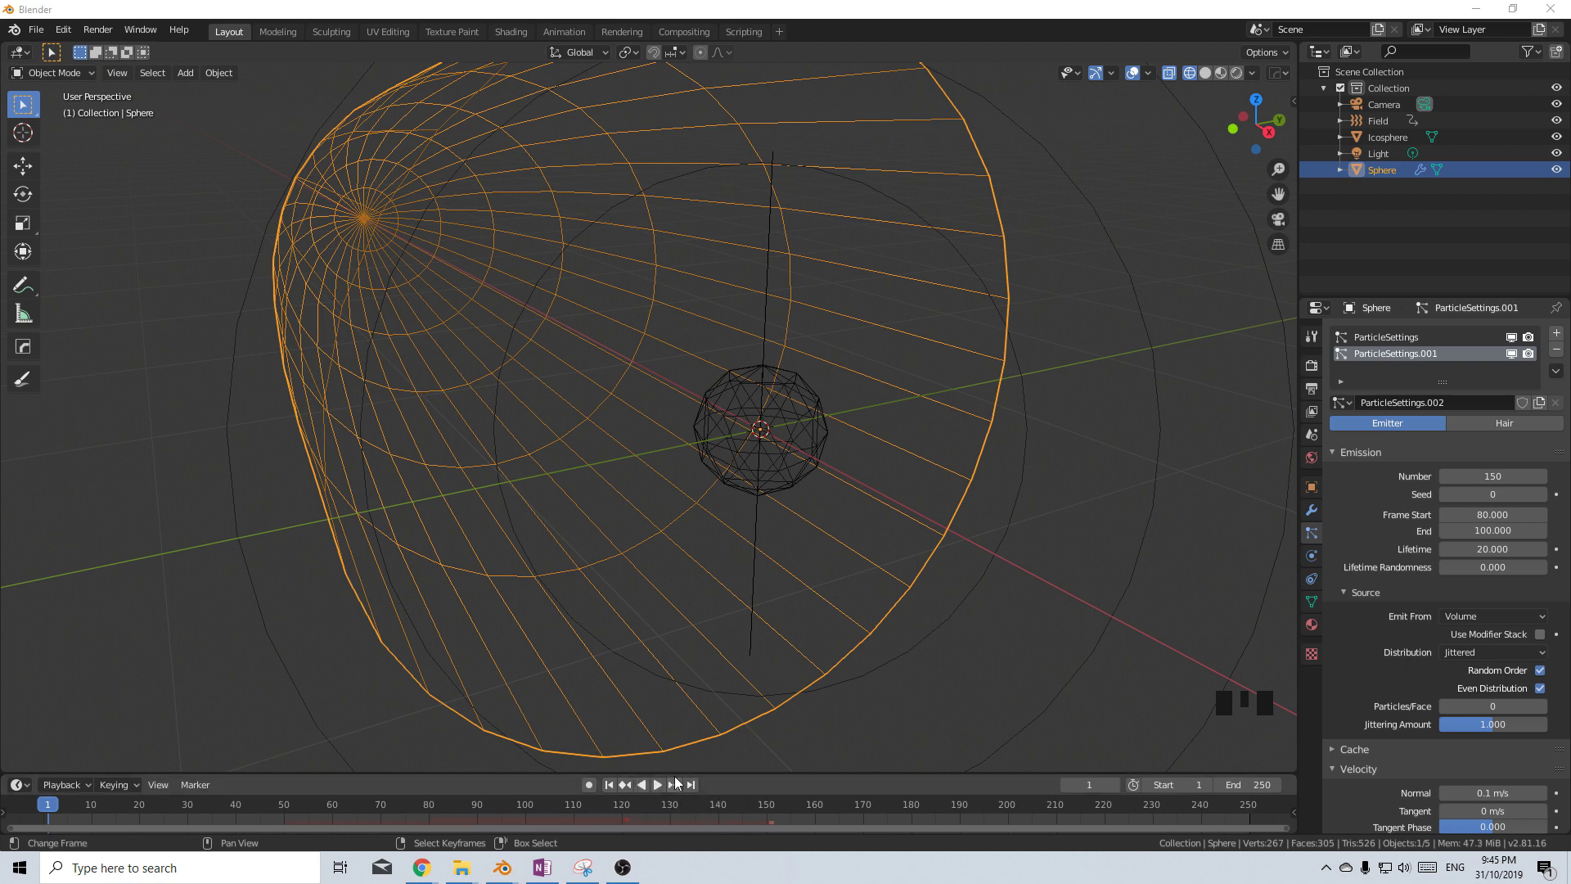
{"action": "left_click", "coordinate": [666, 797]}
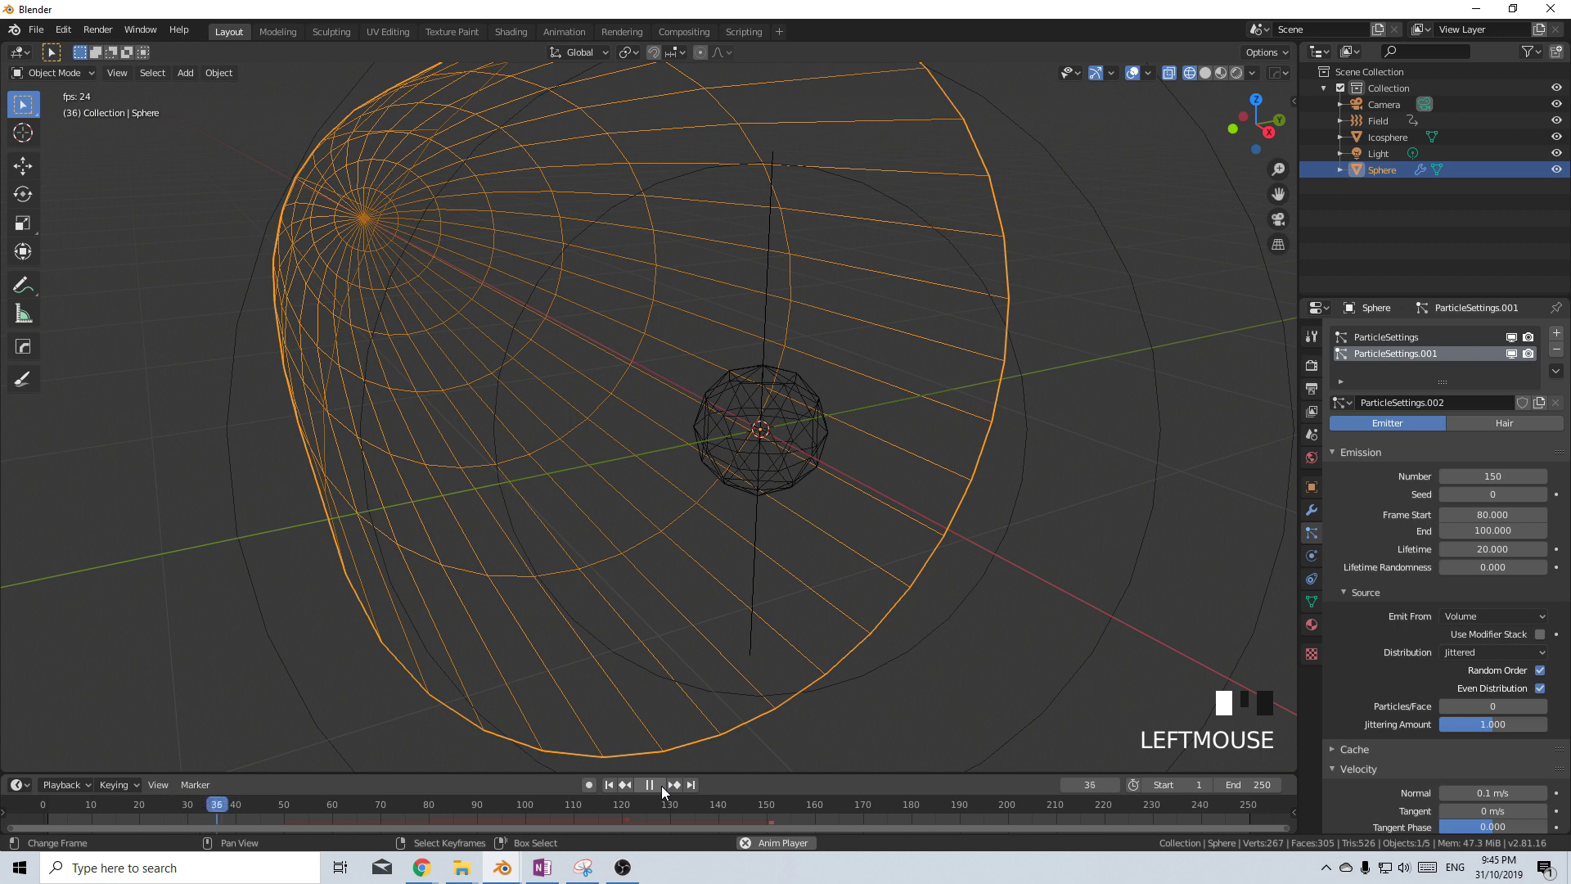
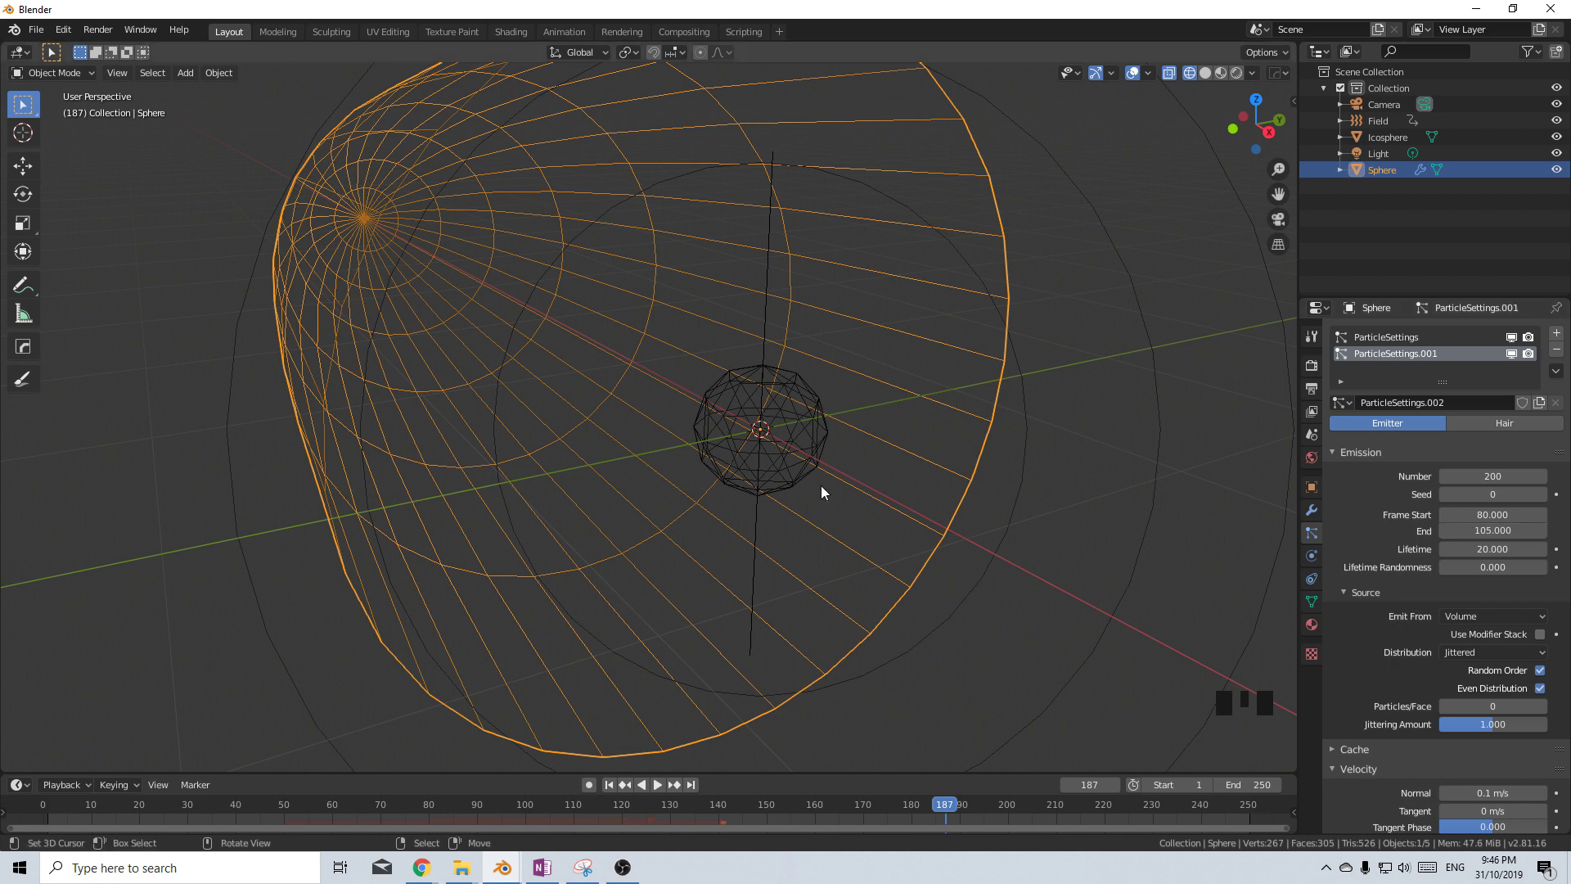
Rotate the second force field Field.001 by 90 degrees about the Y axis
{"action": "key", "text": "shift+a"}
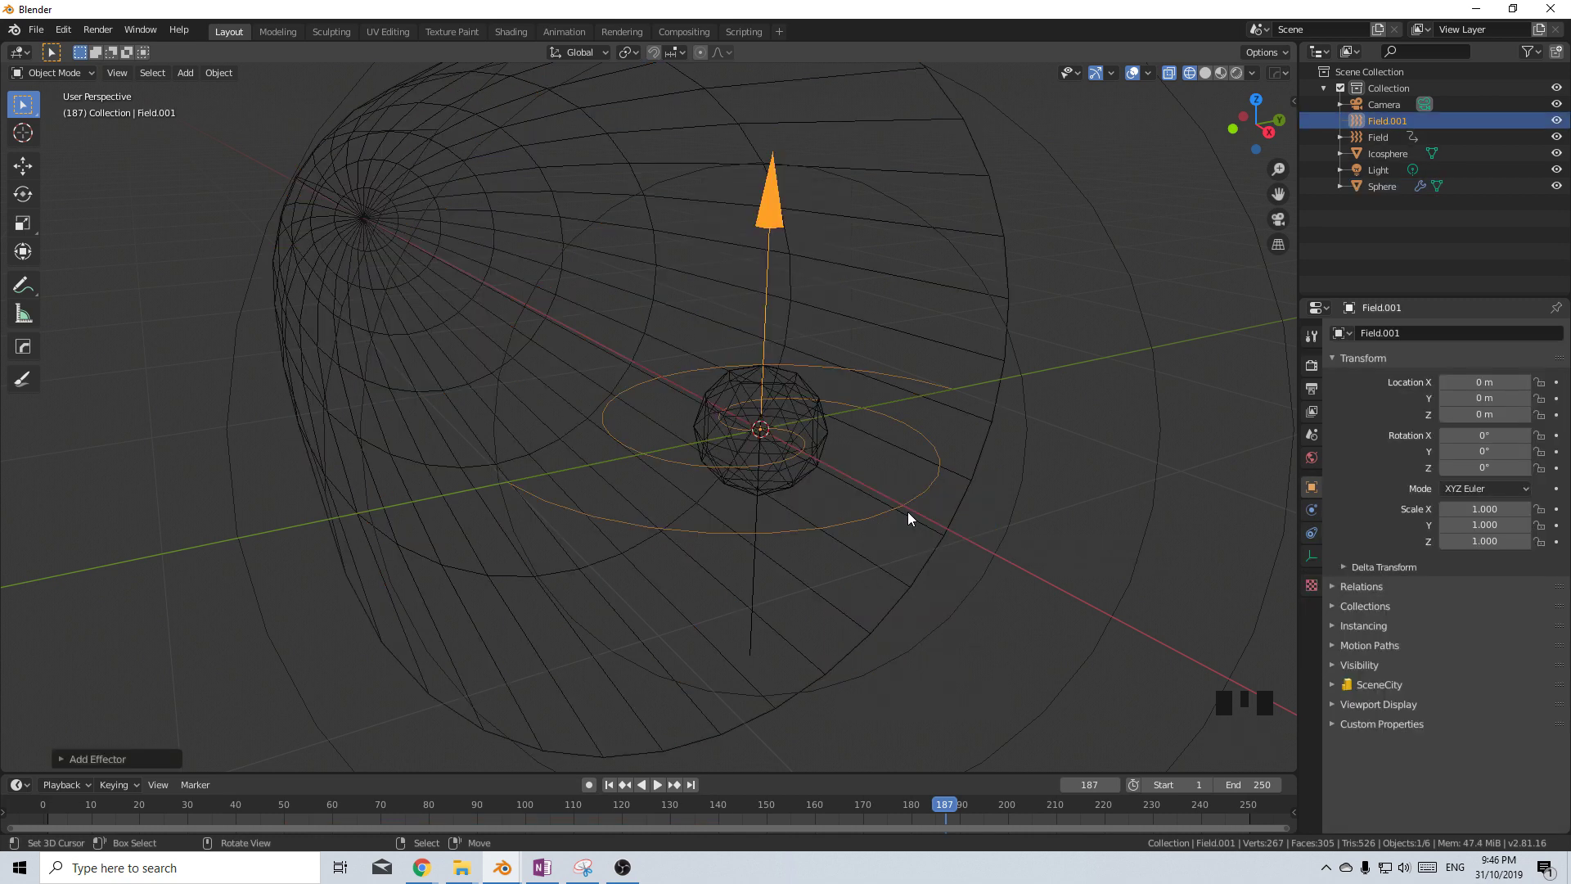
{"action": "key", "text": "r"}
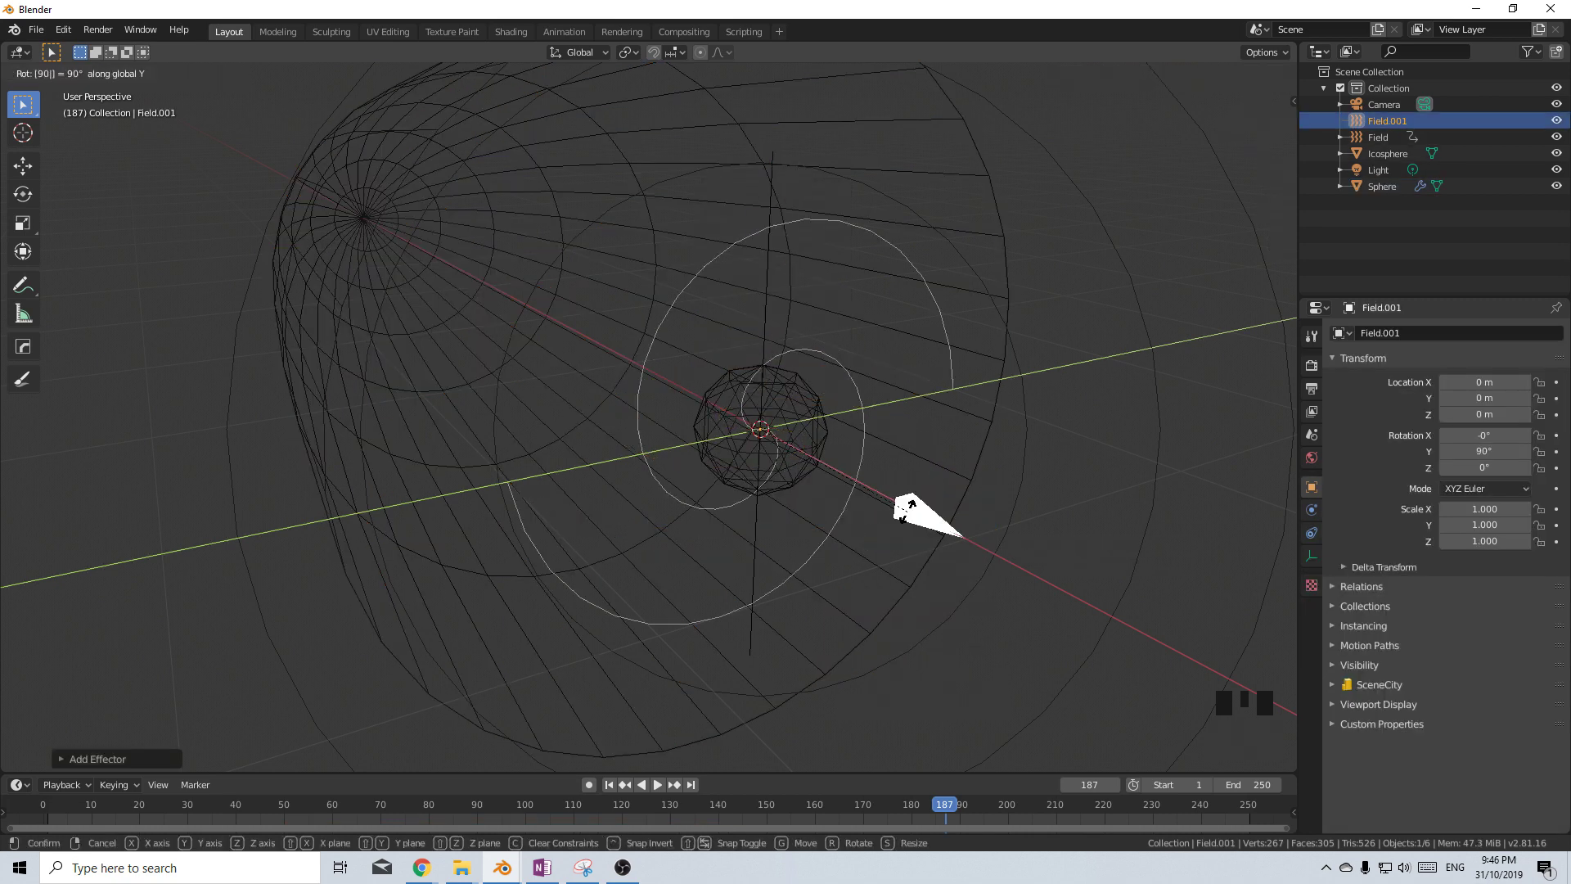
{"action": "left_click", "coordinate": [613, 796]}
Play and stop the particle animation, select the sphere and scrub to frame 120
{"action": "left_click", "coordinate": [662, 797]}
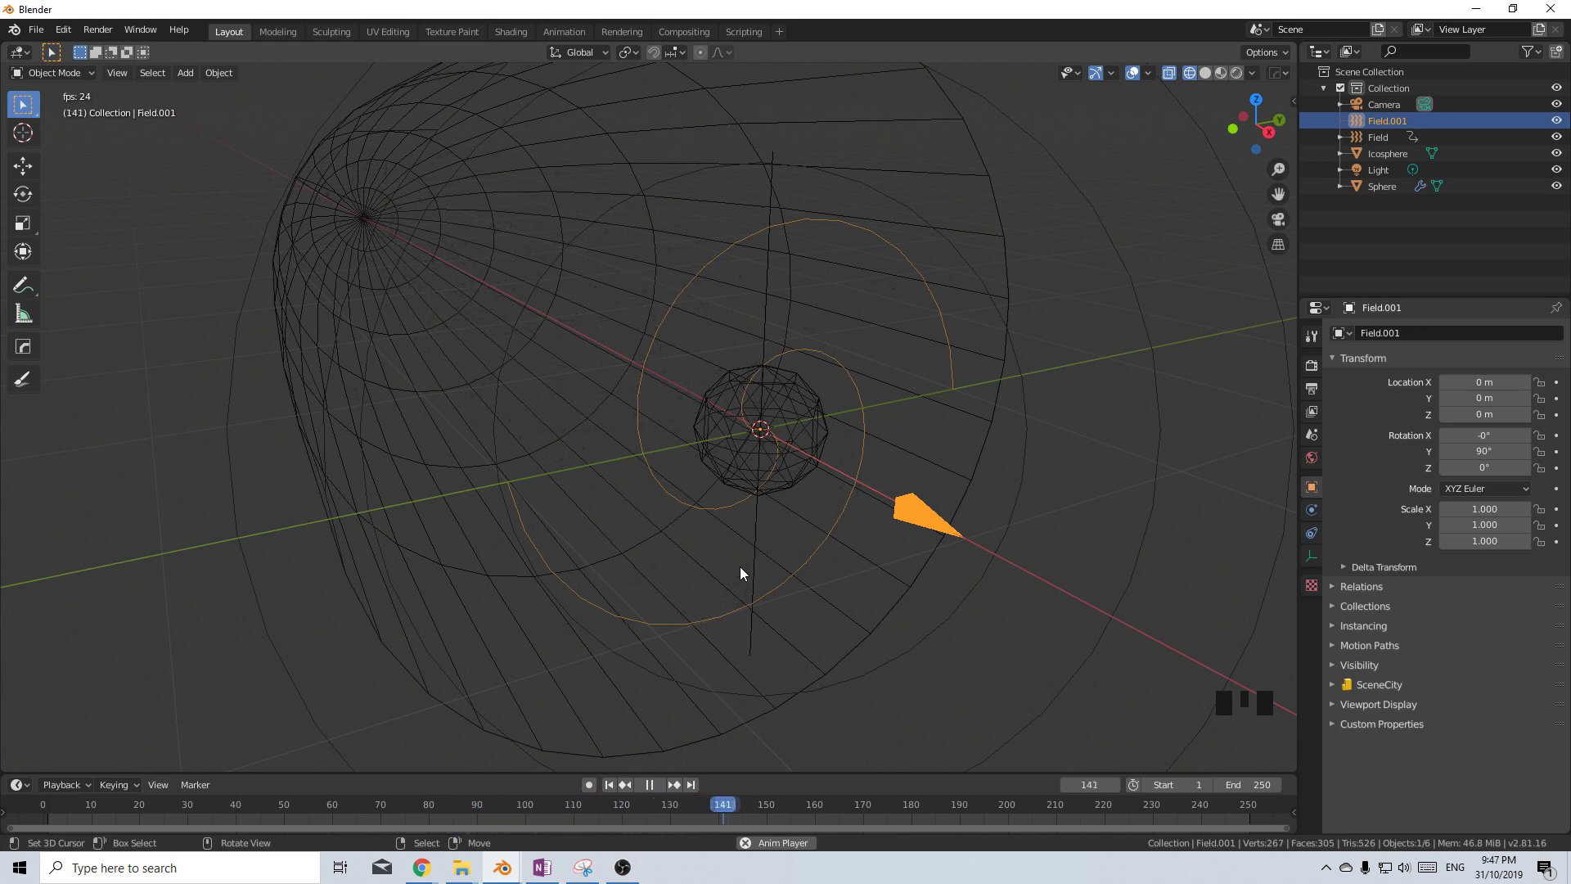
{"action": "left_click", "coordinate": [655, 794]}
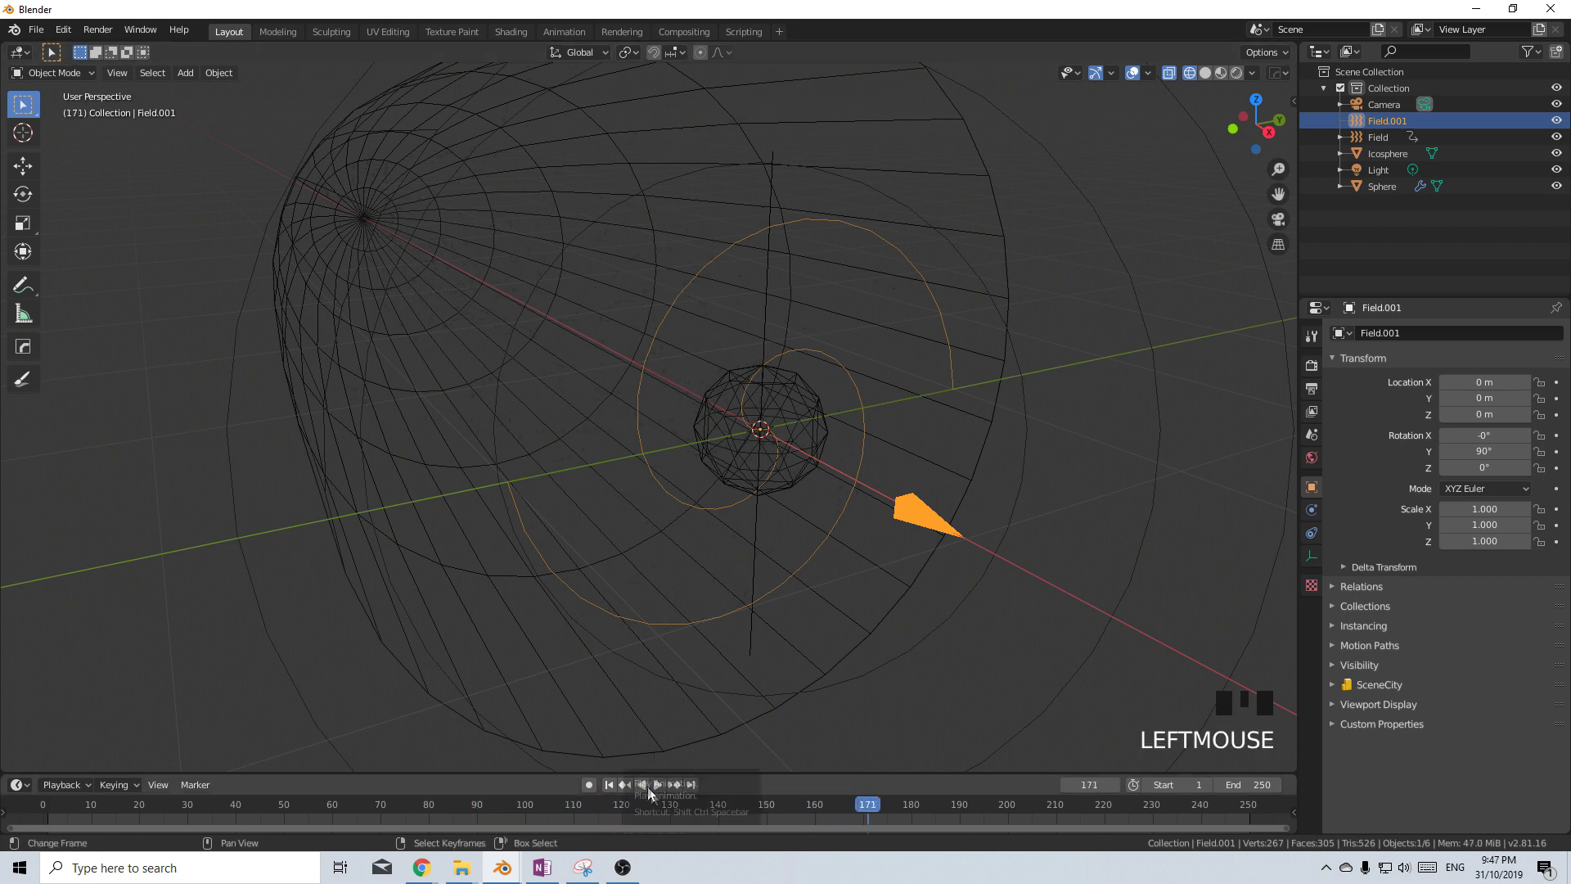
{"action": "left_click", "coordinate": [662, 793]}
{"action": "left_click_drag", "start_coordinate": [614, 820], "coordinate": [660, 717]}
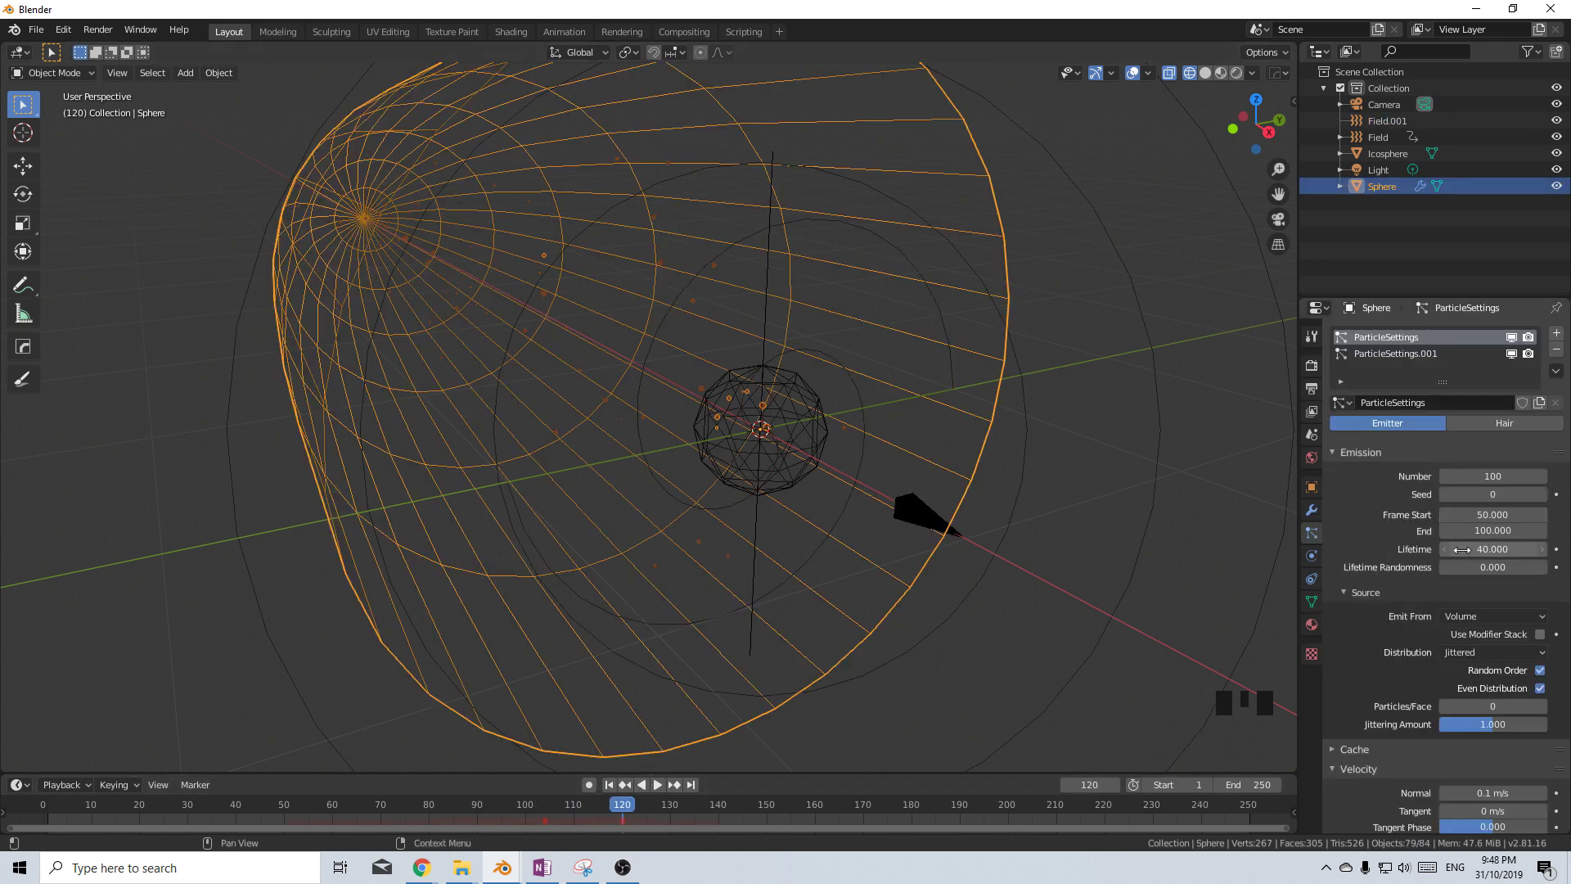
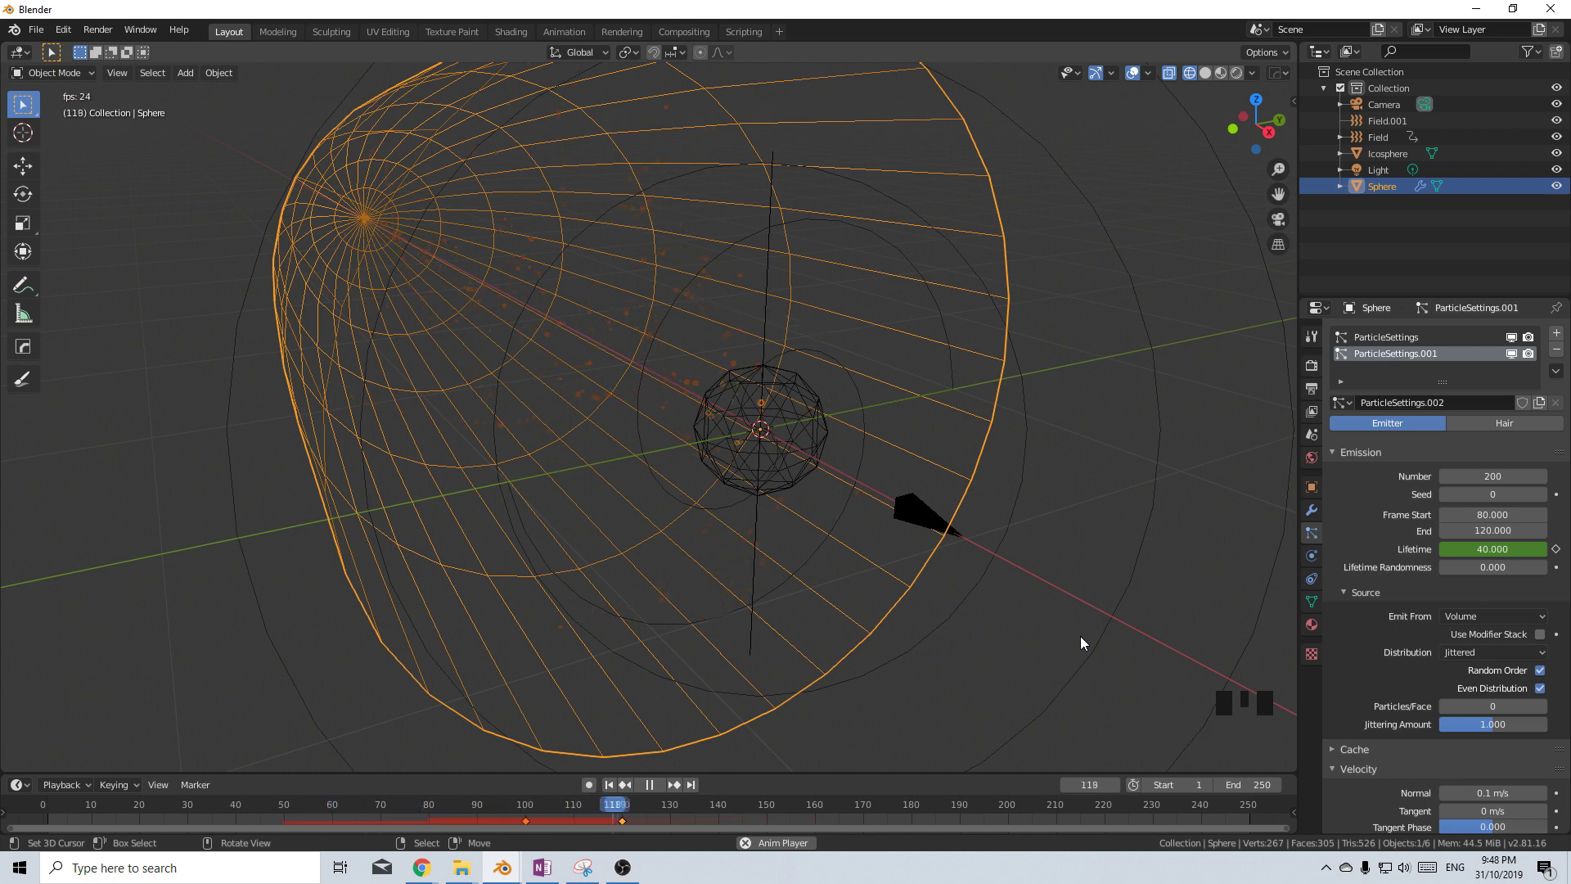
Stop playback of the second system emitting 200 particles from frame 80 to 120
{"action": "left_click", "coordinate": [733, 676]}
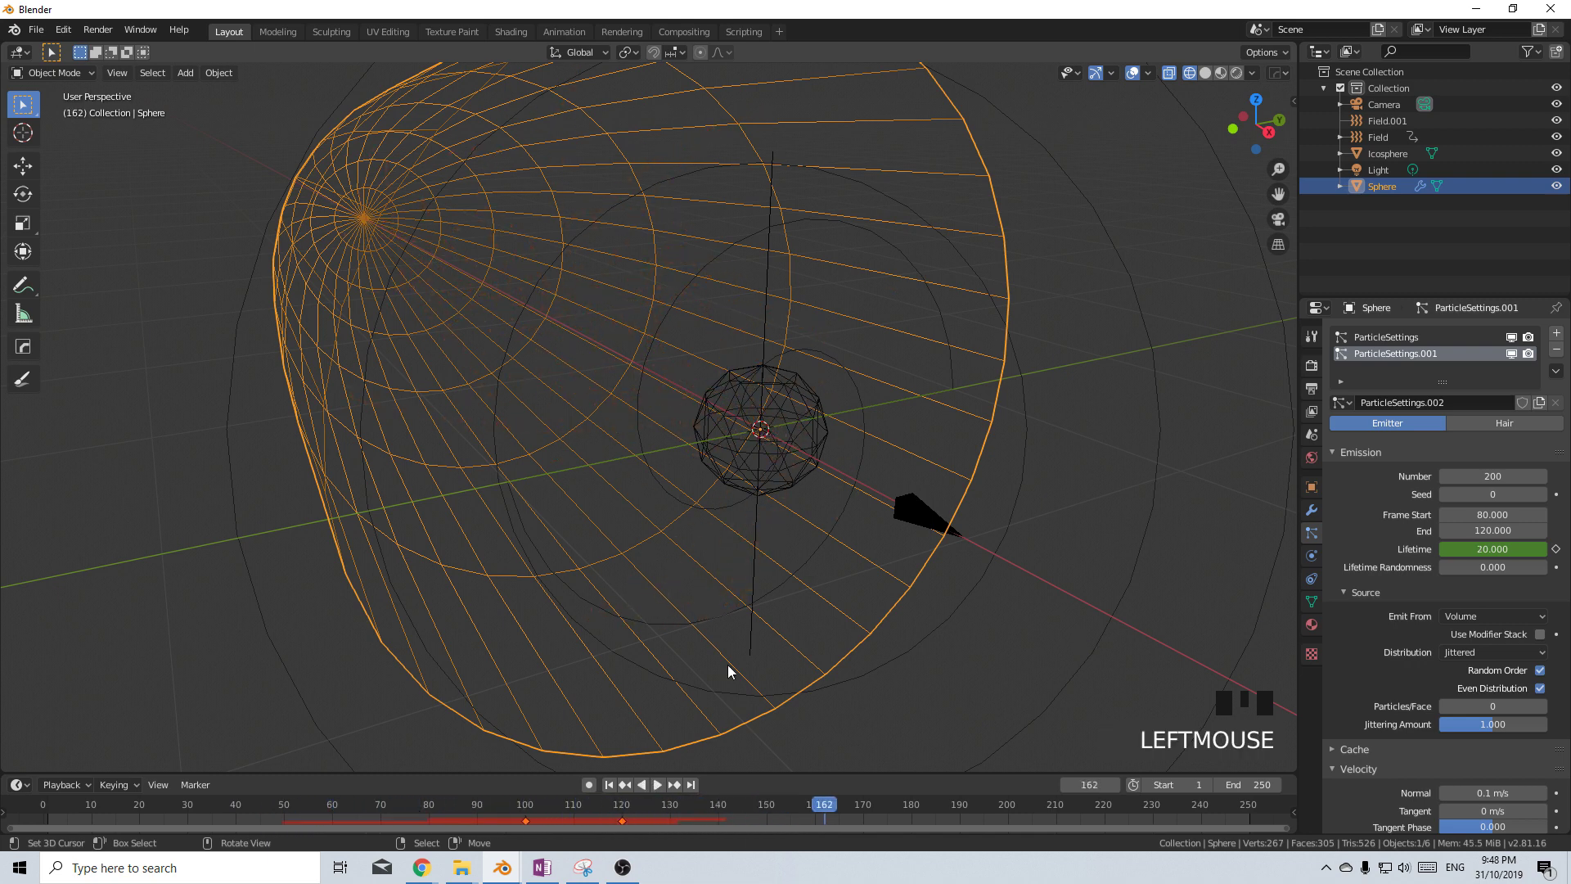
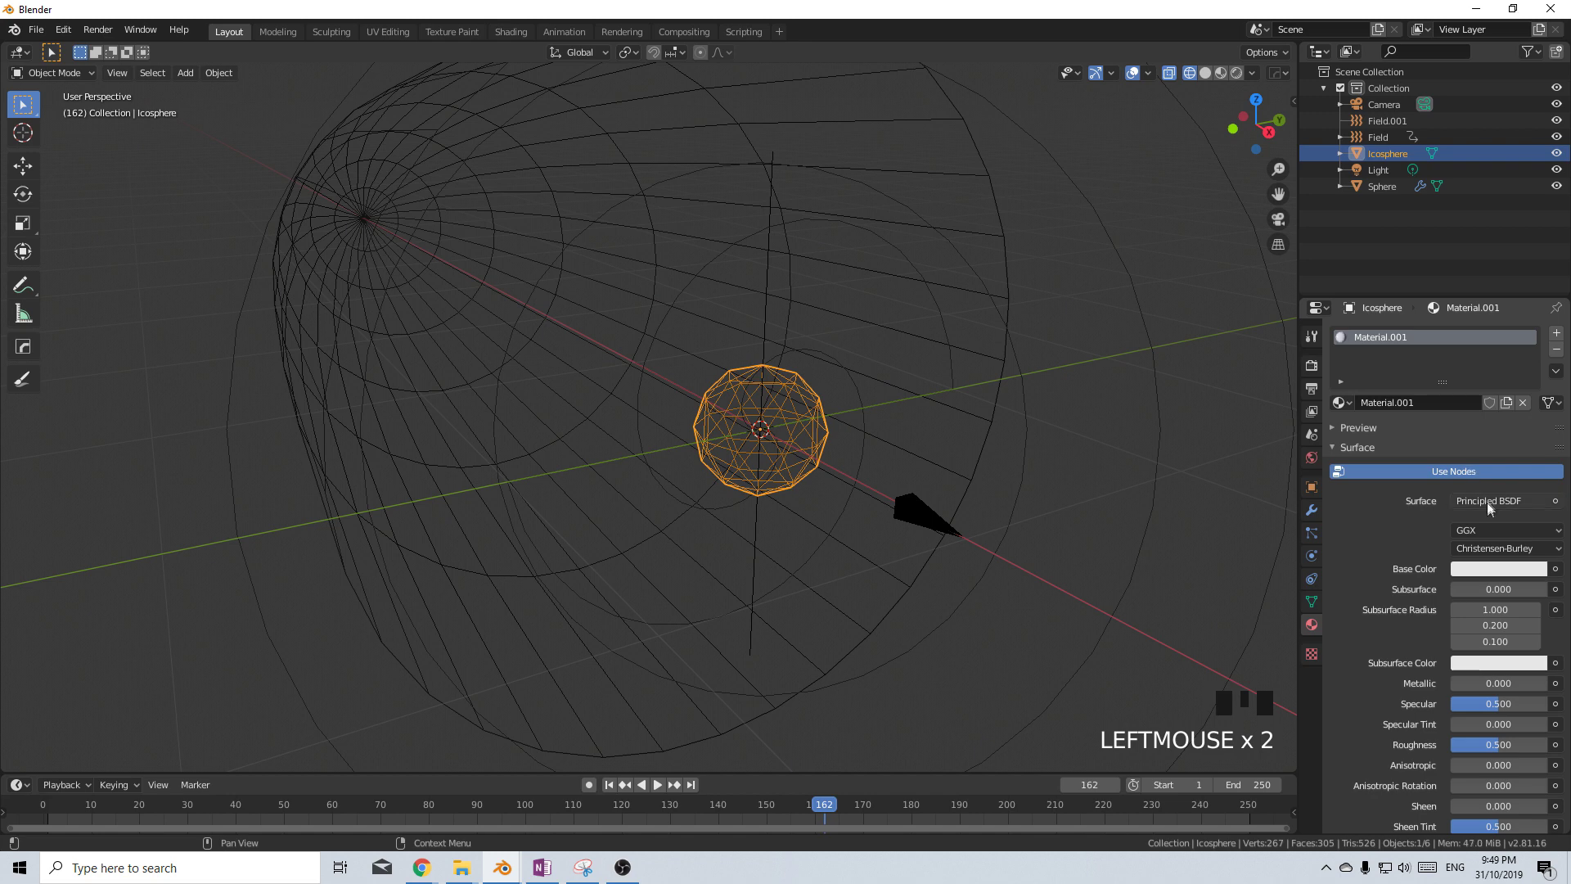
Replace the icosphere's shader with a blue Emission of strength 3, then reselect the sphere
{"action": "left_click_drag", "start_coordinate": [1493, 510], "coordinate": [1474, 509]}
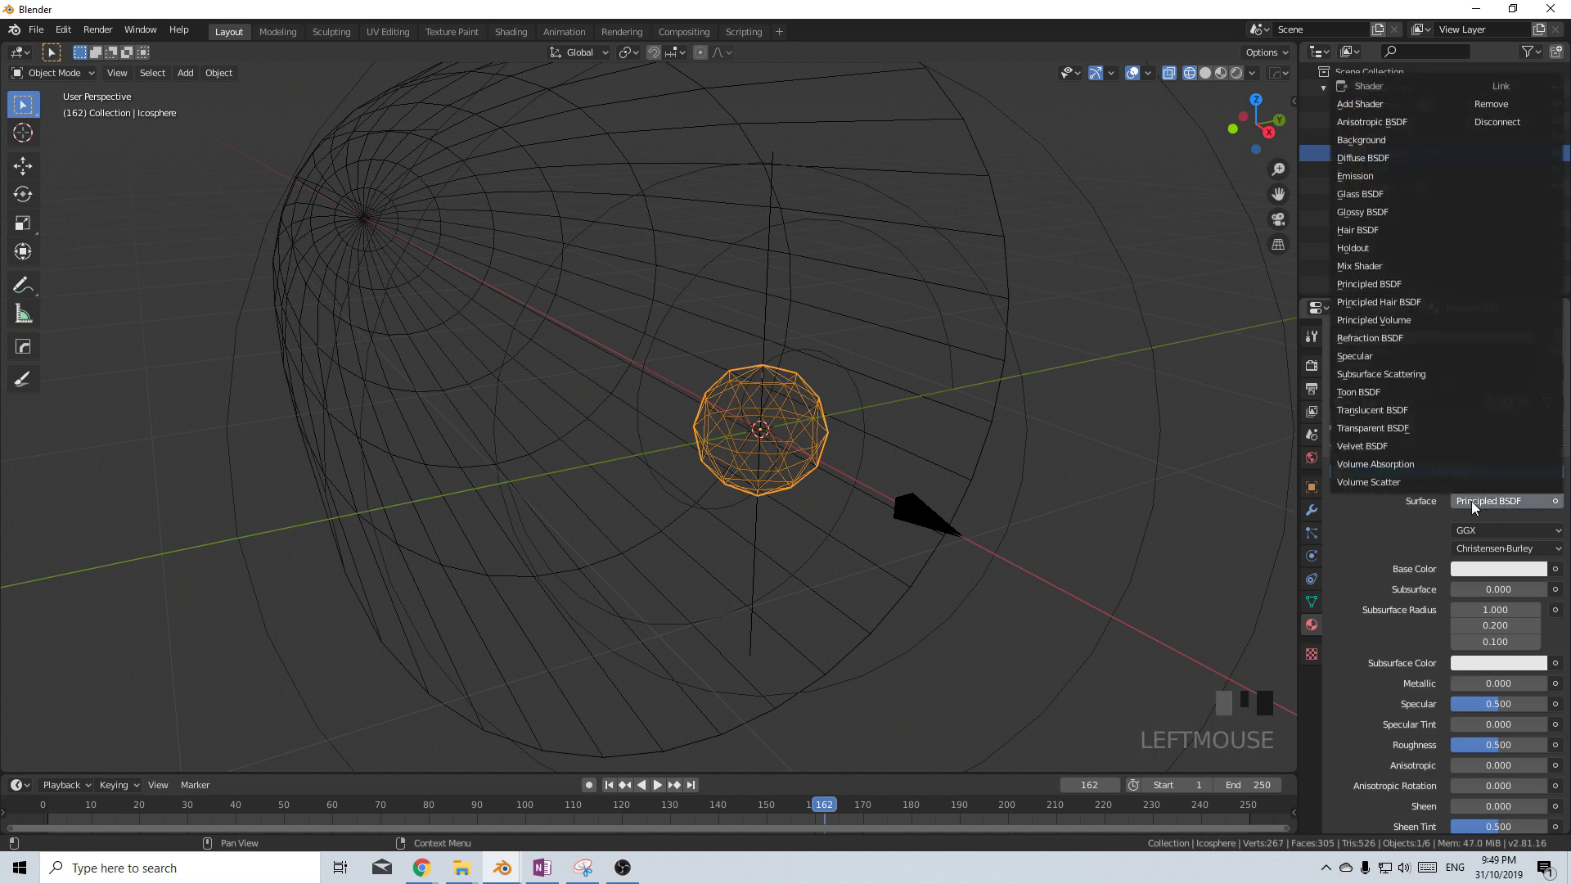
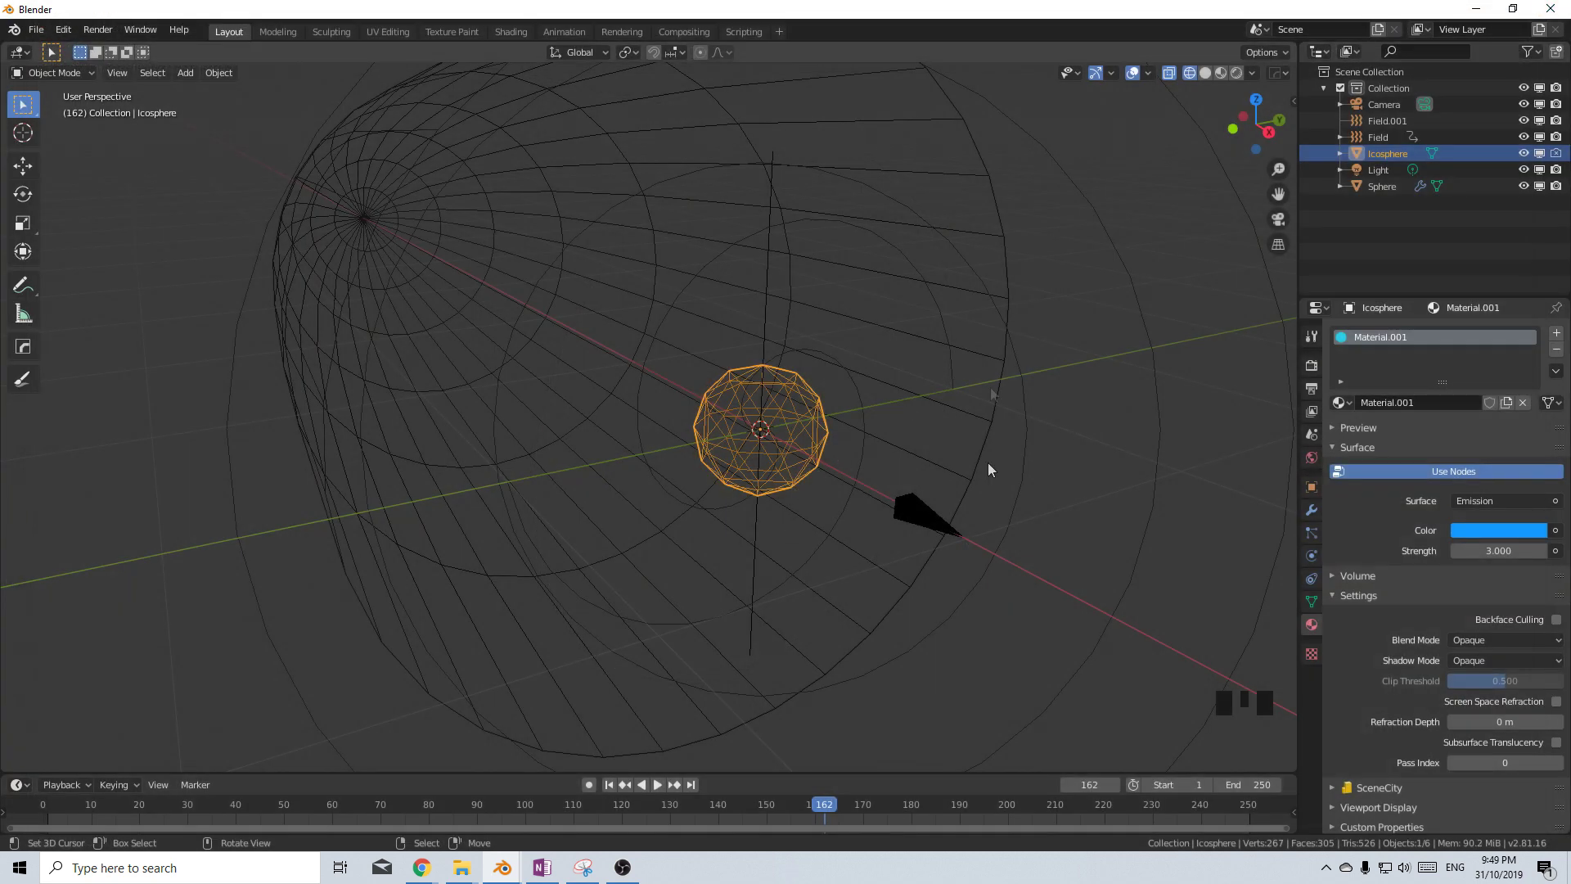
{"action": "right_click", "coordinate": [1003, 258]}
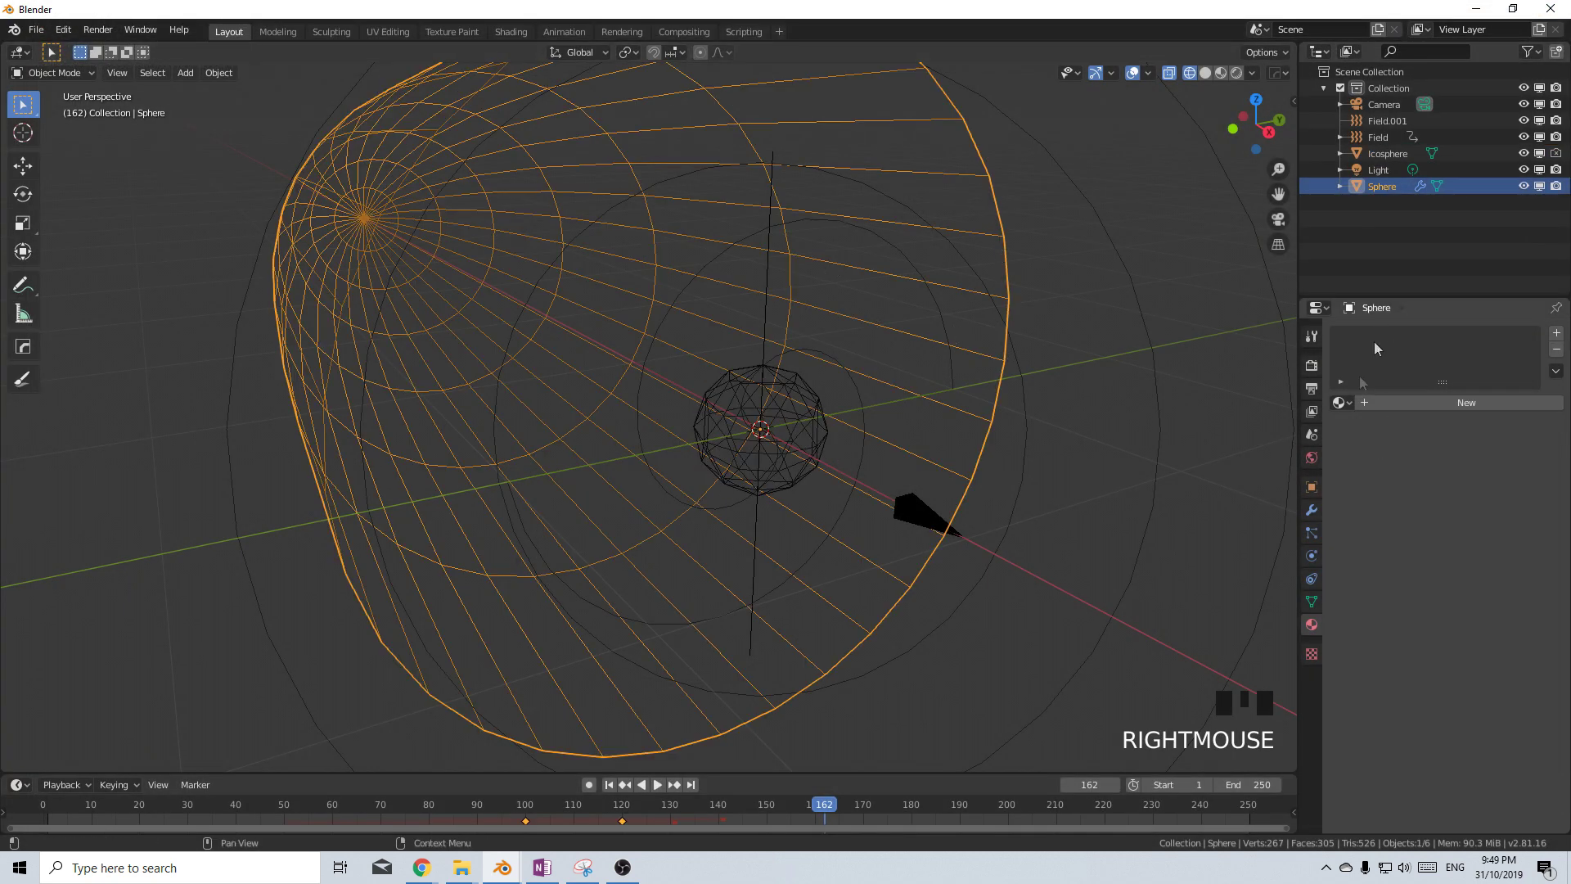
Render the sphere's particles as Icosphere object copies at scale 0.05
{"action": "left_click", "coordinate": [1318, 541]}
{"action": "scroll", "scroll_direction": "down", "scroll_amount": 3}
{"action": "left_click", "coordinate": [1546, 639]}
{"action": "scroll", "scroll_direction": "up", "scroll_amount": 3}
{"action": "left_click", "coordinate": [1398, 343]}
{"action": "scroll", "scroll_direction": "down", "scroll_amount": 3}
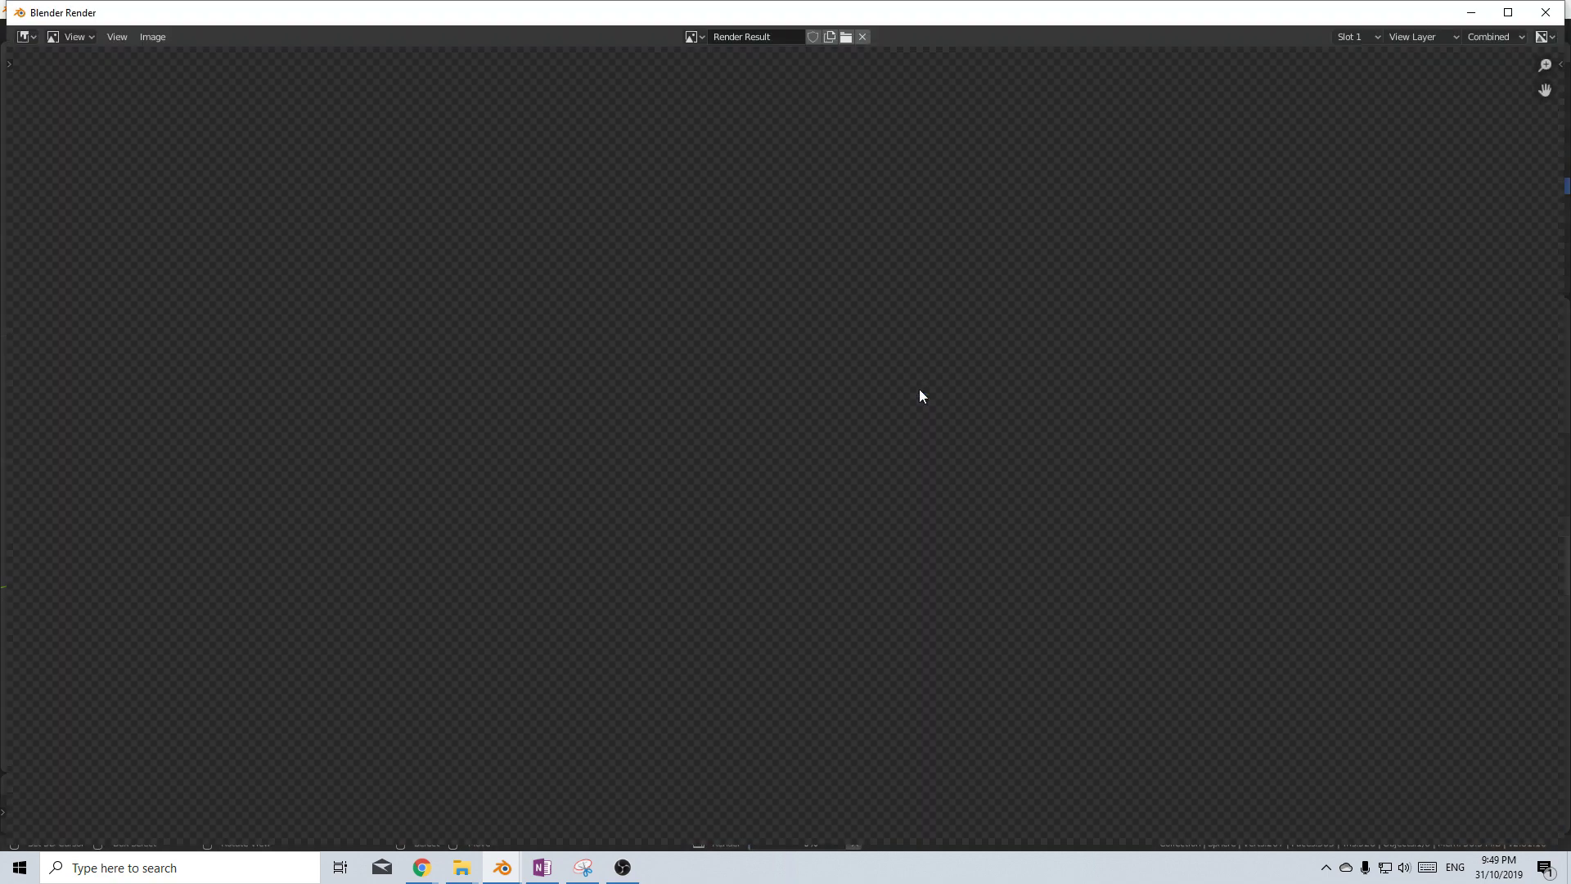
Render the current frame with F12 to check the blue dots, then close the result
{"action": "key", "text": "F12"}
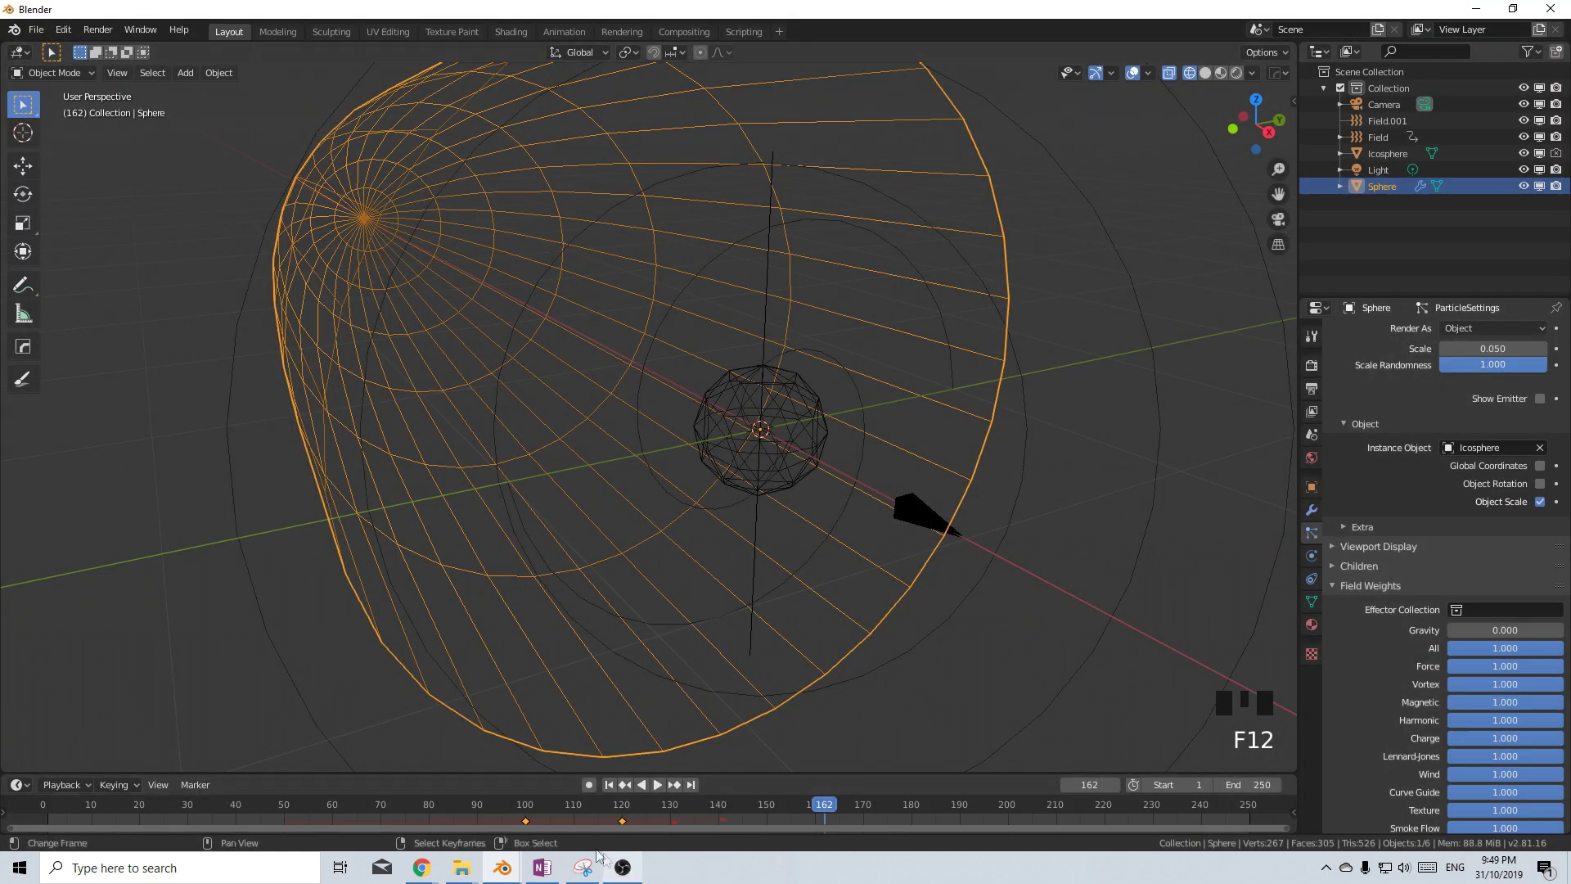
{"action": "left_click_drag", "start_coordinate": [577, 831], "coordinate": [748, 490]}
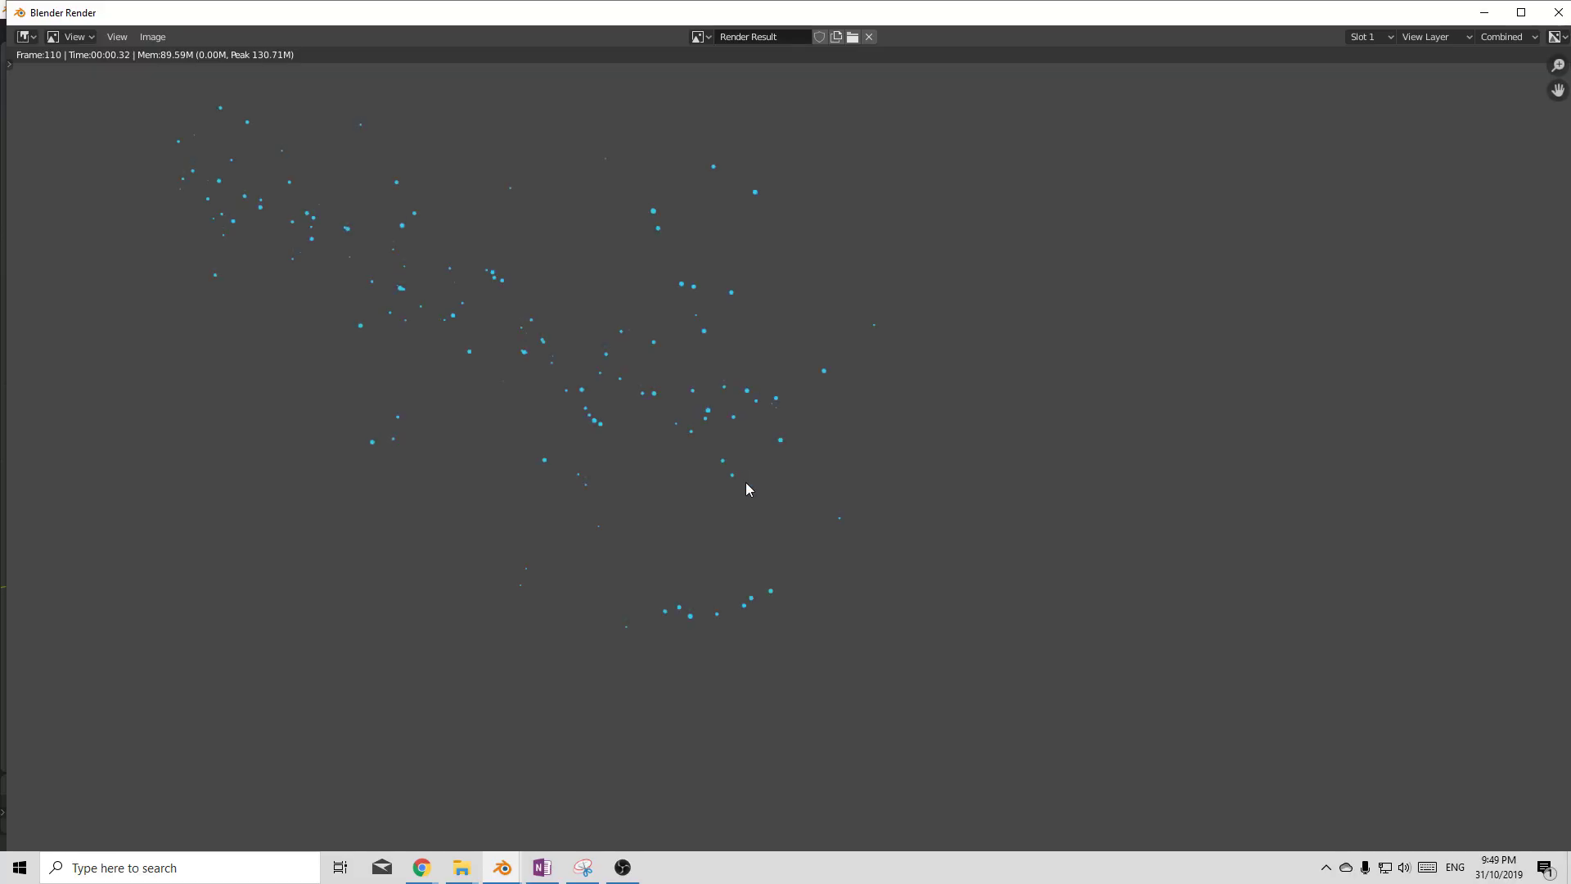
{"action": "key", "text": "F12"}
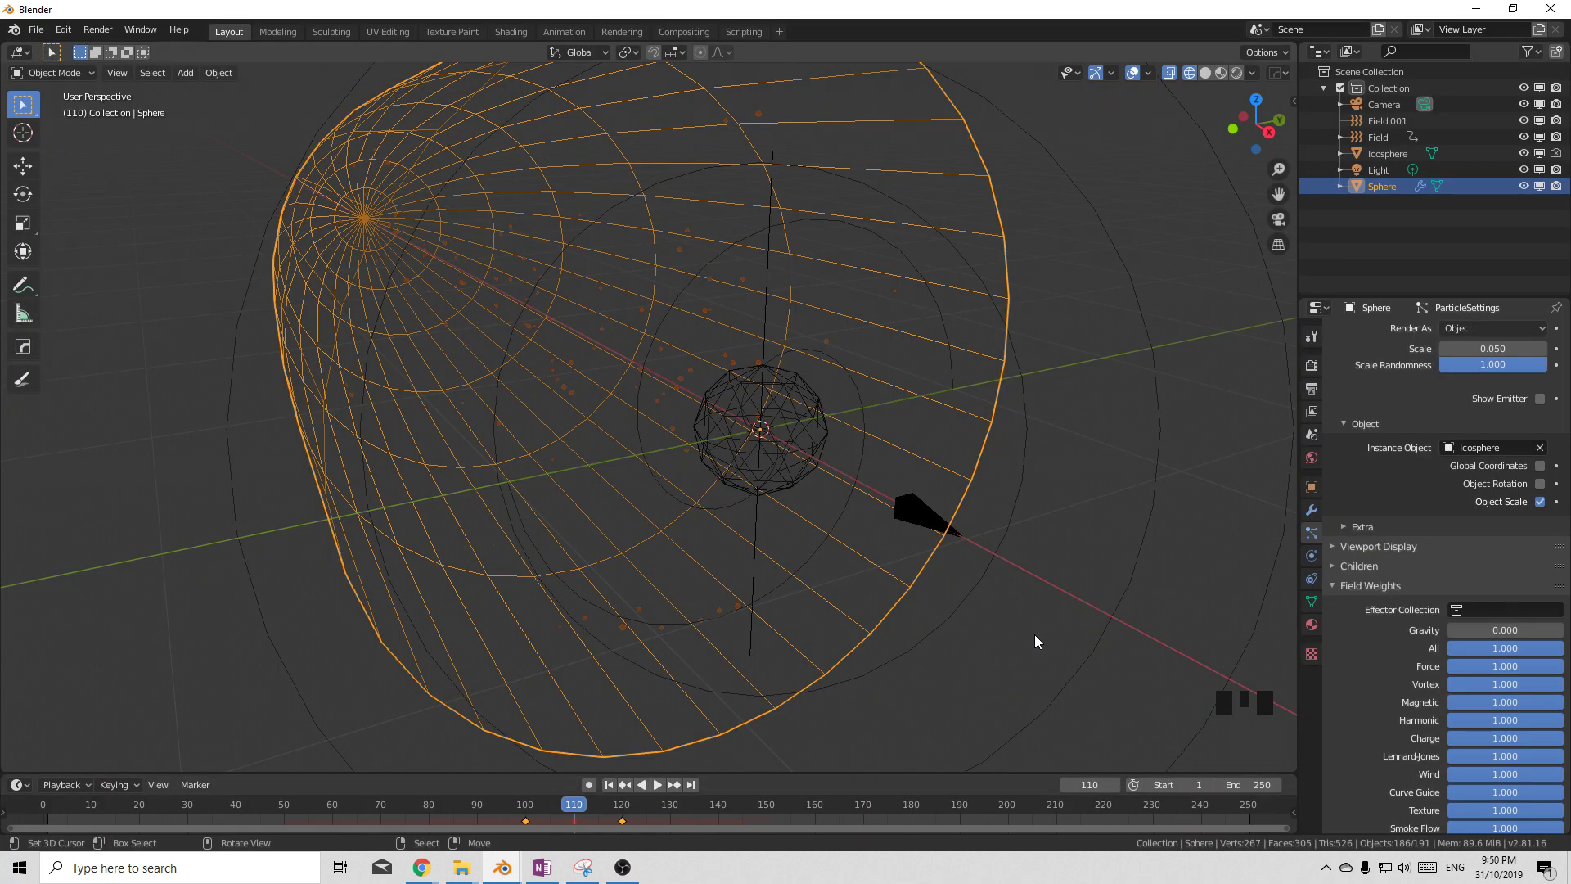
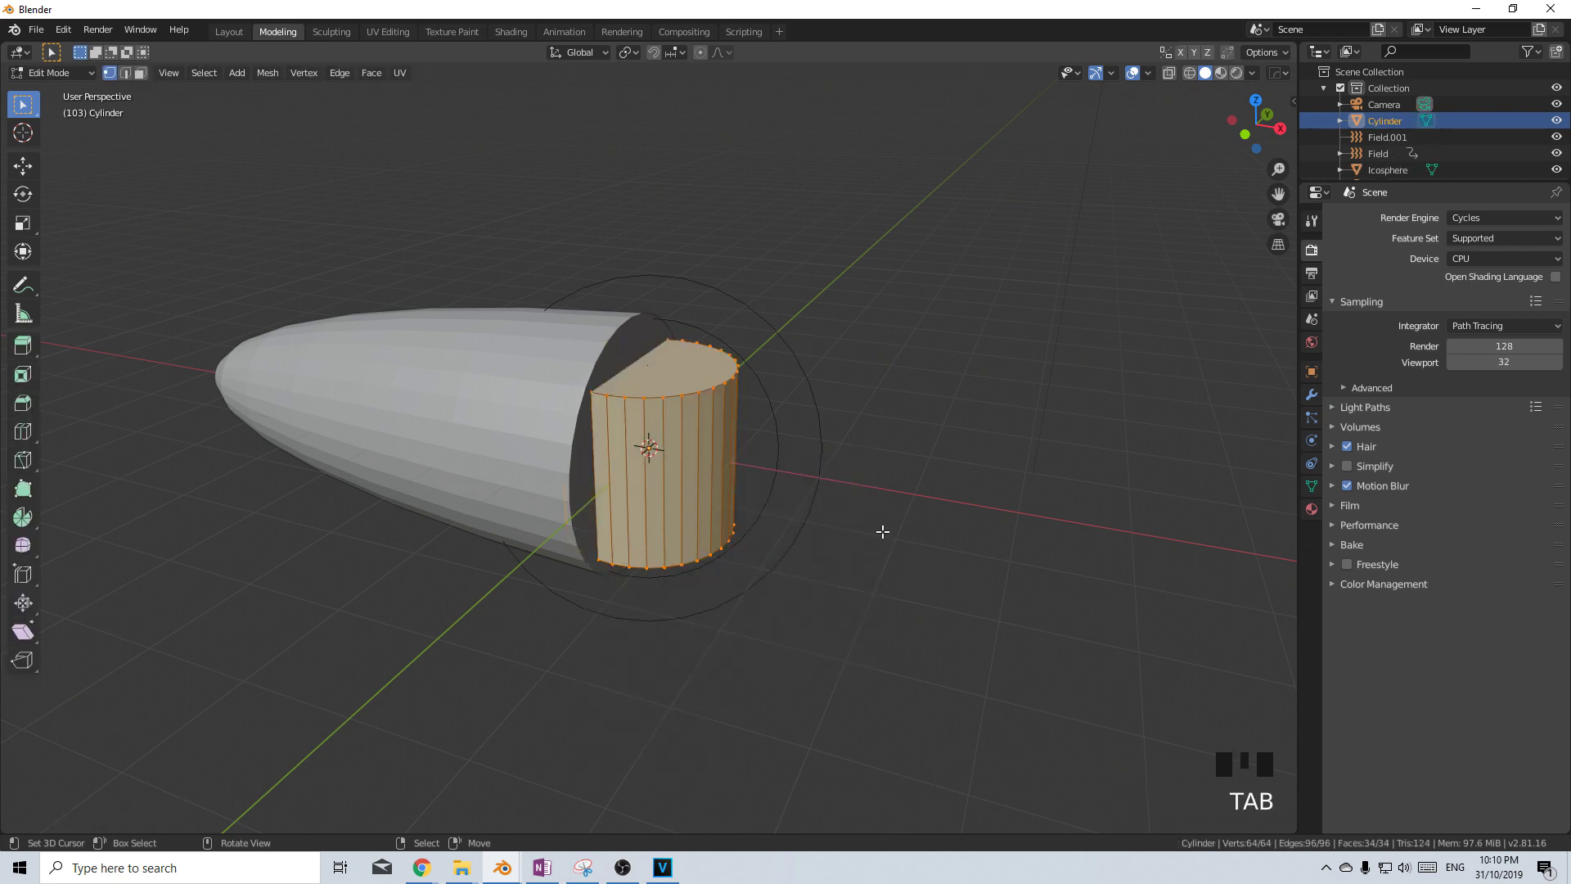
Rotate the cylinder 90° about Y, shrink it thin and extrude it into a long barrel with an inset end
{"action": "key", "text": "r"}
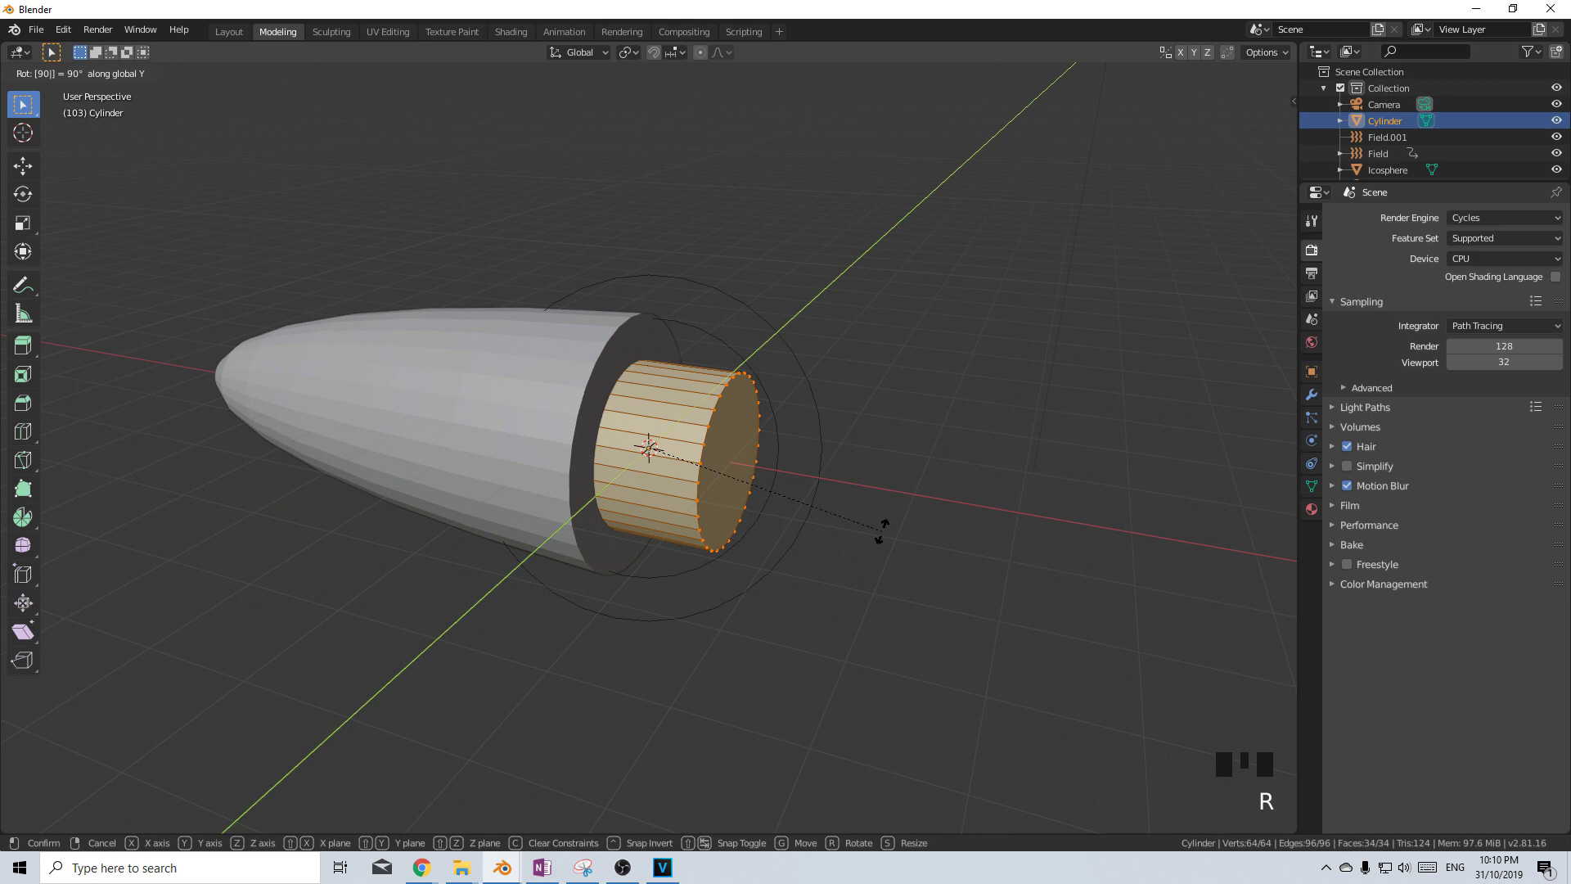
{"action": "key", "text": "s"}
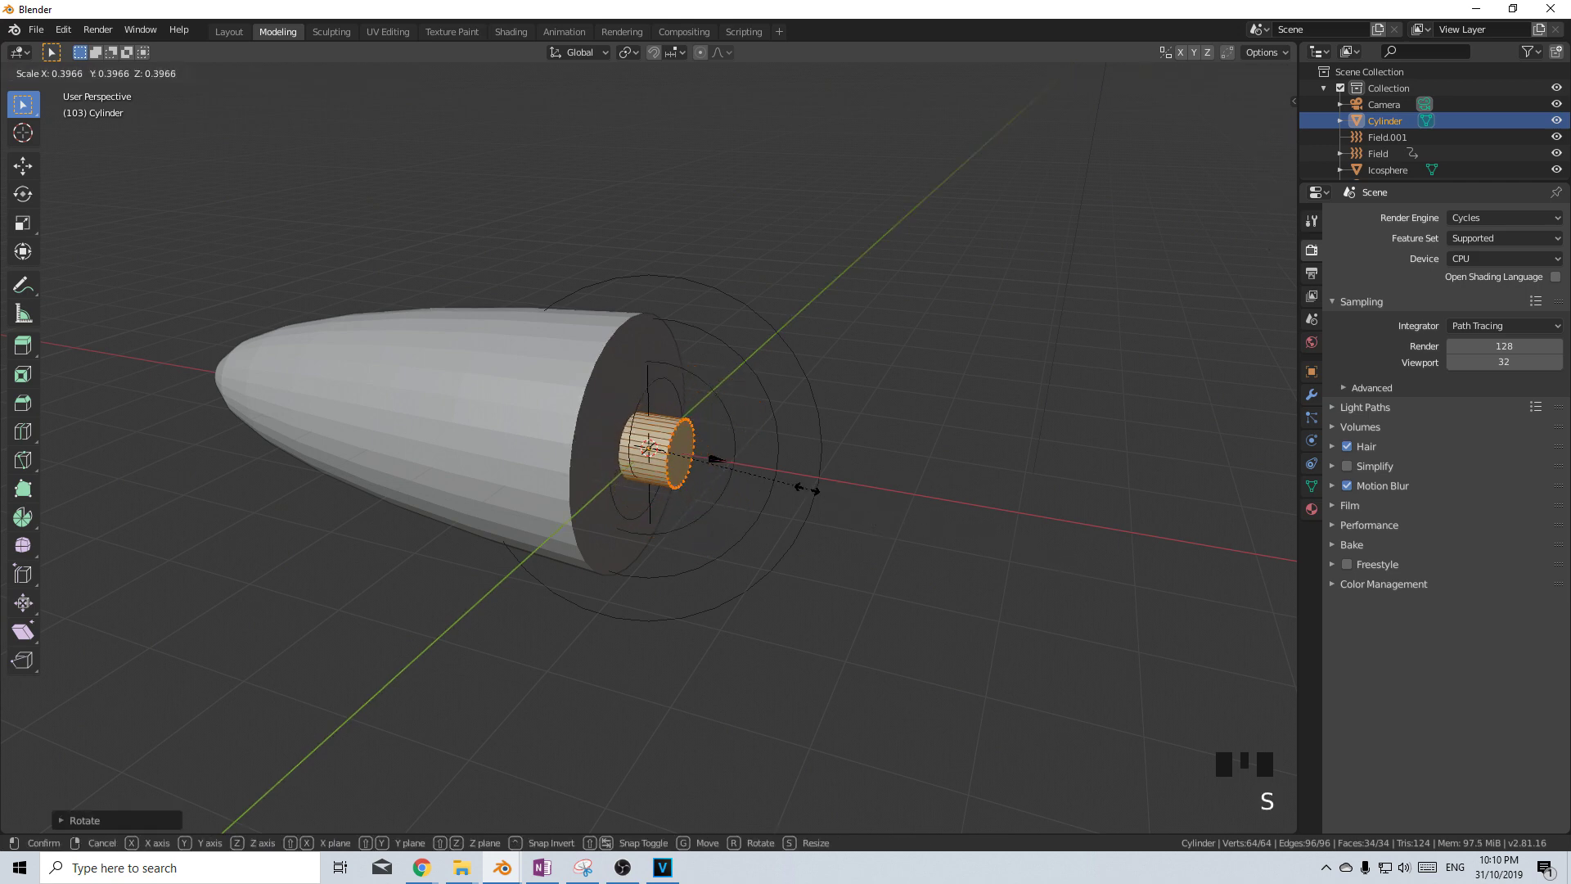
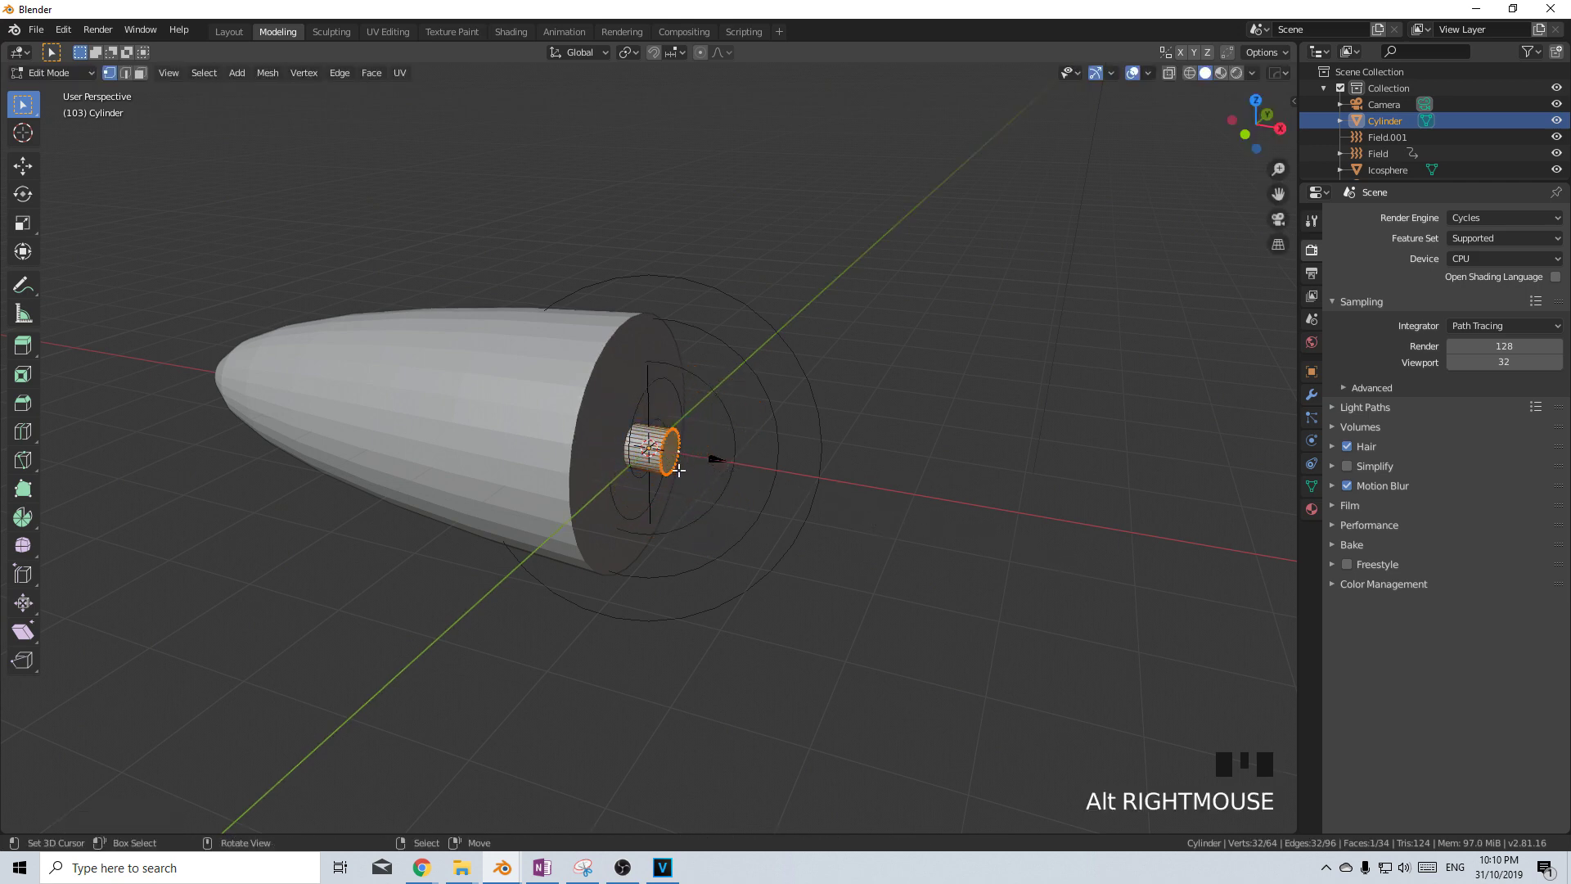
{"action": "key", "text": "g"}
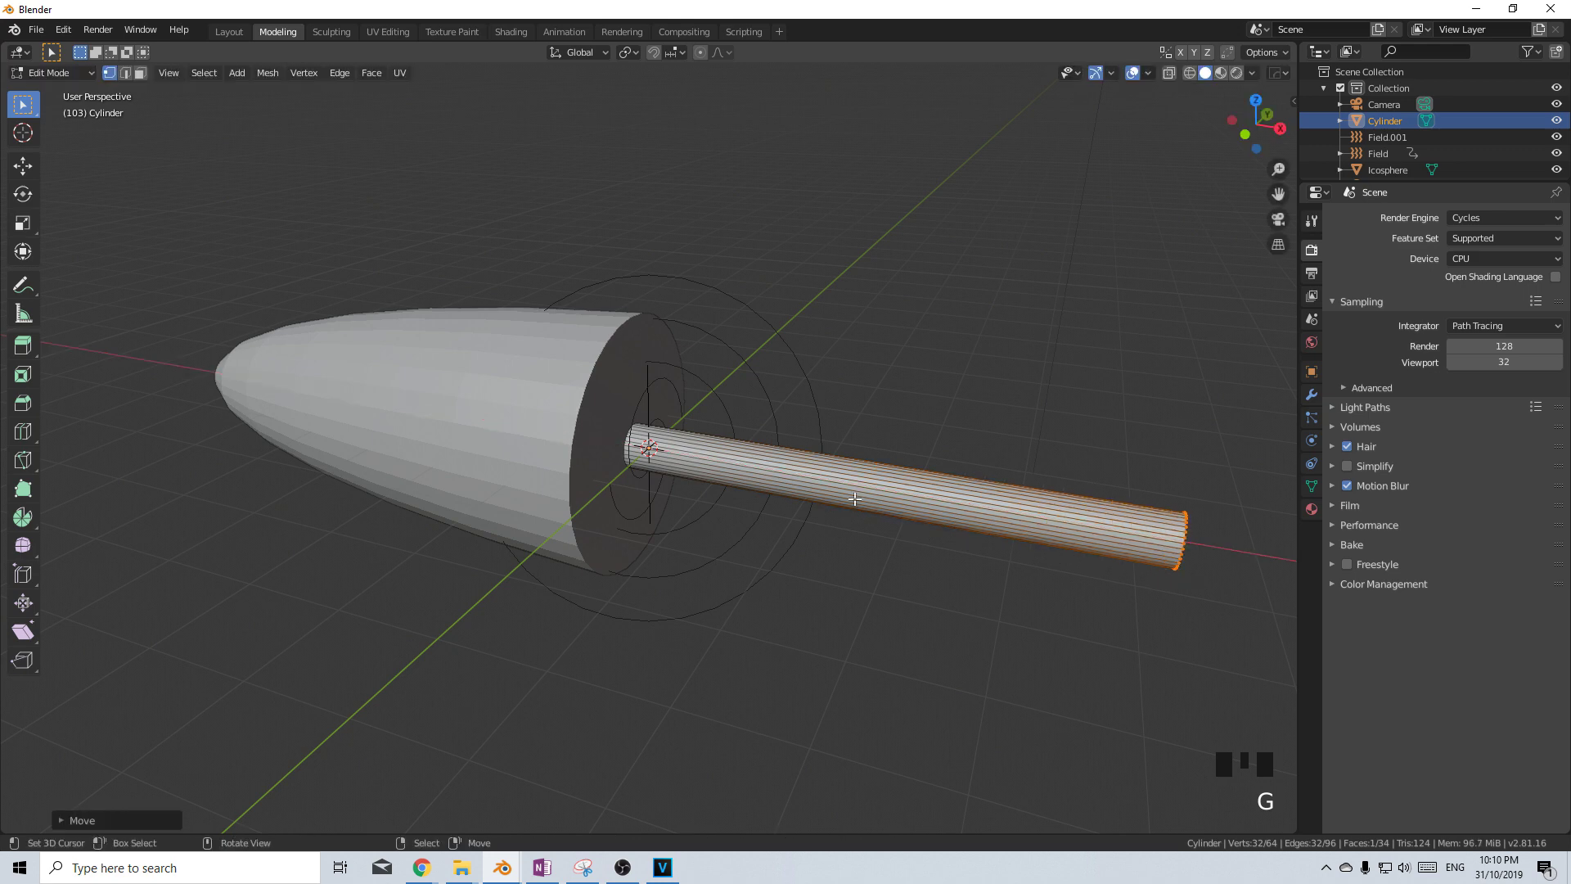
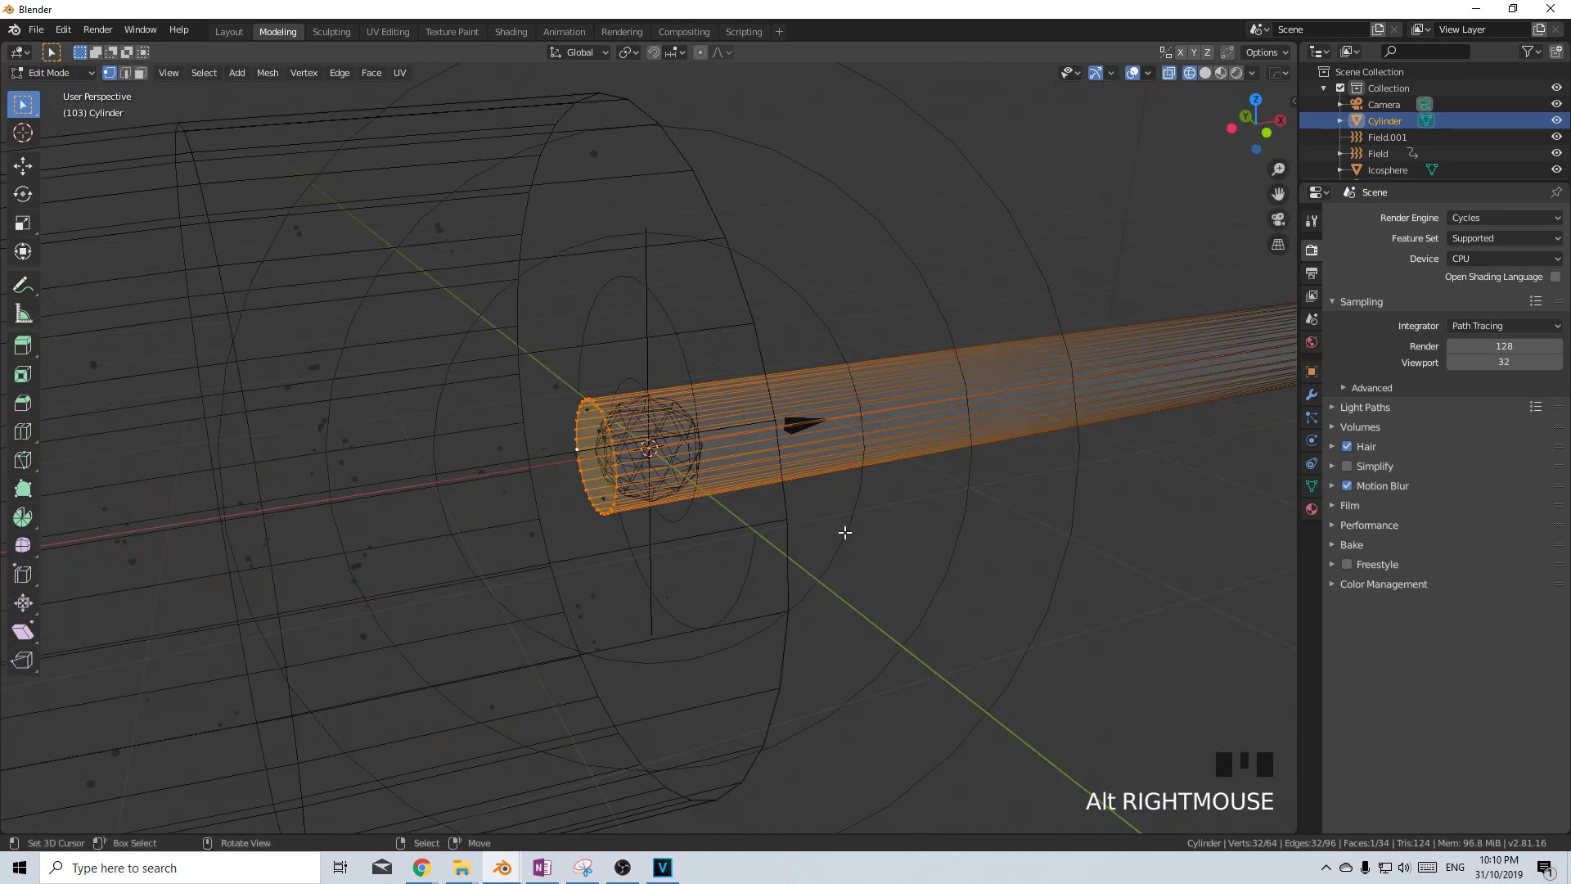
{"action": "key", "text": "e"}
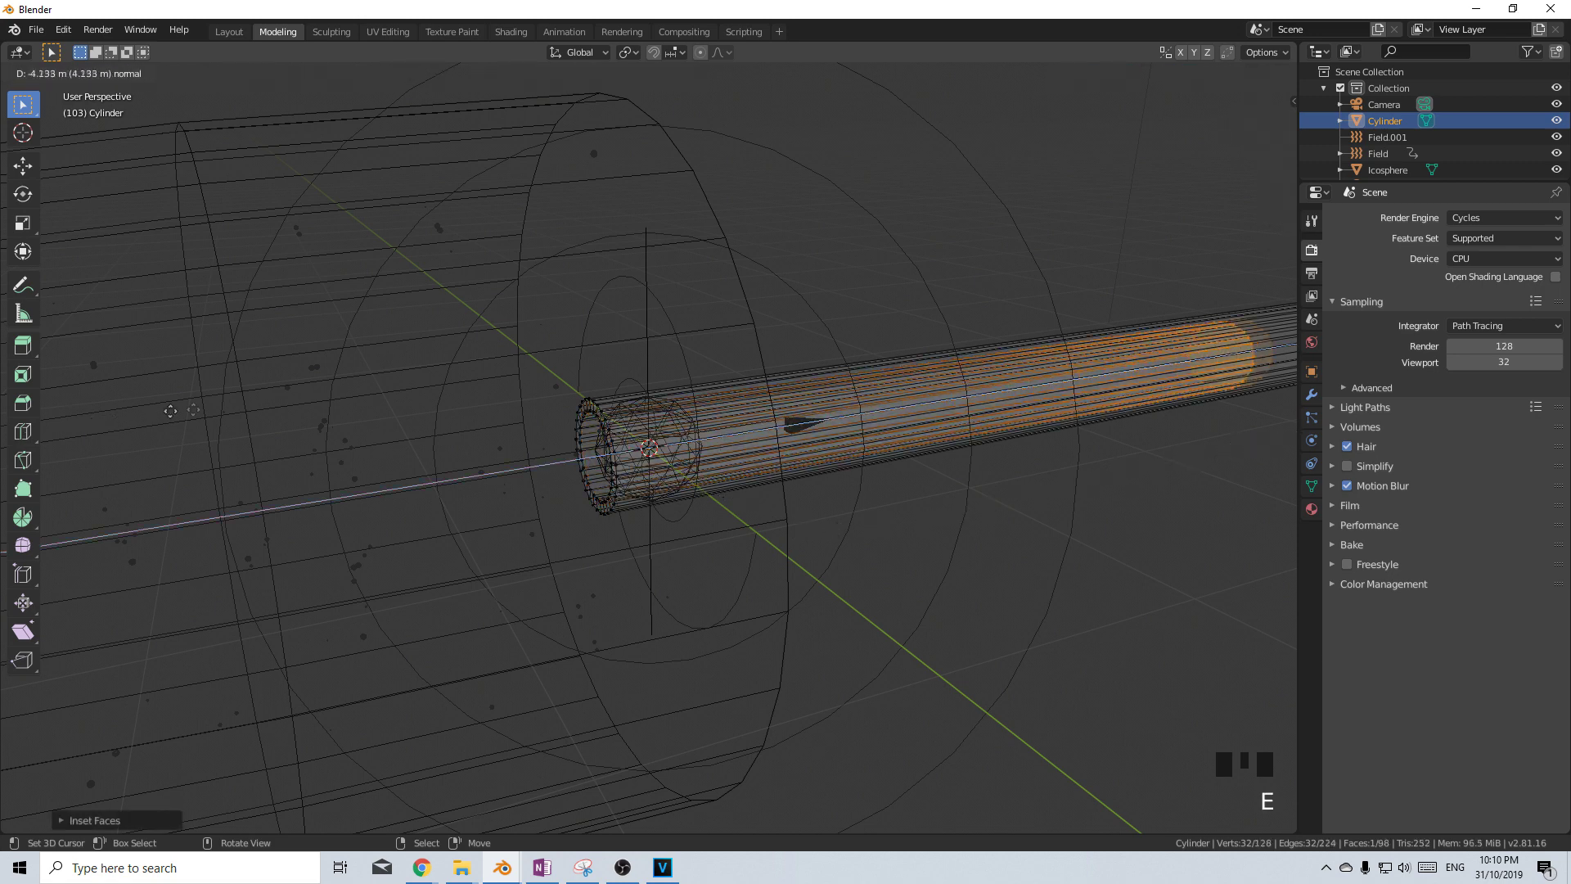
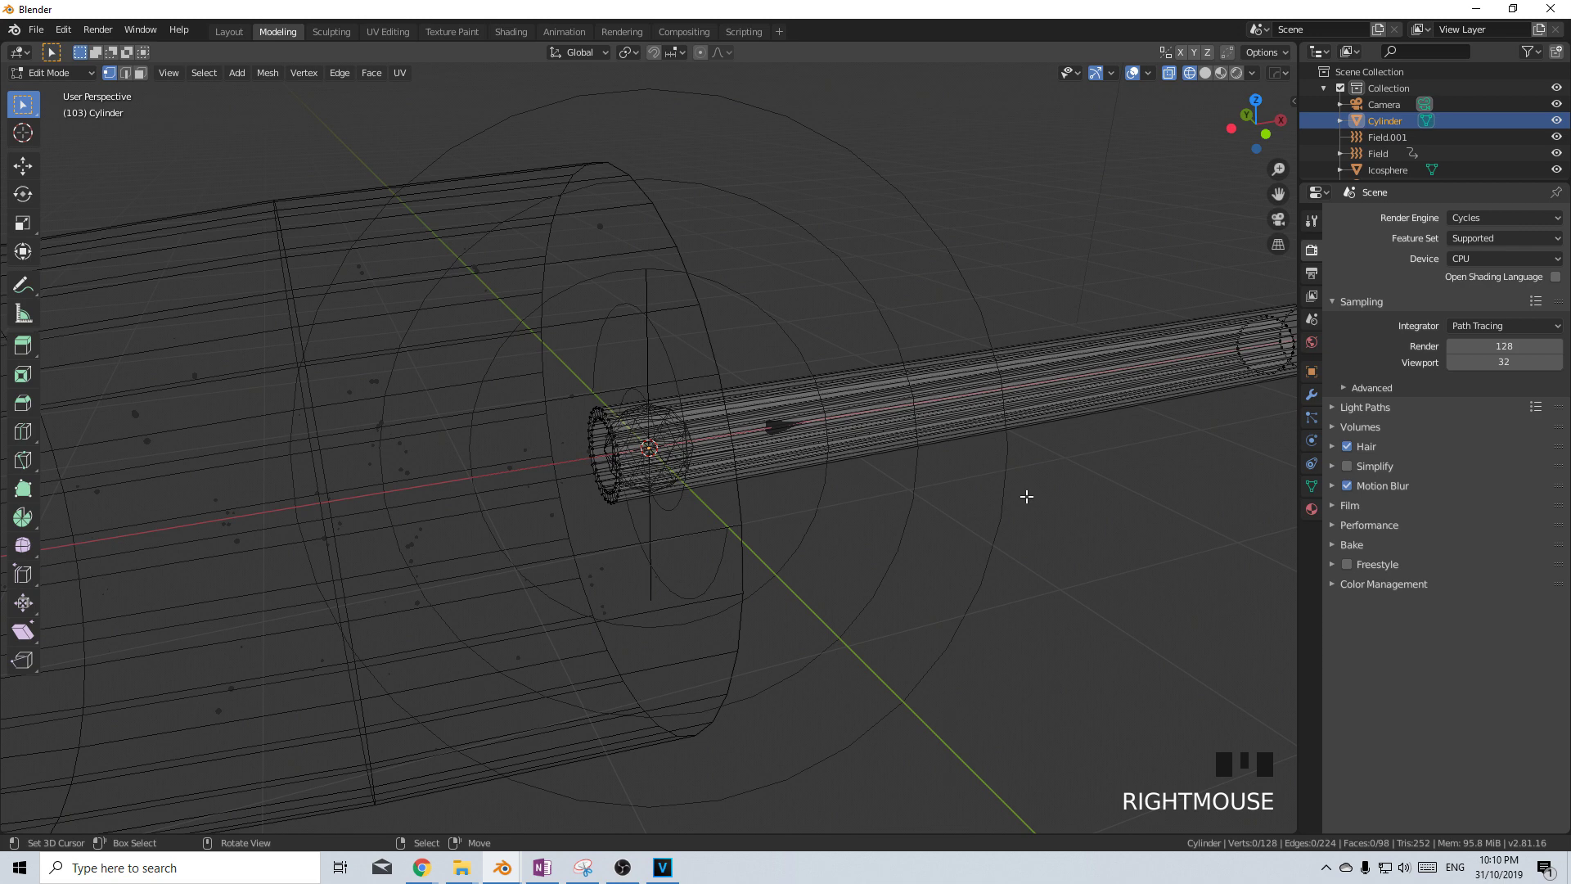
Slide an edge loop along the barrel to form the thicker raised band section
{"action": "key", "text": "ctrl+r"}
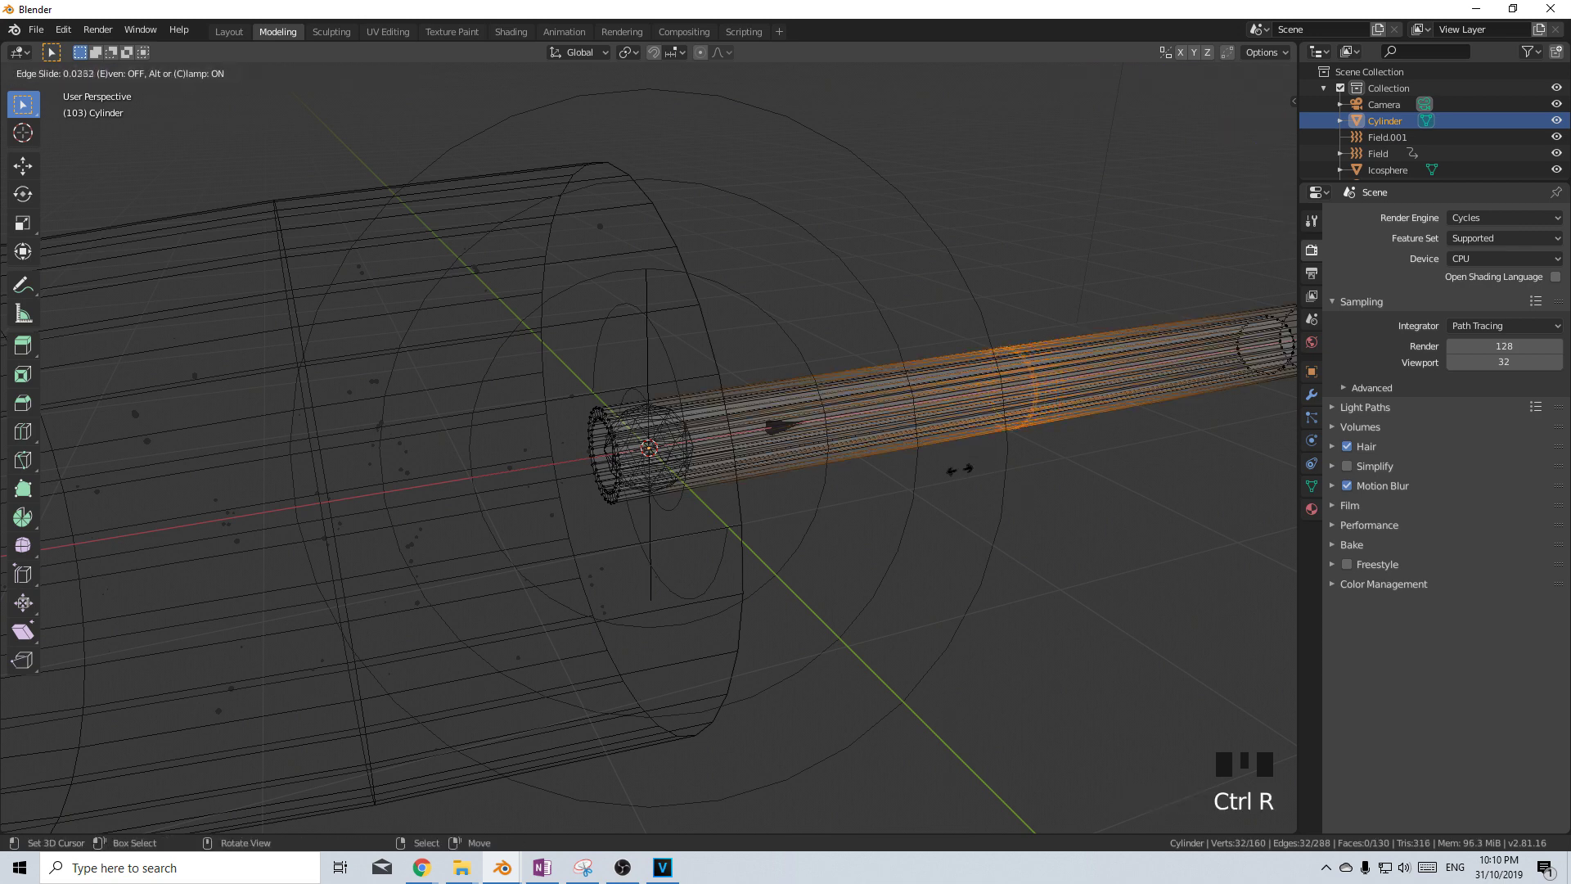
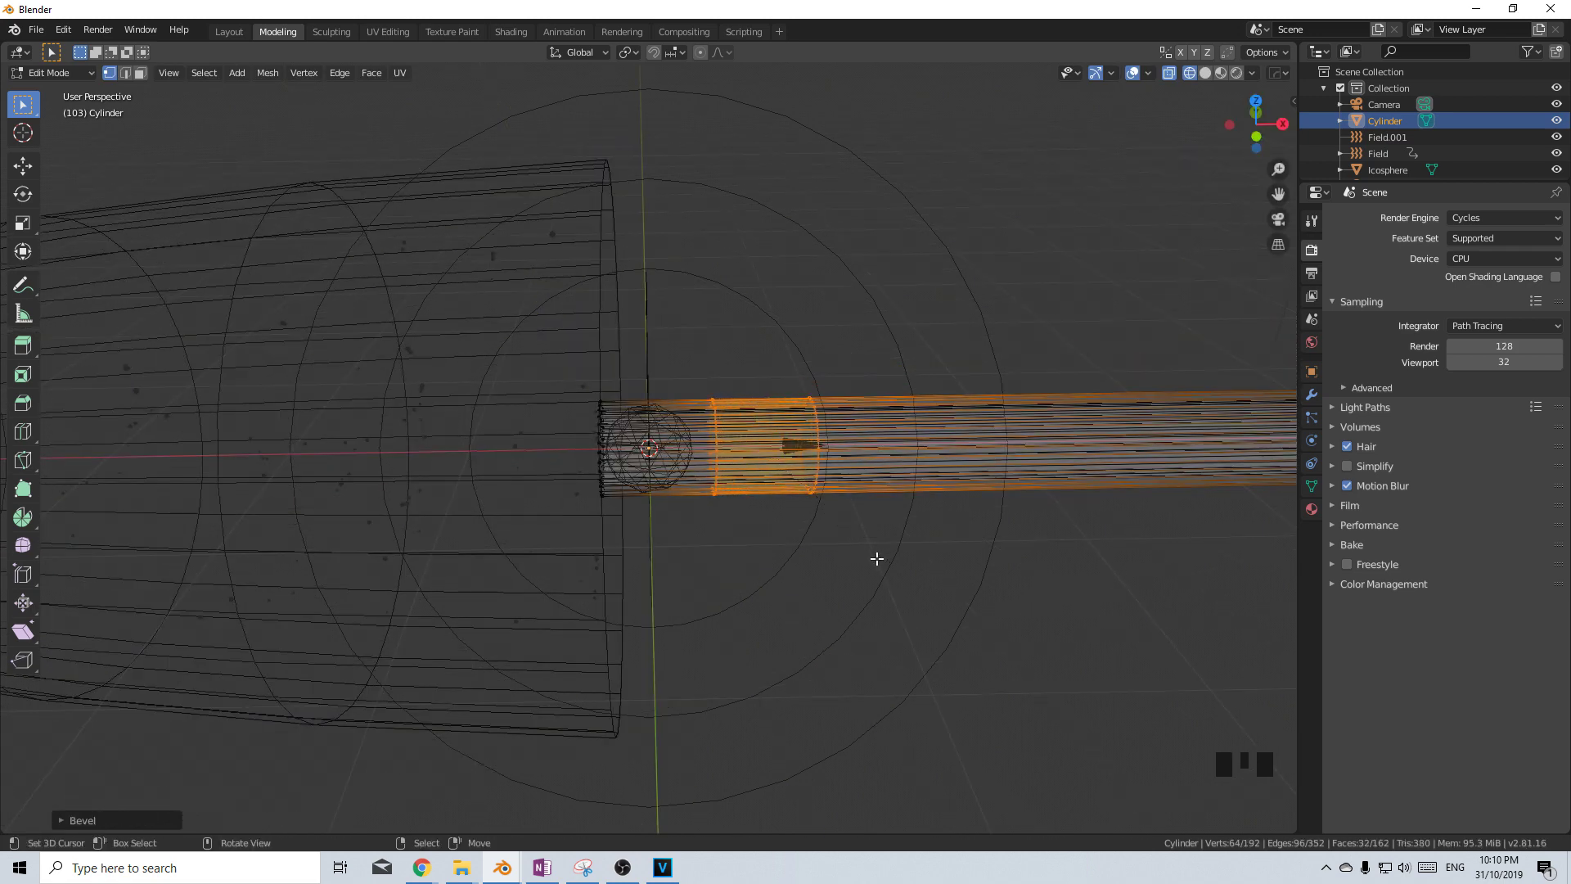
{"action": "key", "text": "2"}
{"action": "scroll", "scroll_direction": "up", "scroll_amount": 3}
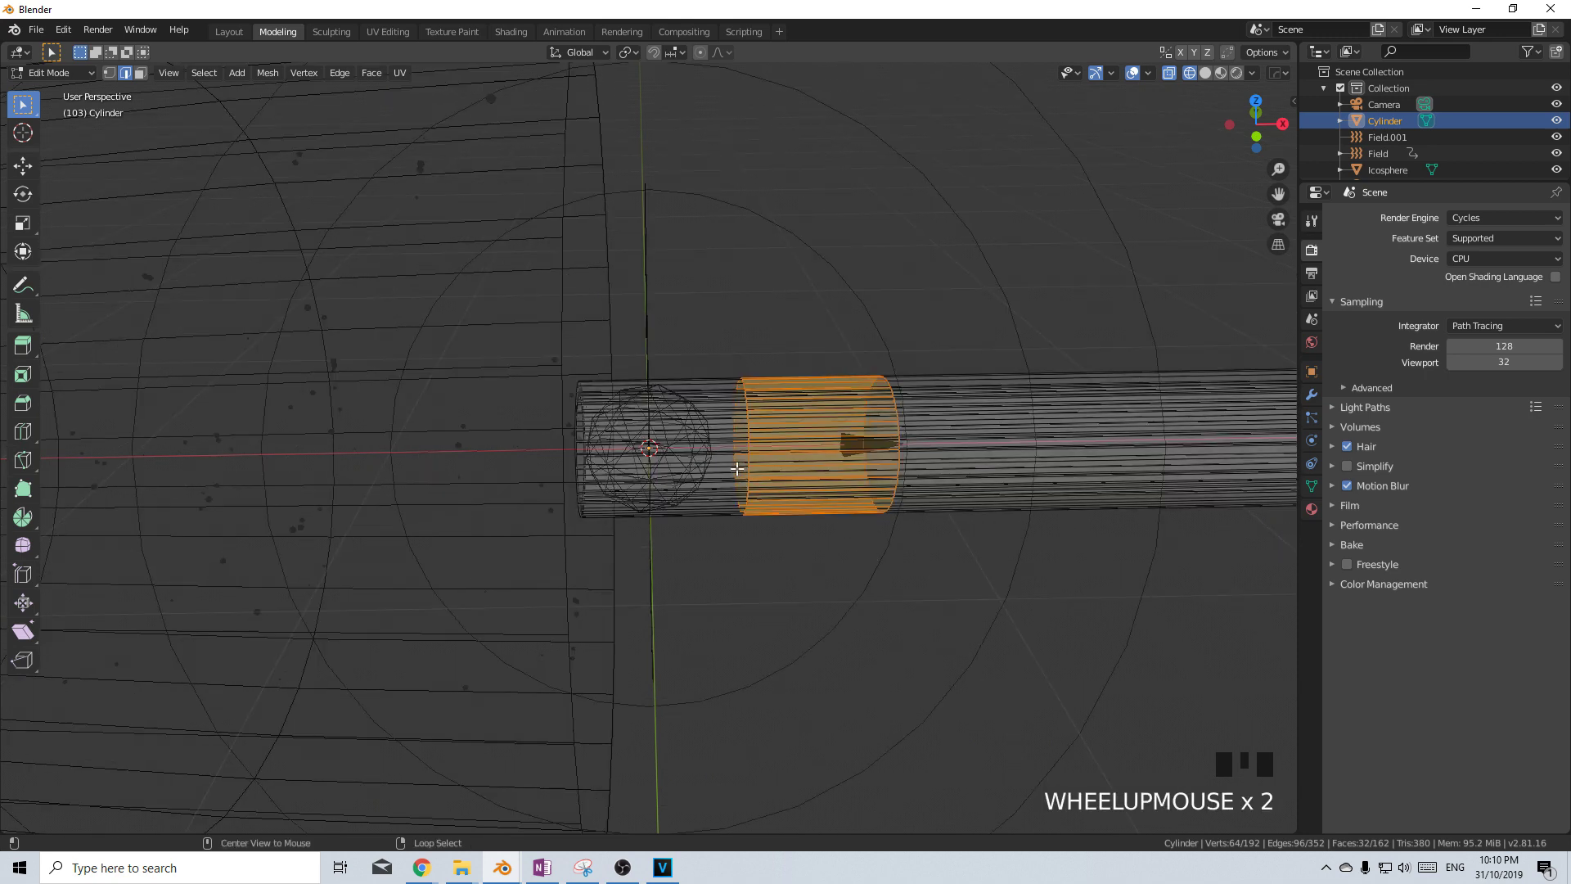
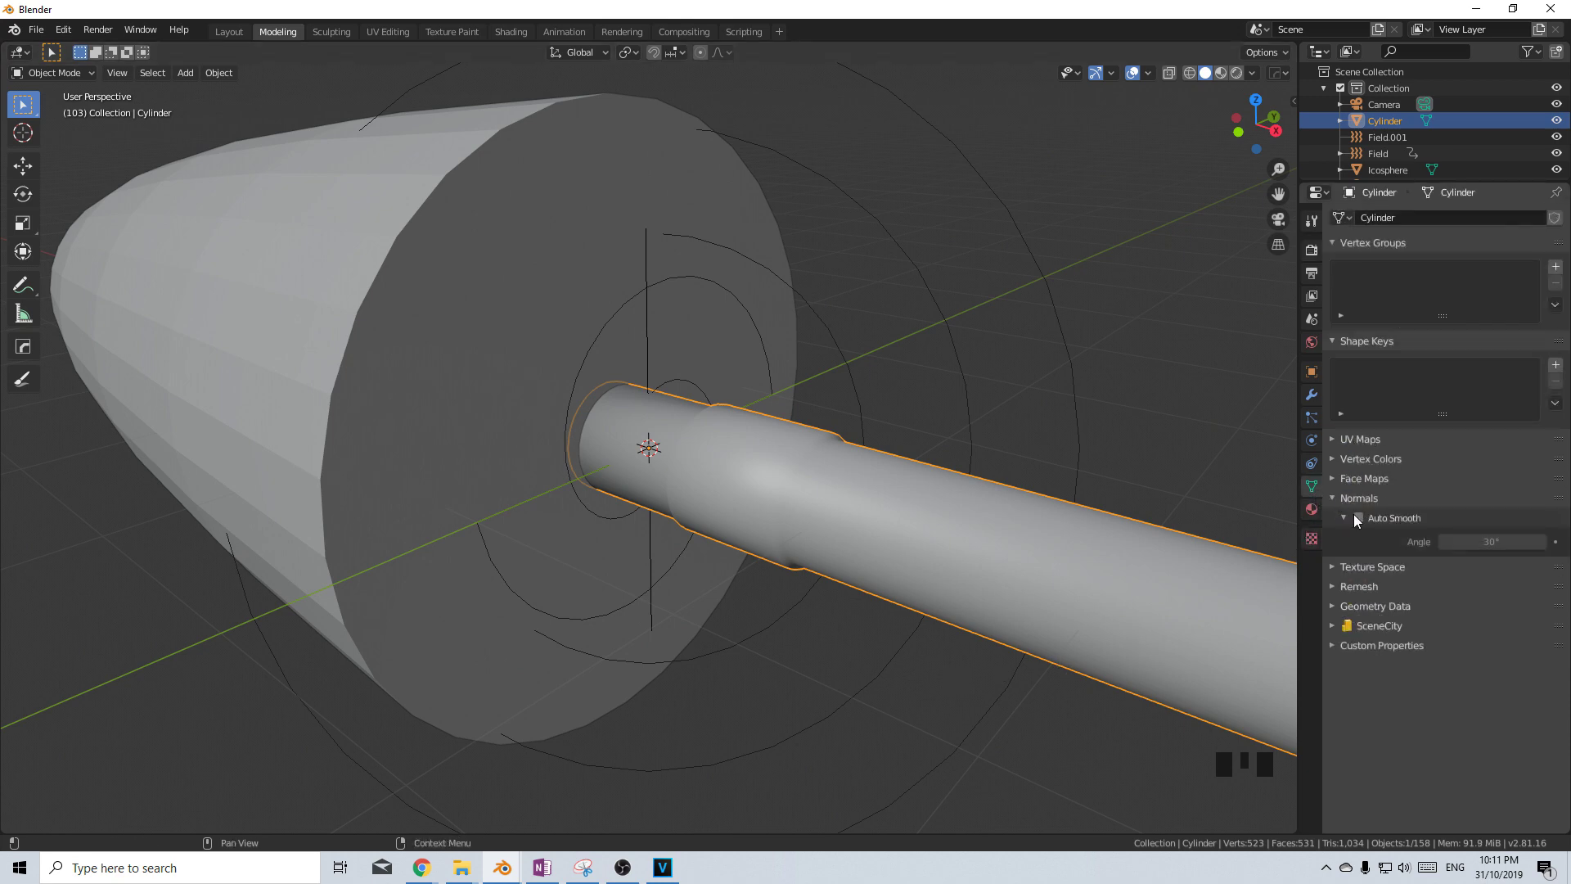
Add a sphere, rotate it about Y and shrink it to fit inside the barrel
{"action": "left_click", "coordinate": [1360, 525]}
{"action": "key", "text": "z"}
{"action": "left_click_drag", "start_coordinate": [763, 508], "coordinate": [741, 487]}
{"action": "scroll", "scroll_direction": "down", "scroll_amount": 3}
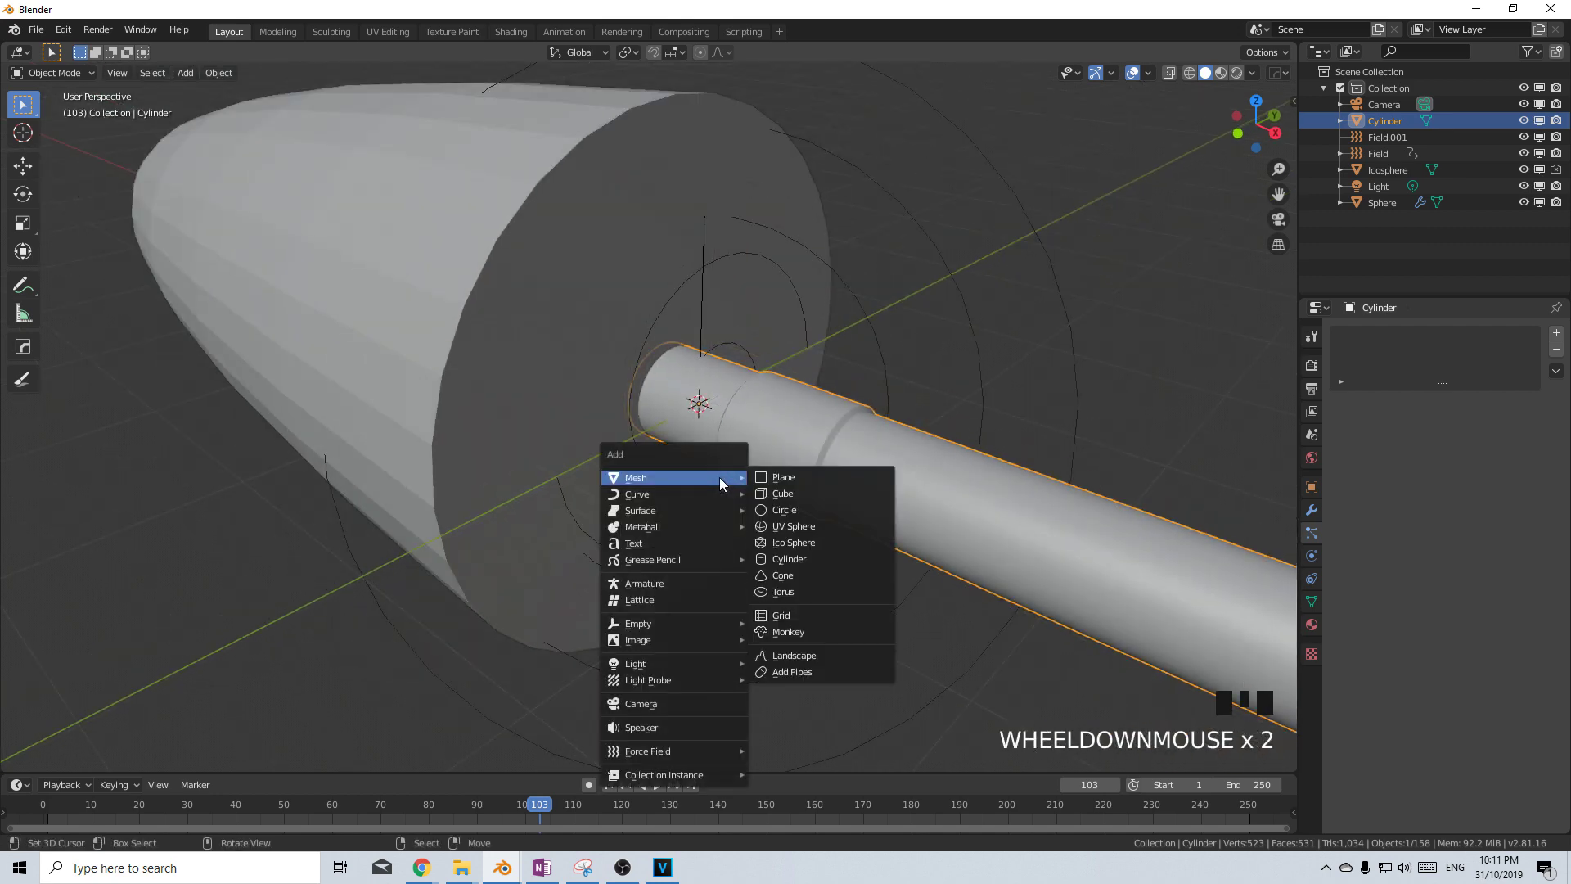
{"action": "key", "text": "shift+a"}
{"action": "key", "text": "Tab"}
{"action": "key", "text": "r"}
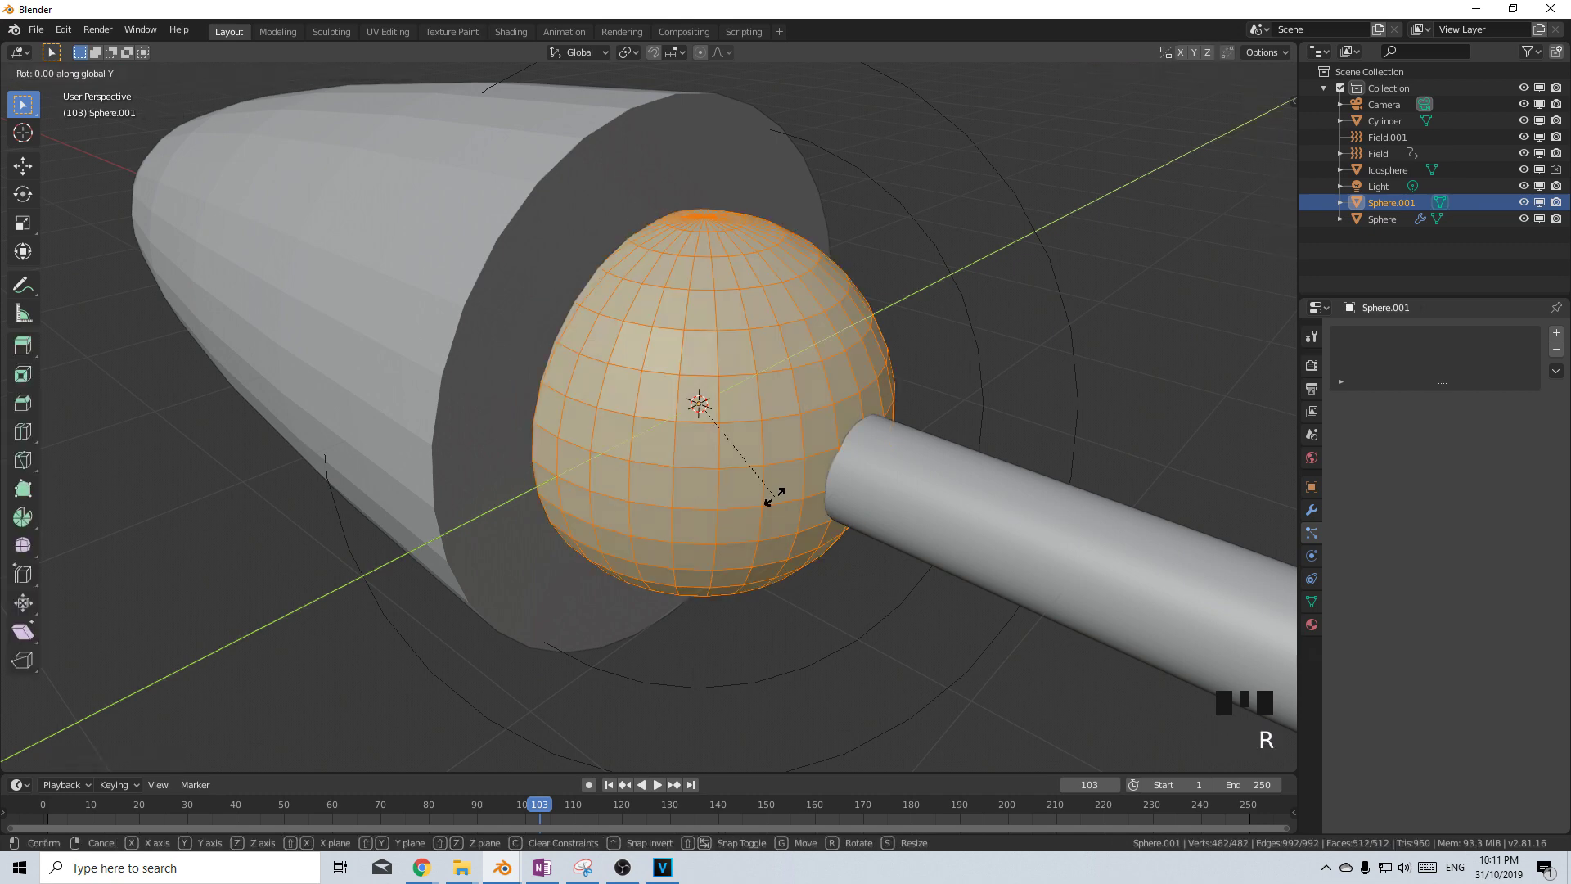
{"action": "key", "text": "s"}
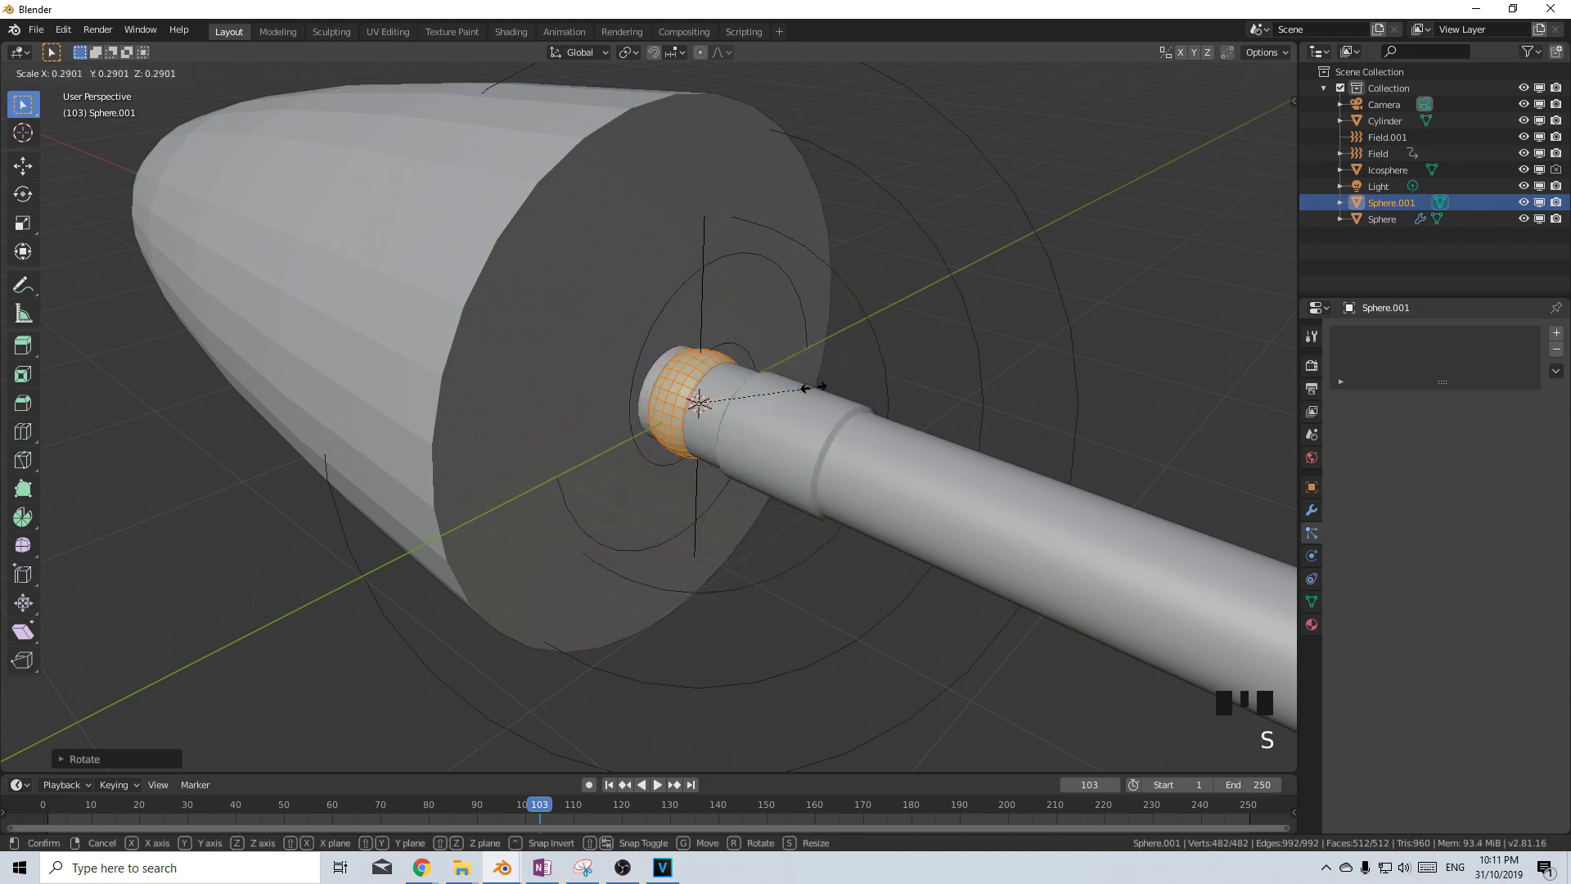
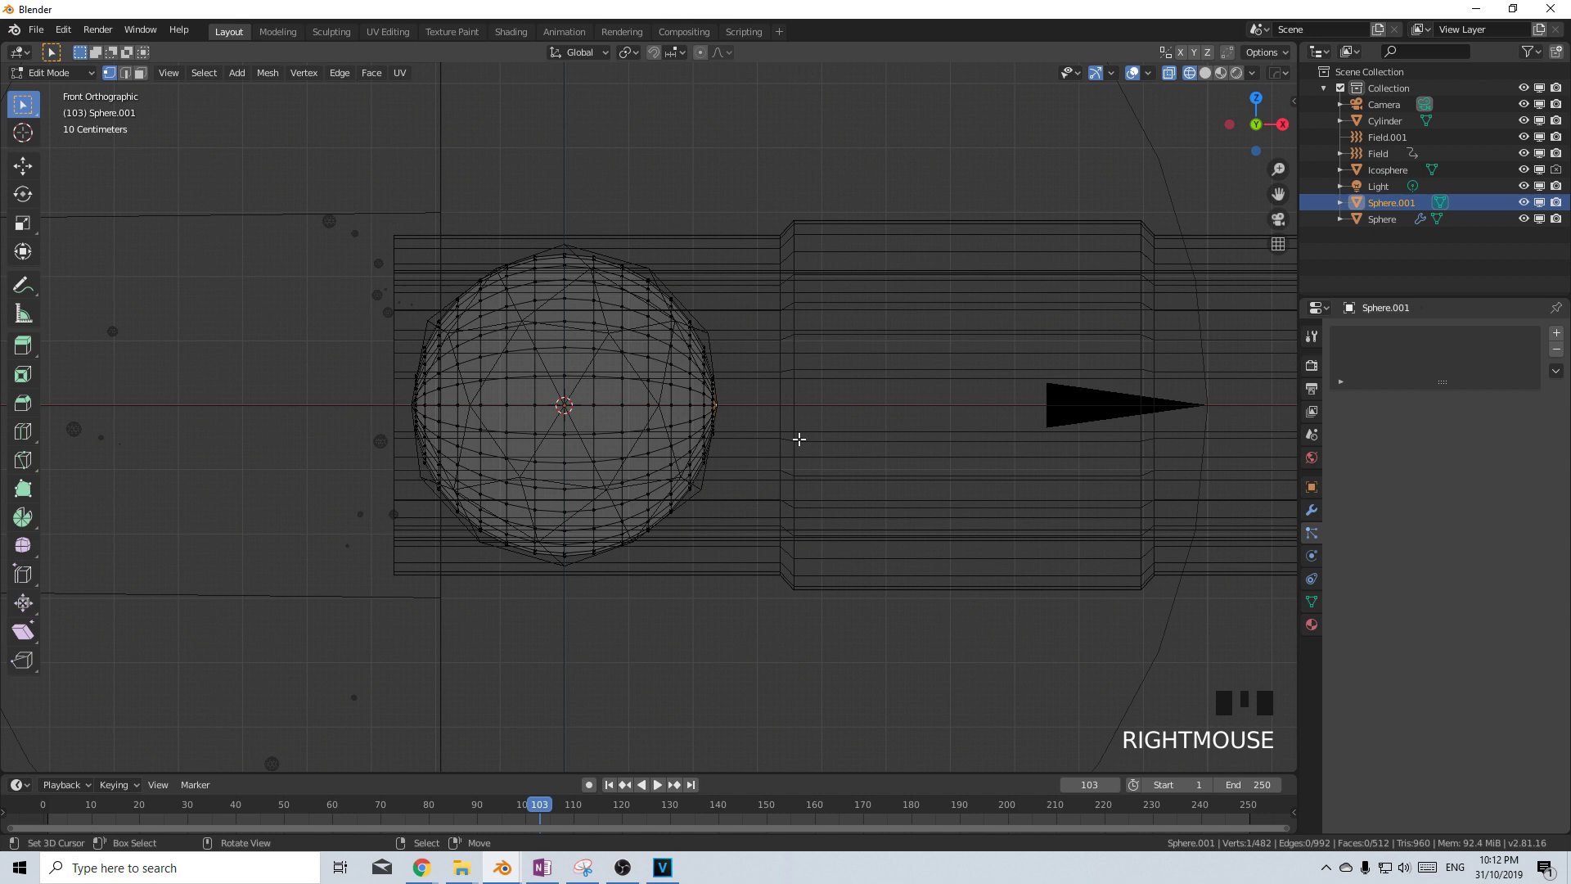
With proportional editing, pull the sphere's tip out along X and taper the rear into a teardrop bullet
{"action": "key", "text": "e"}
{"action": "key", "text": "o"}
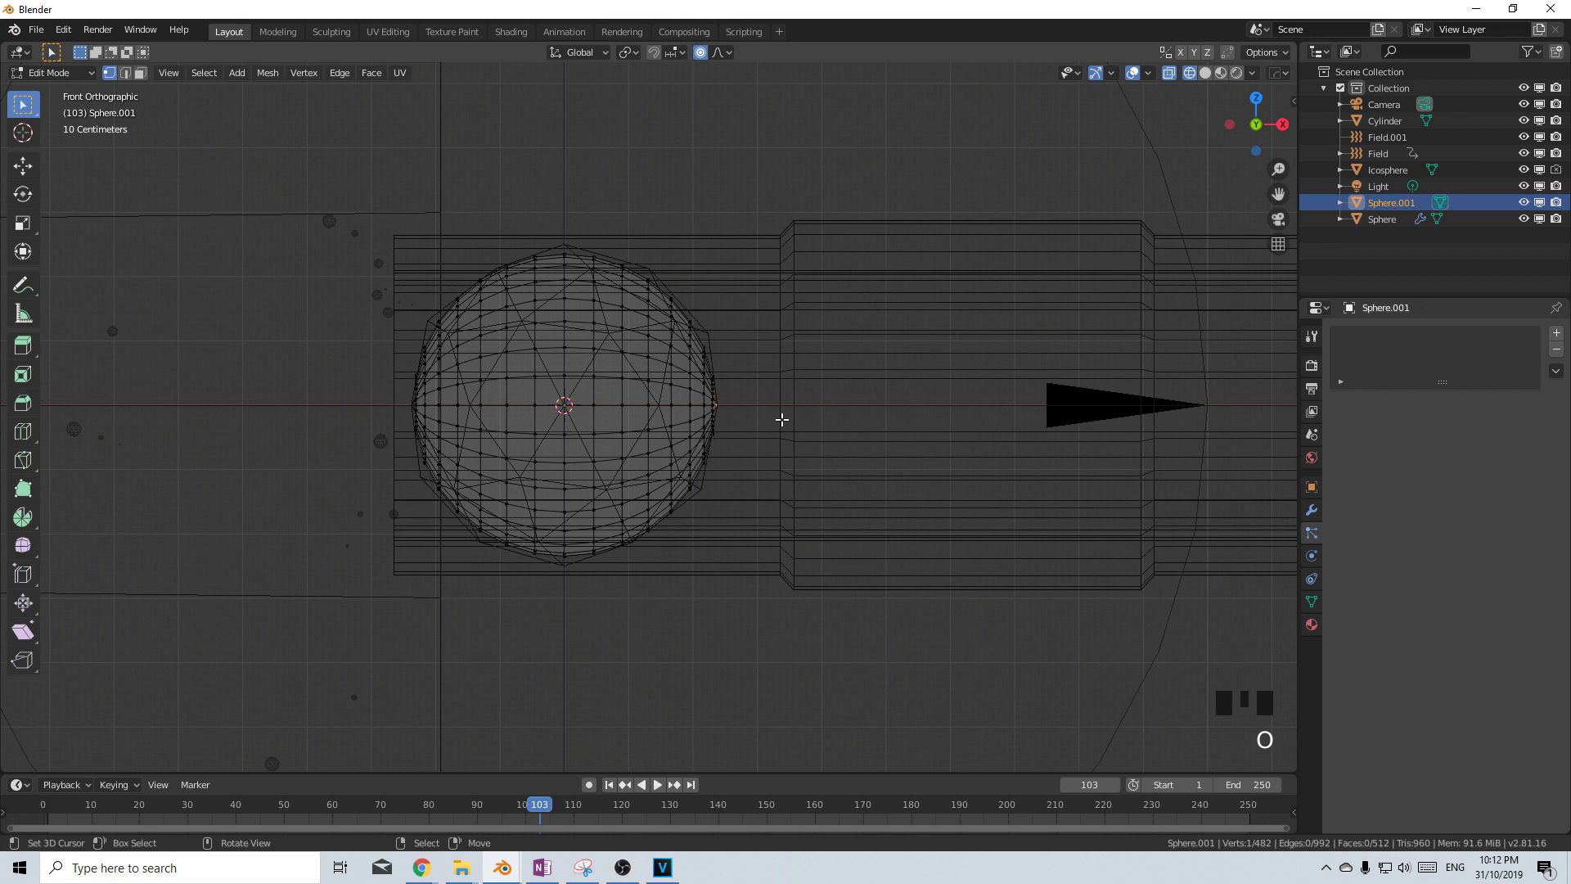
{"action": "key", "text": "g"}
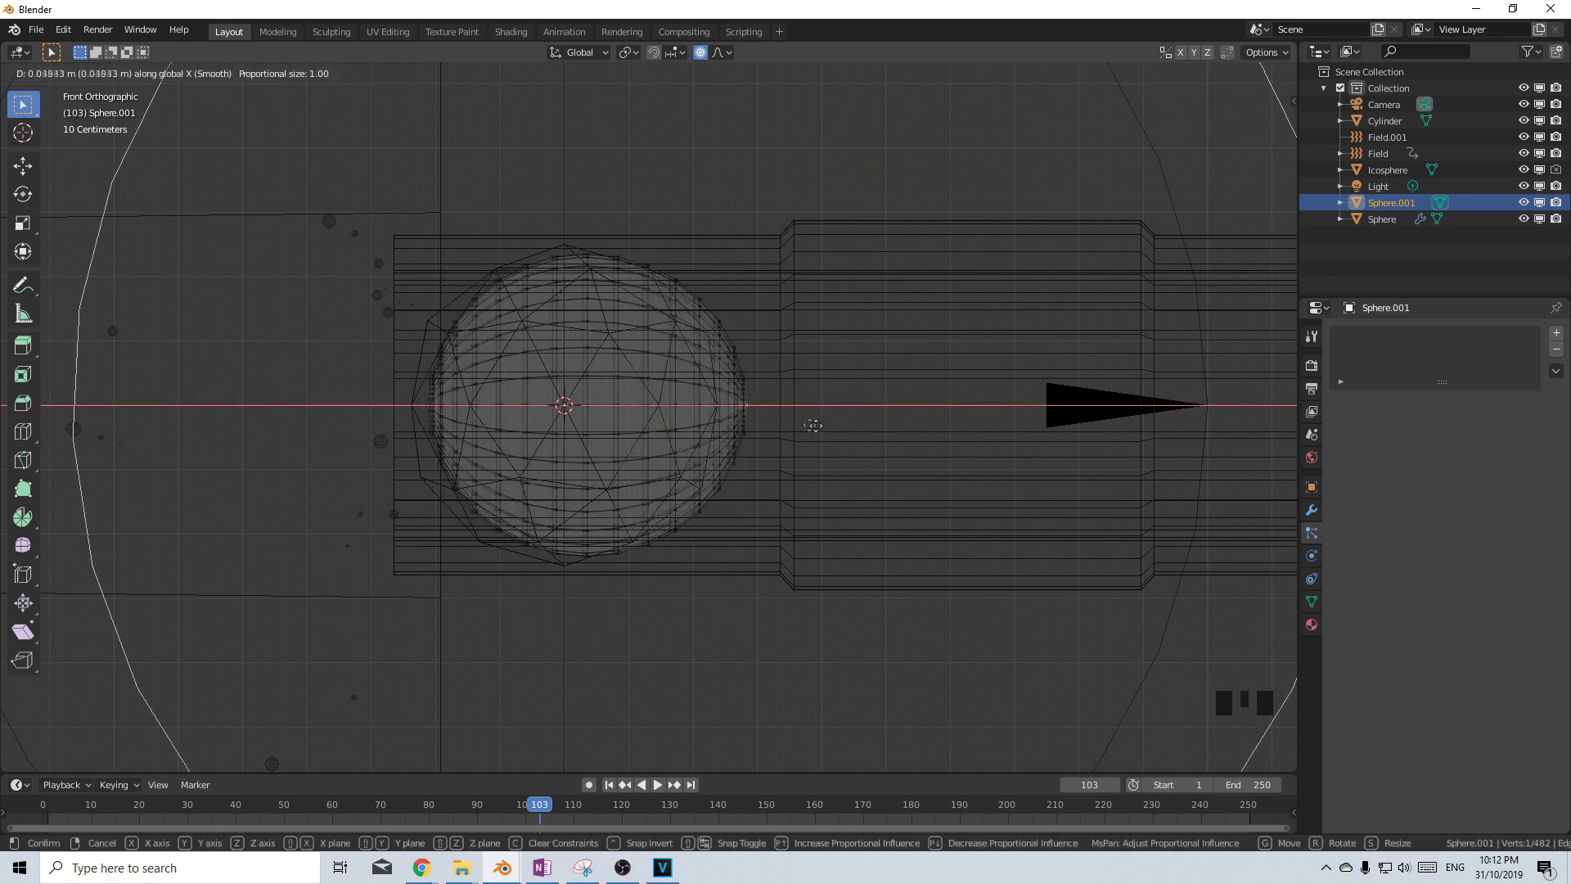
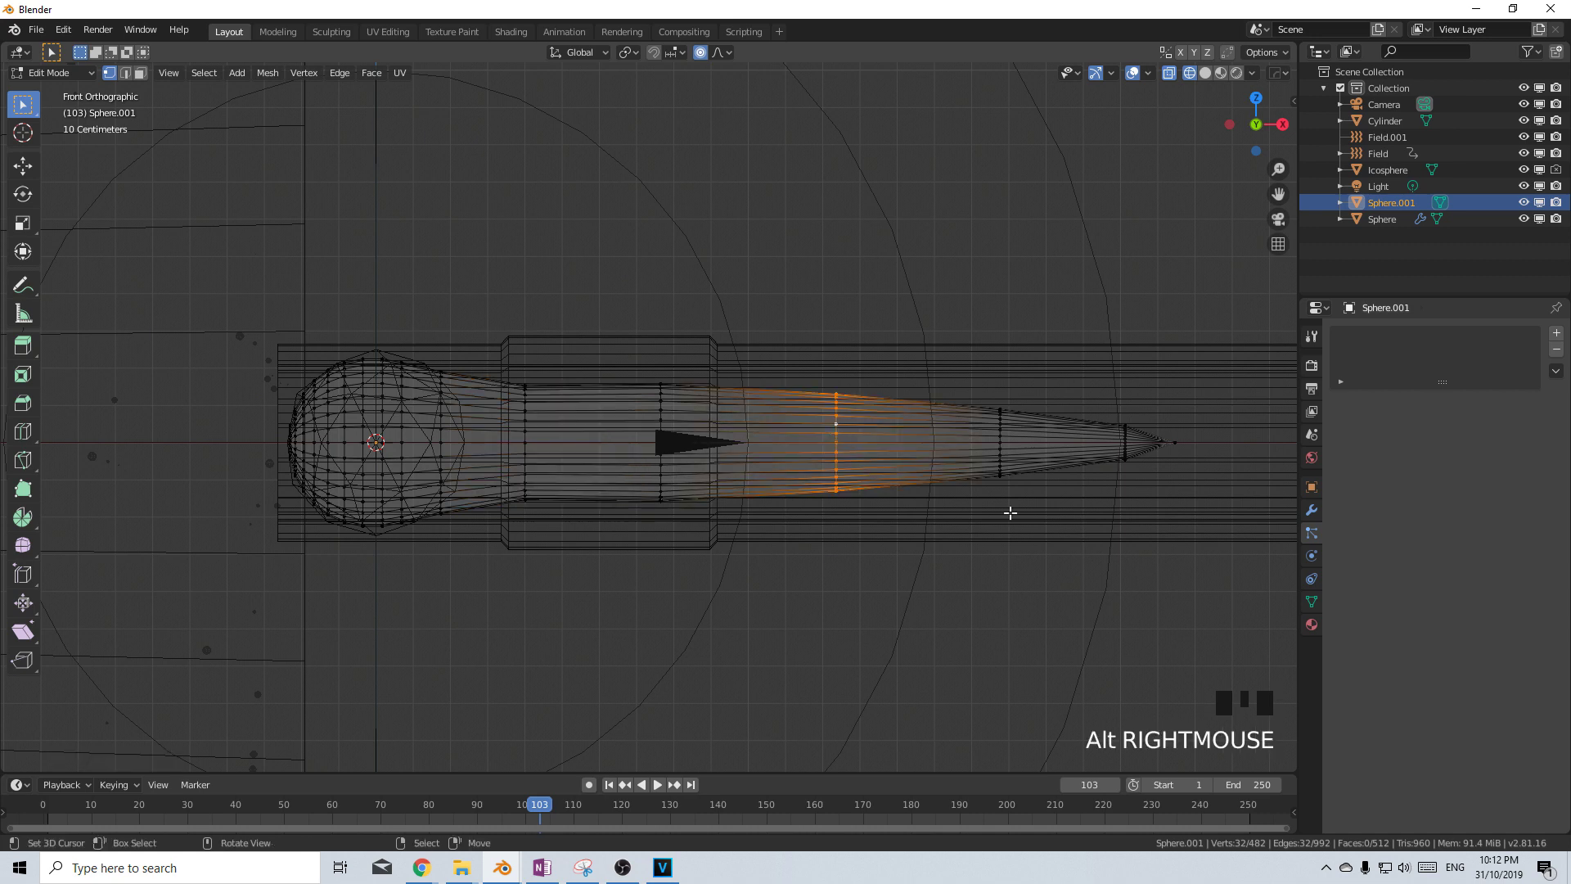
{"action": "key", "text": "s"}
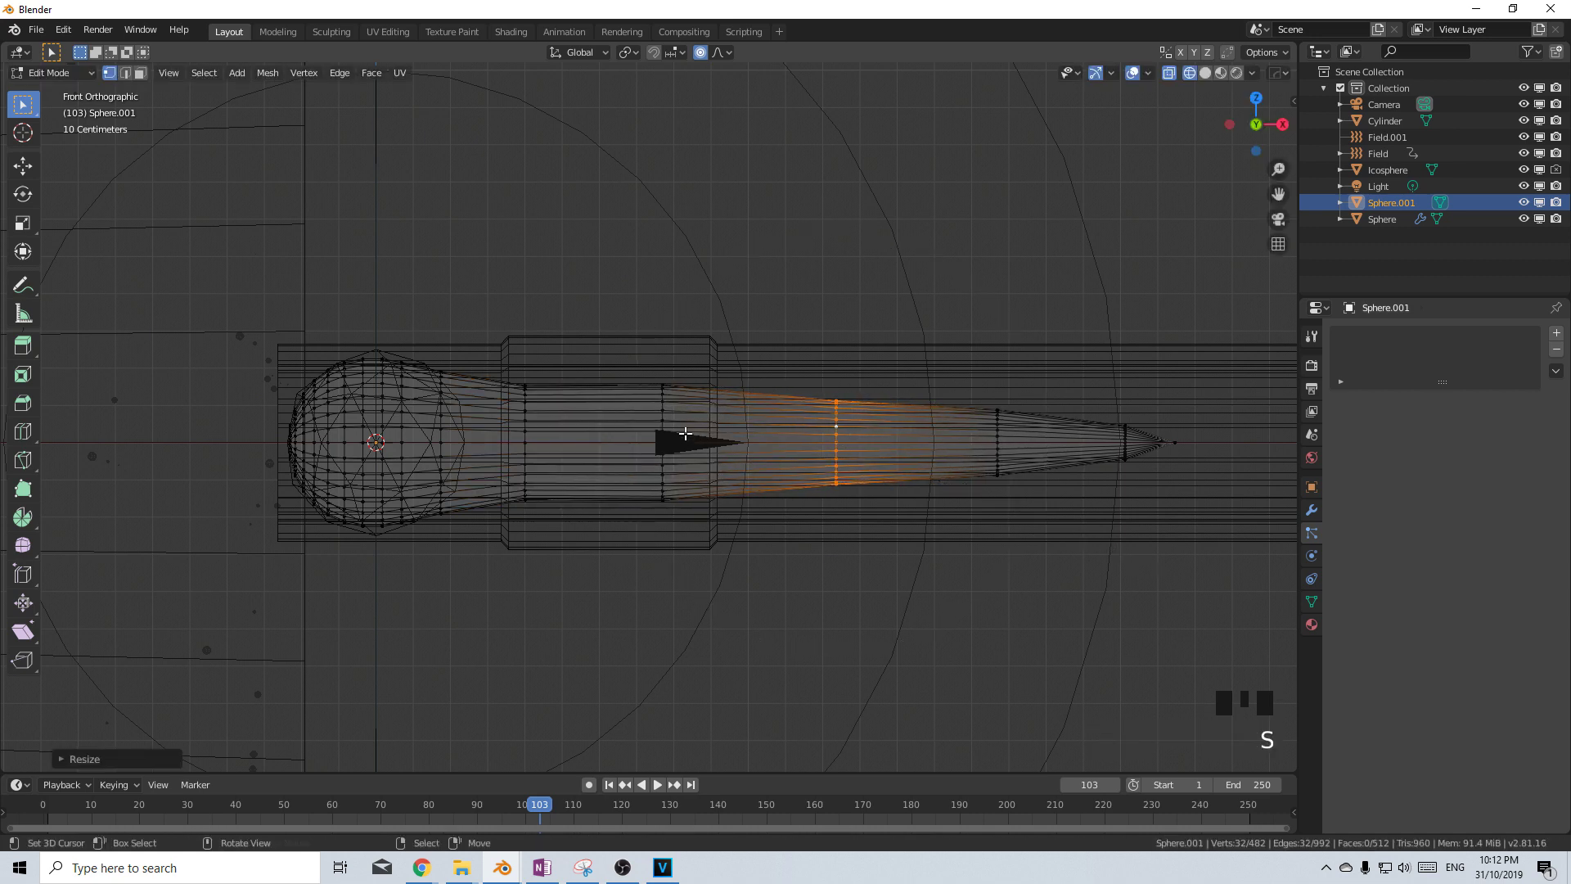
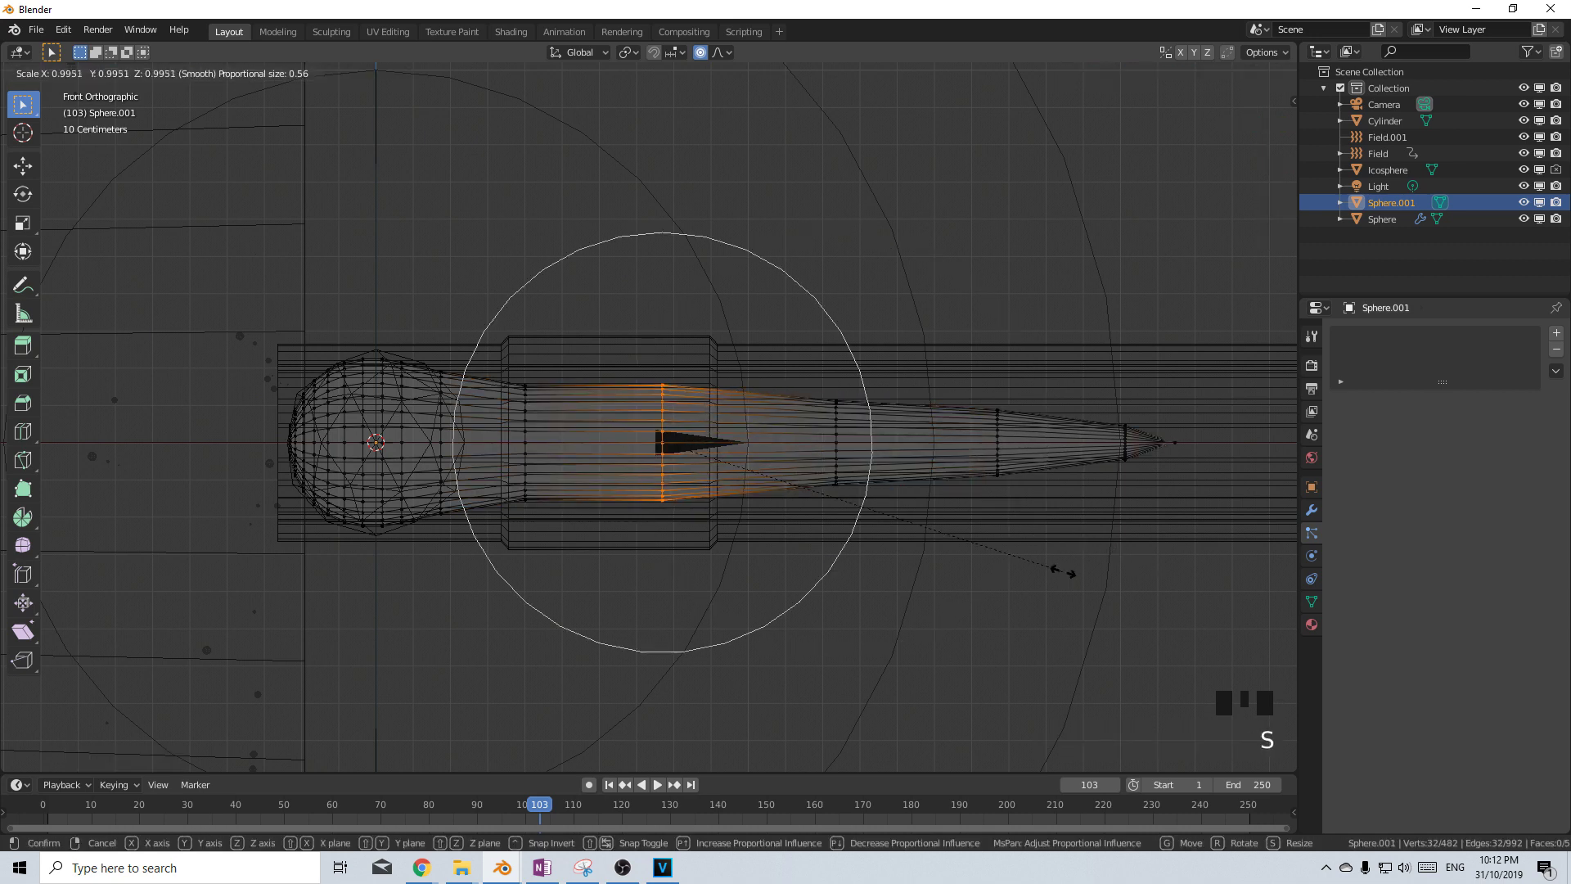
{"action": "scroll", "scroll_direction": "down", "scroll_amount": 3}
{"action": "key", "text": "Tab"}
{"action": "scroll", "scroll_direction": "down", "scroll_amount": 3}
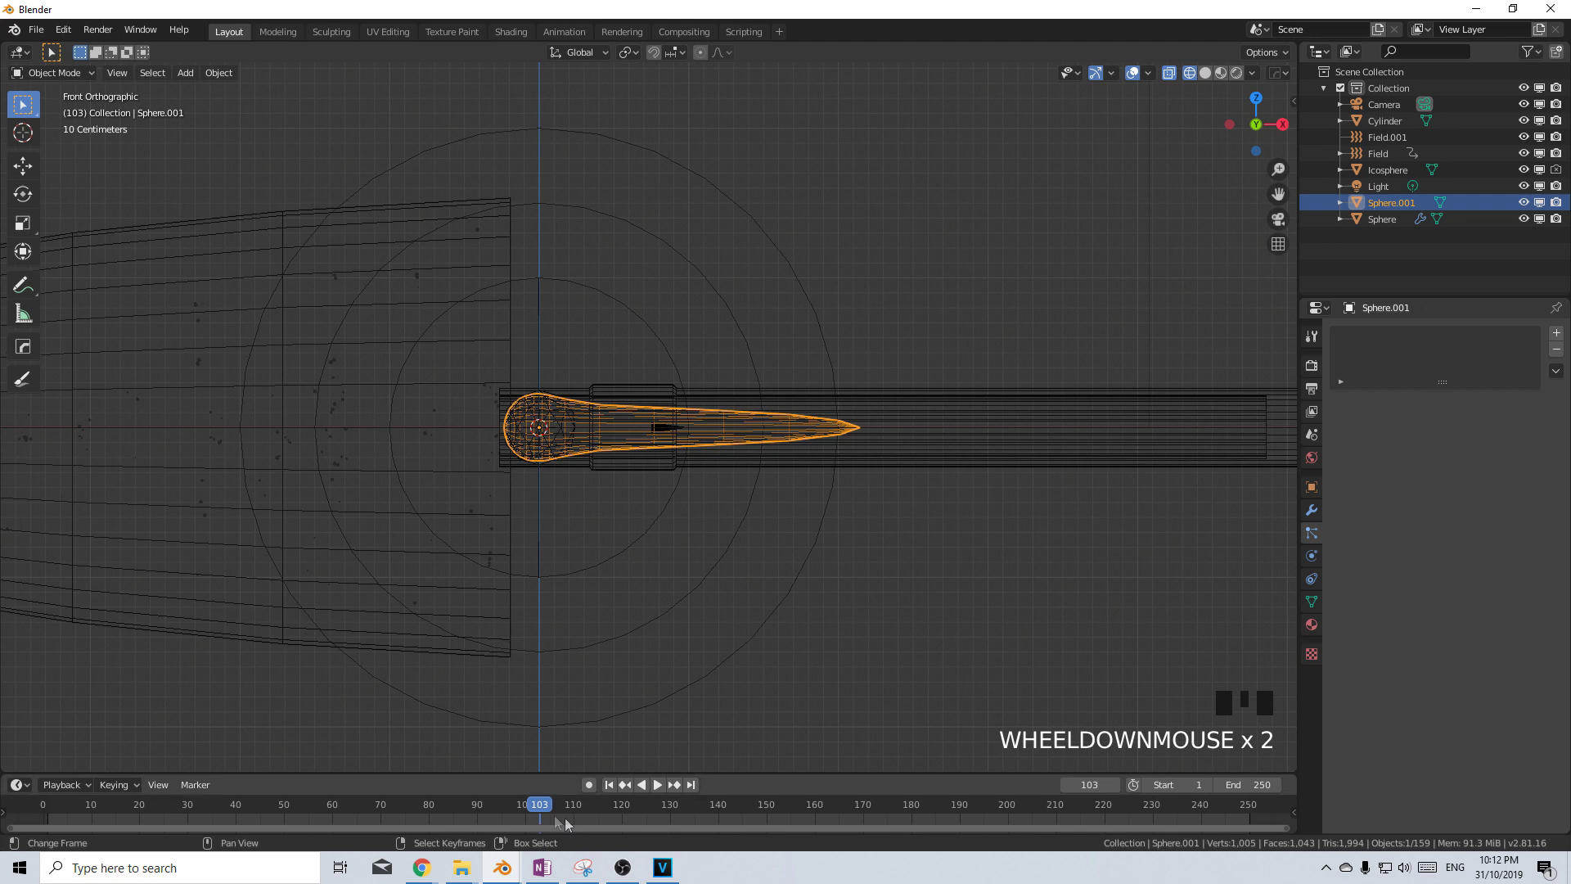
Keyframe the bullet inside the barrel at frame 170, then moved out past the cone at frame 240
{"action": "left_click_drag", "start_coordinate": [537, 825], "coordinate": [722, 830]}
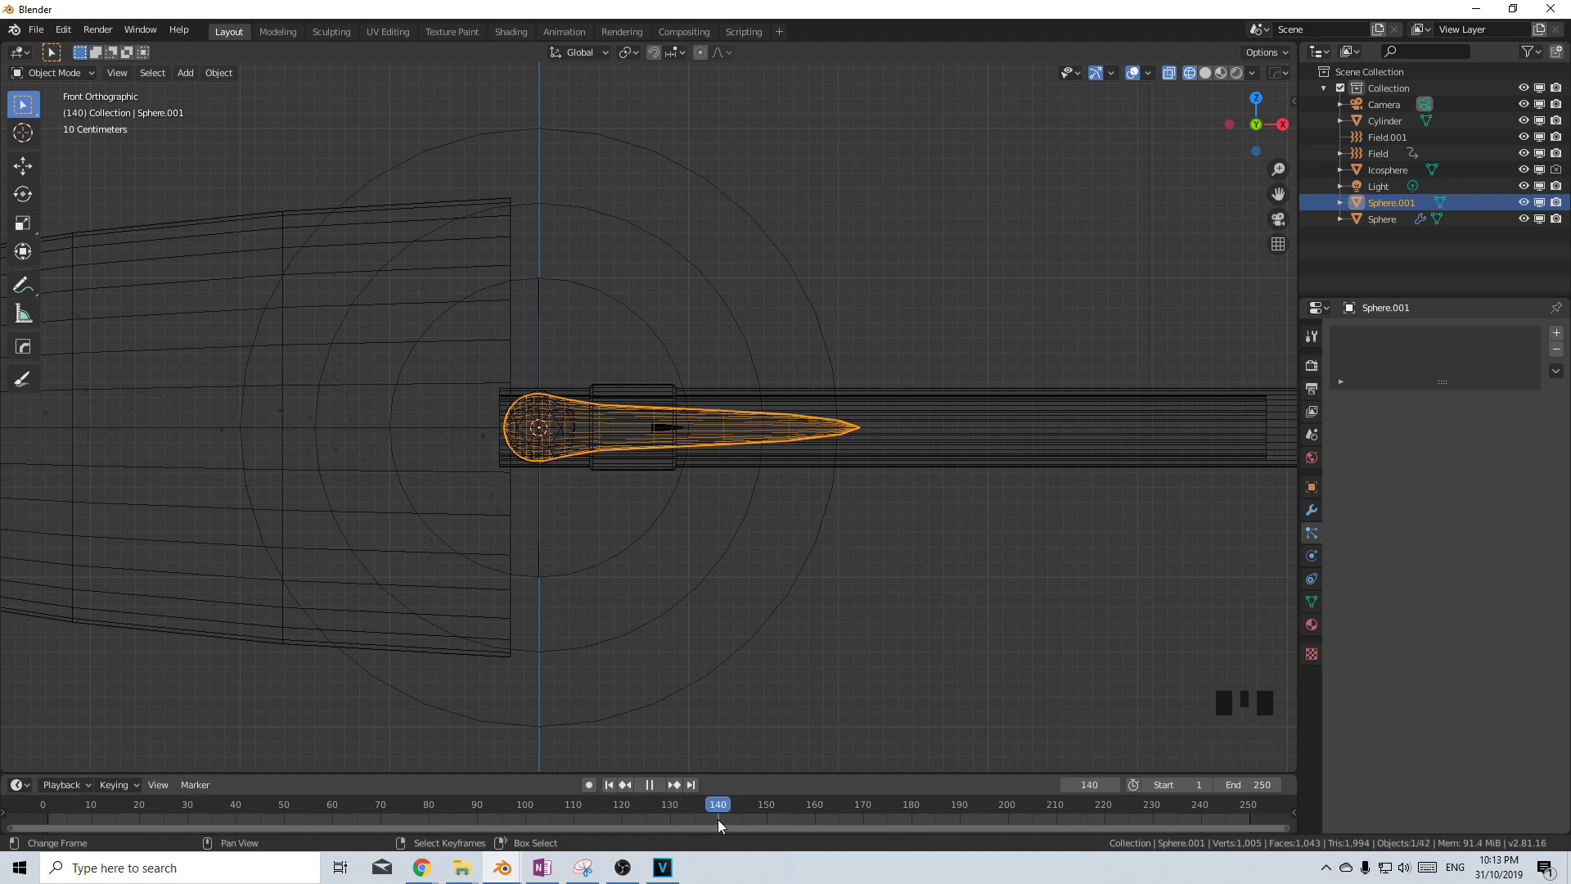
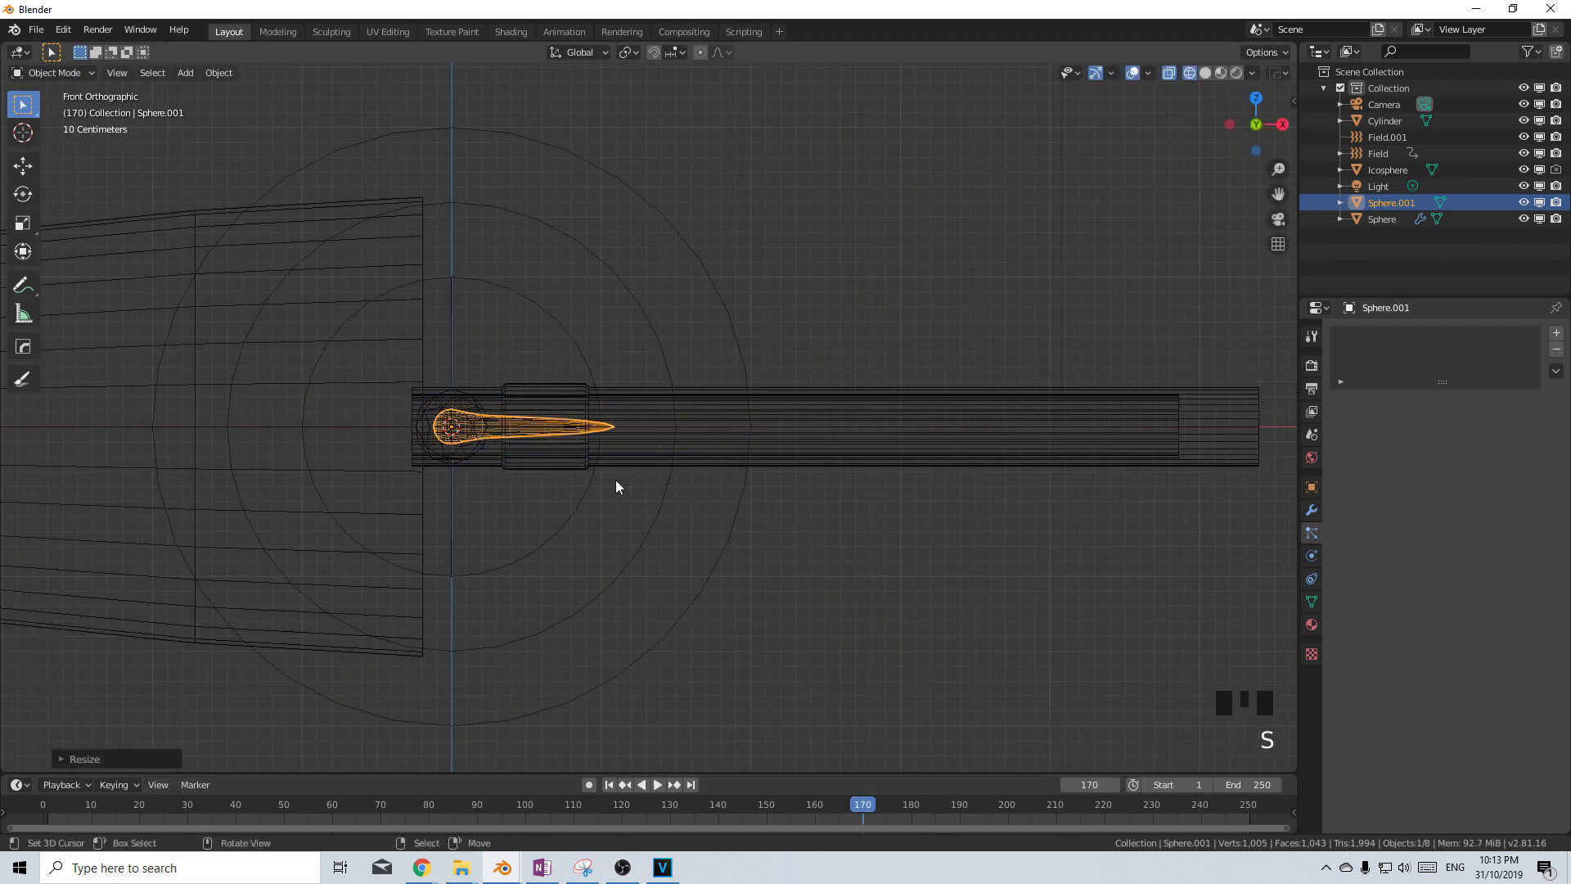
{"action": "key", "text": "g"}
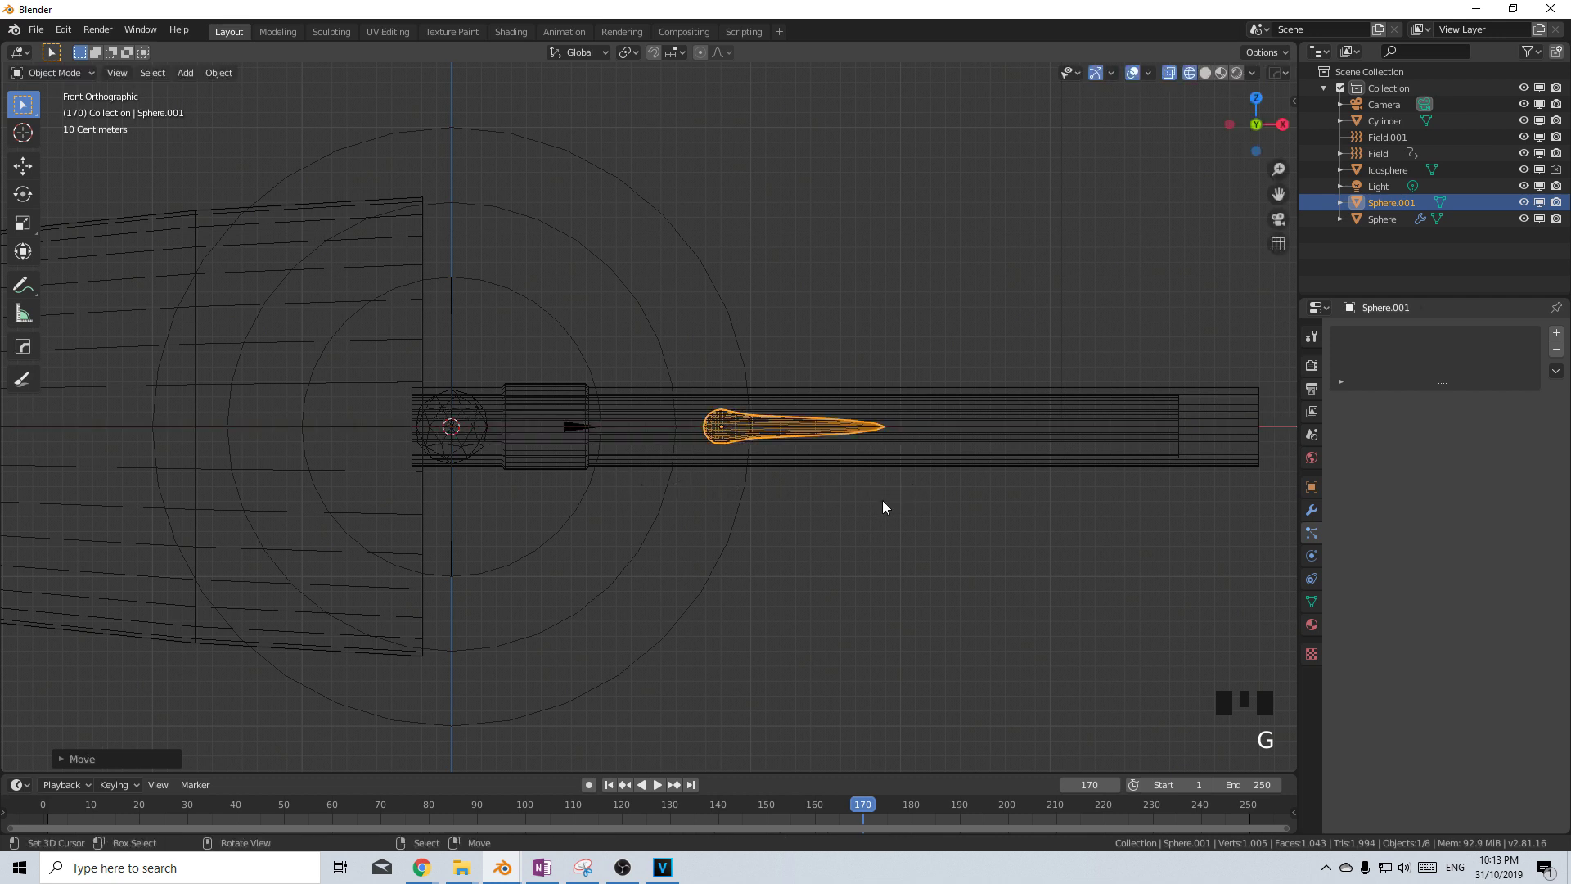
{"action": "key", "text": "s"}
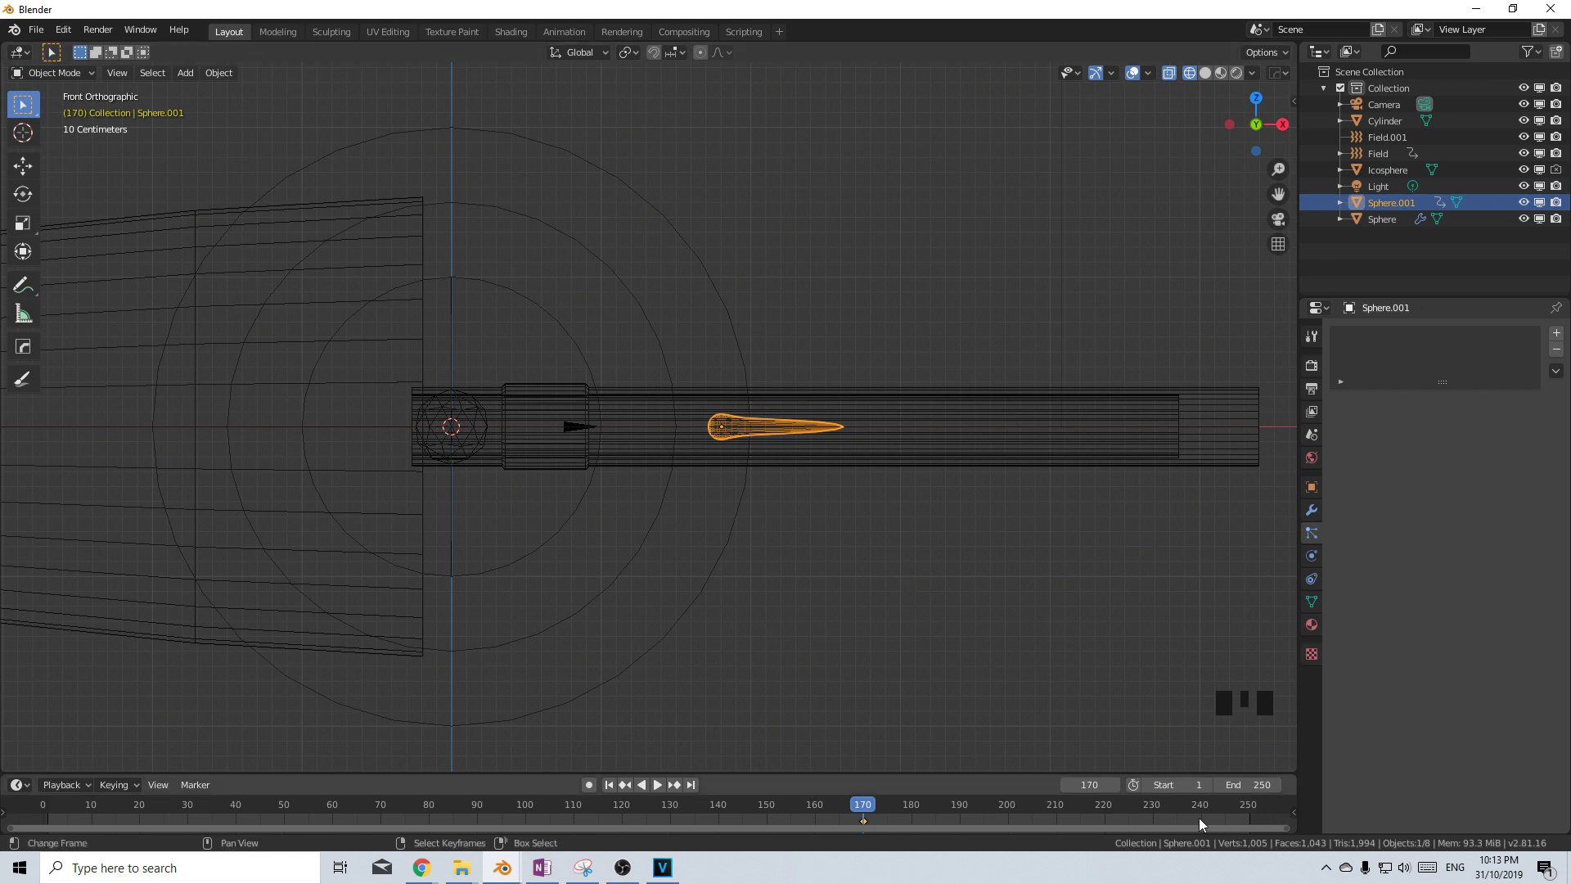
{"action": "left_click", "coordinate": [1210, 823]}
{"action": "scroll", "scroll_direction": "down", "scroll_amount": 3}
{"action": "key", "text": "g"}
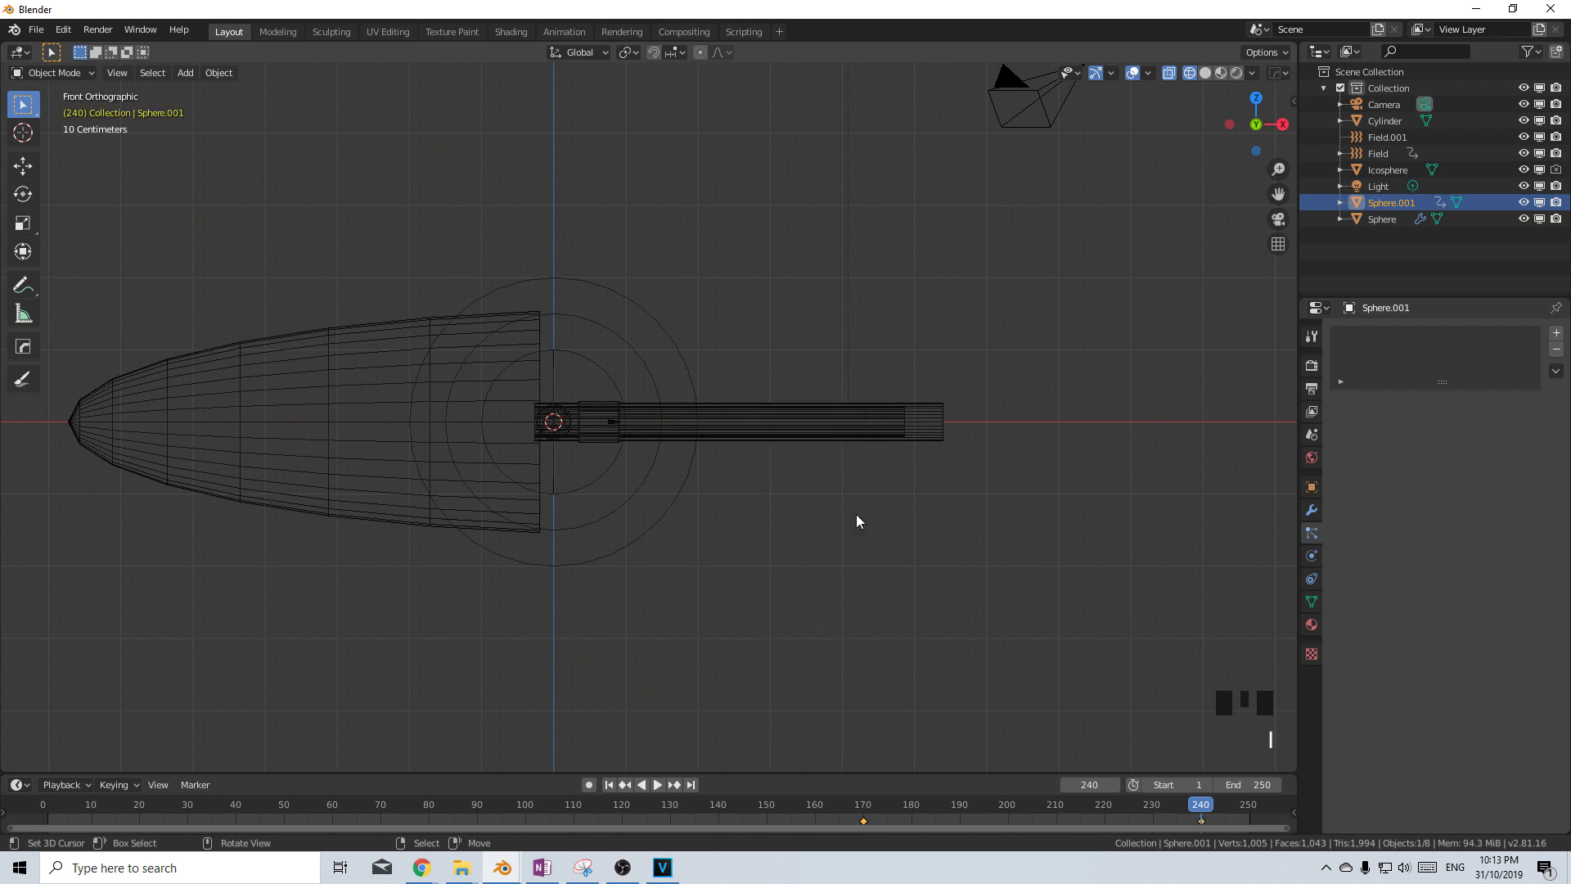
{"action": "key", "text": "i"}
At frame 173 keyframe the bullet resized, setting a uniform scale of 0.832 in the N panel
{"action": "left_click_drag", "start_coordinate": [868, 829], "coordinate": [959, 602]}
{"action": "key", "text": "s"}
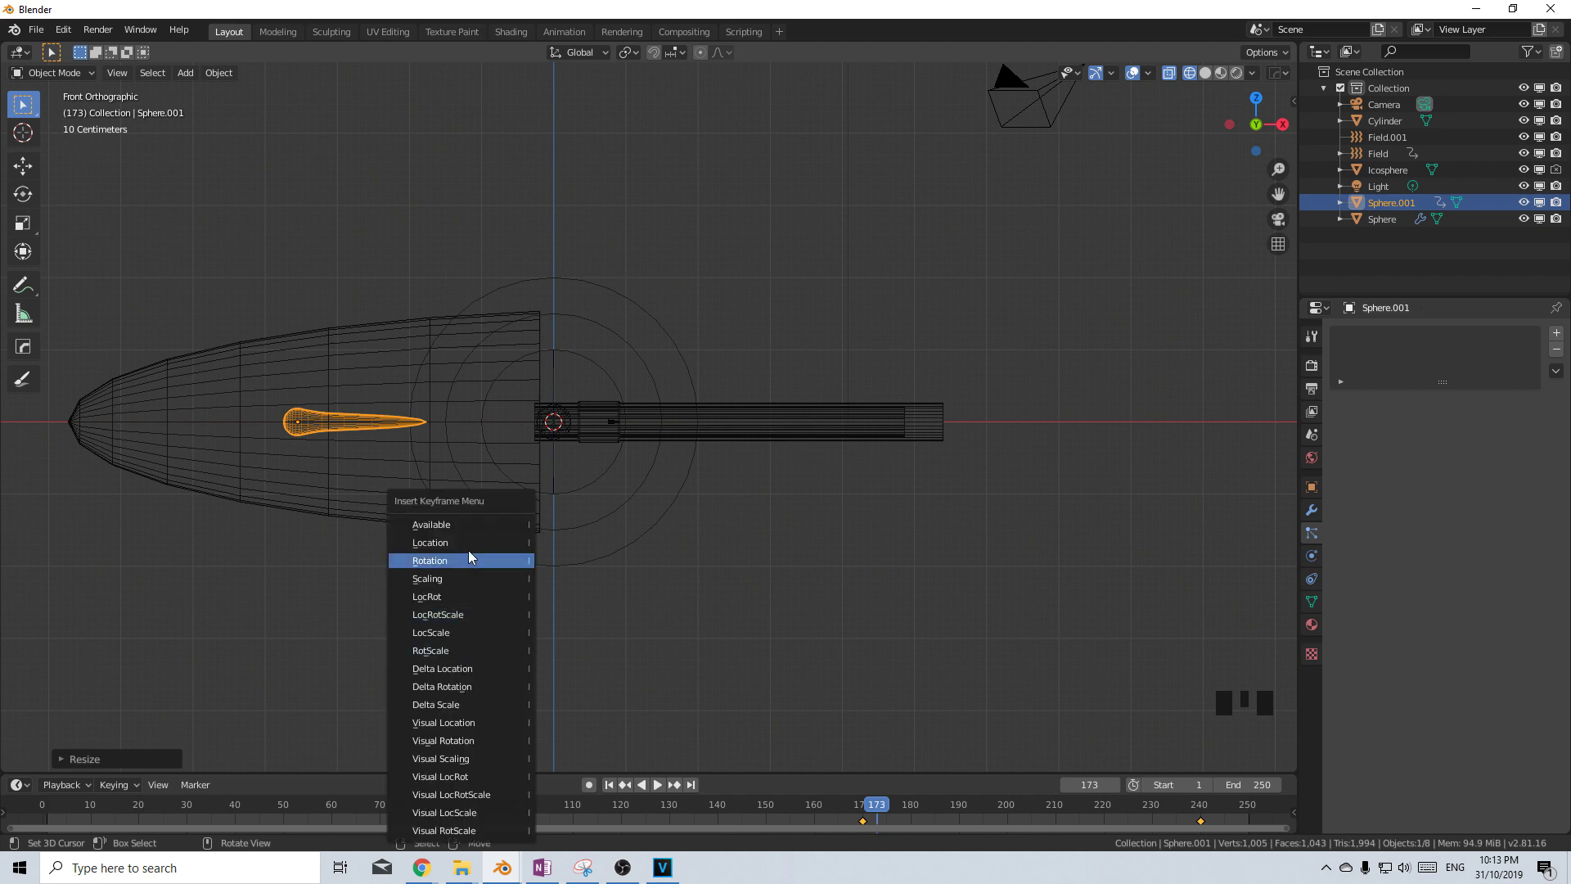
{"action": "key", "text": "i"}
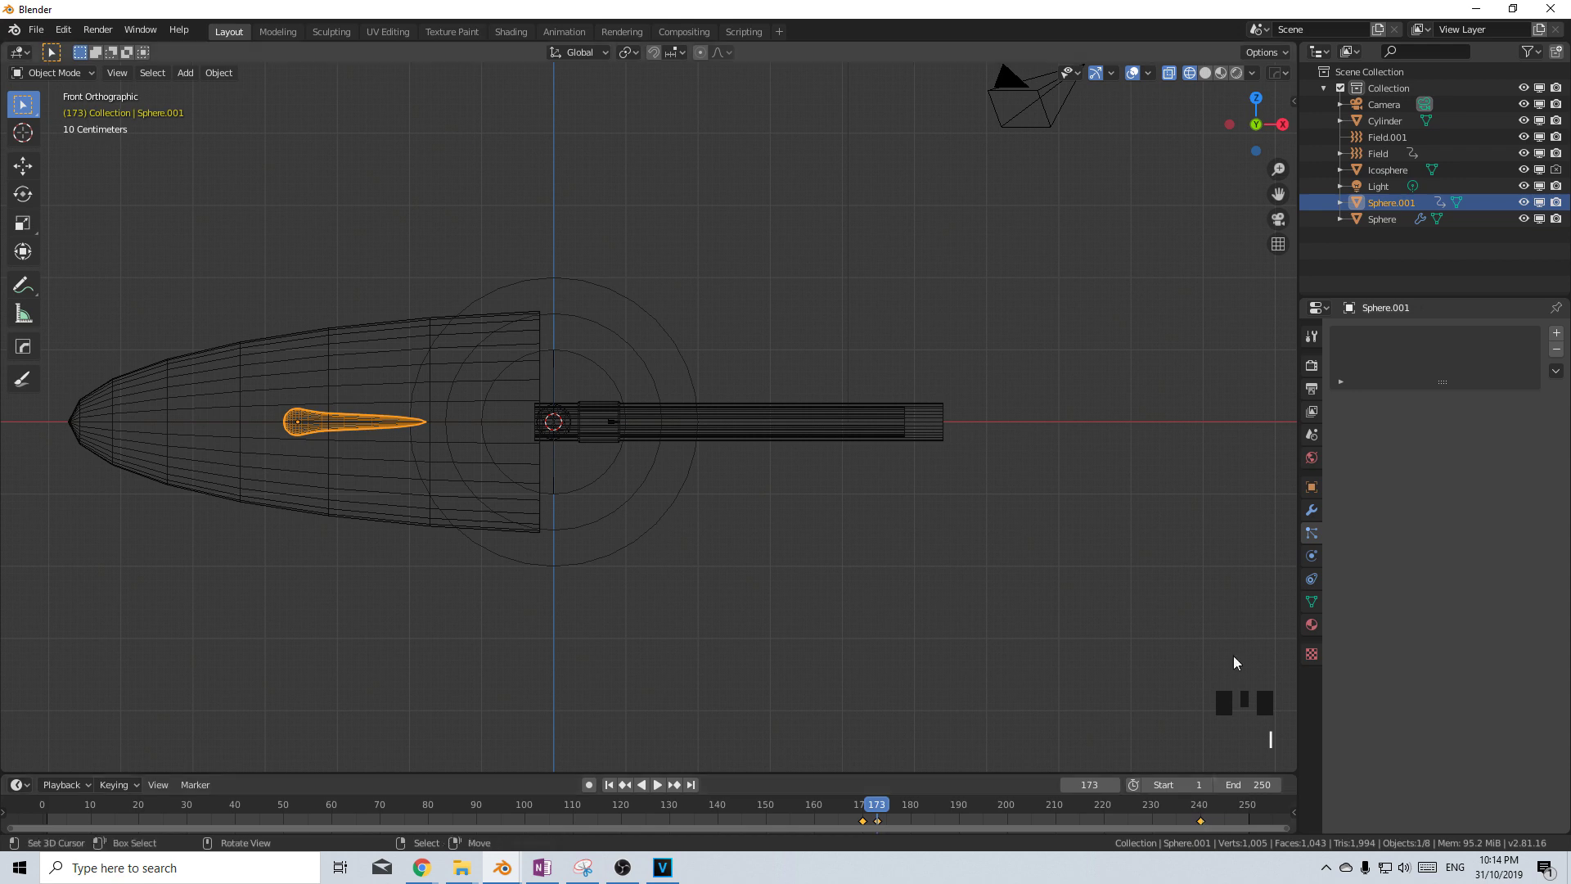
{"action": "key", "text": "n"}
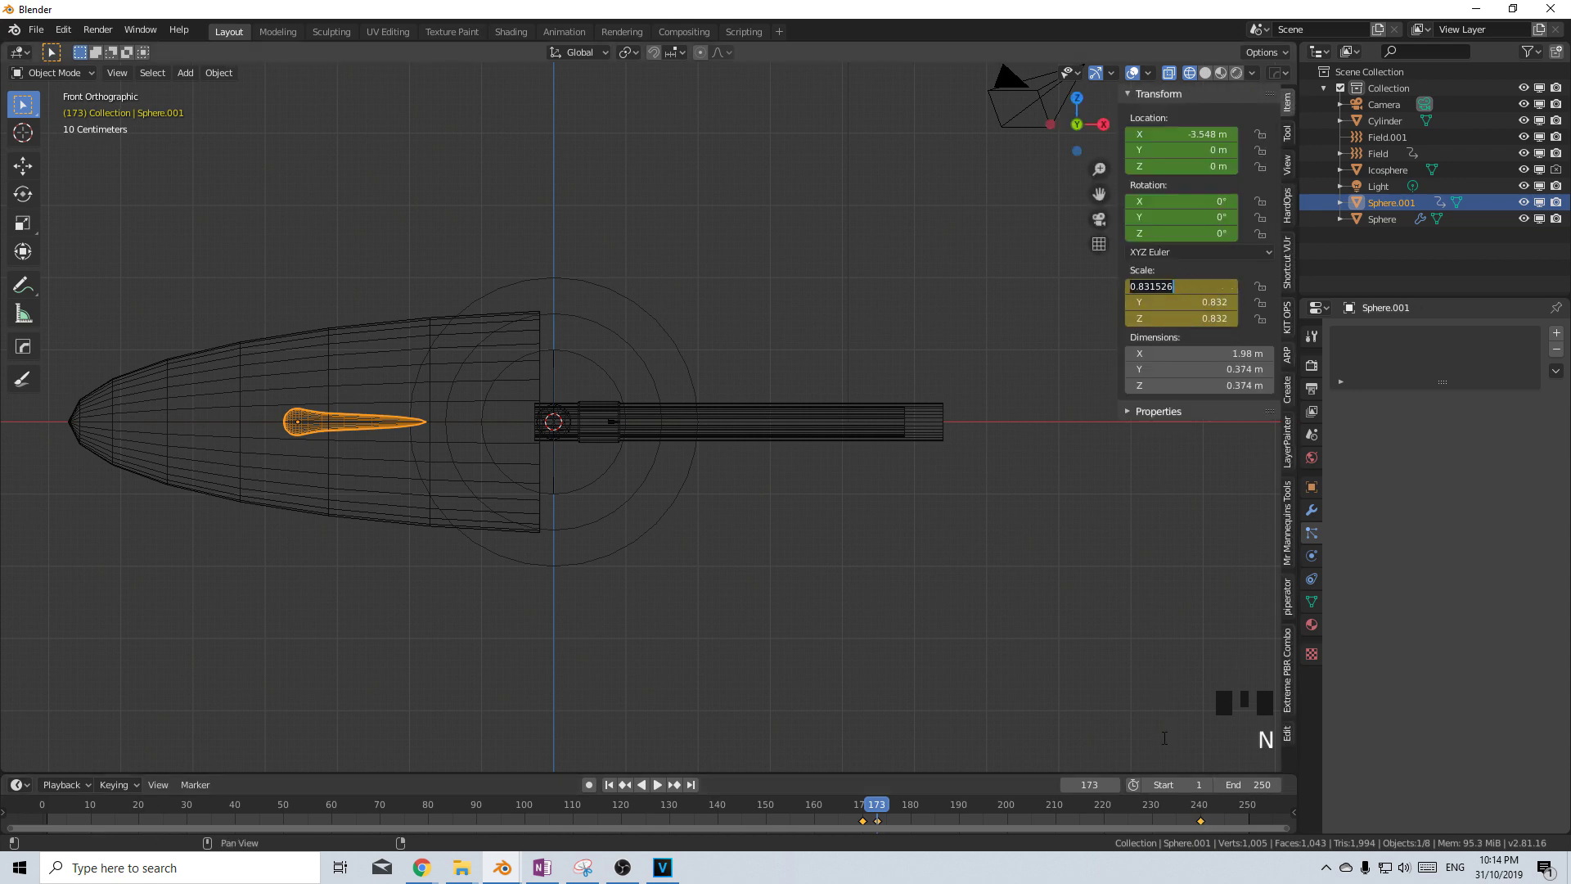
{"action": "left_click", "coordinate": [1201, 823]}
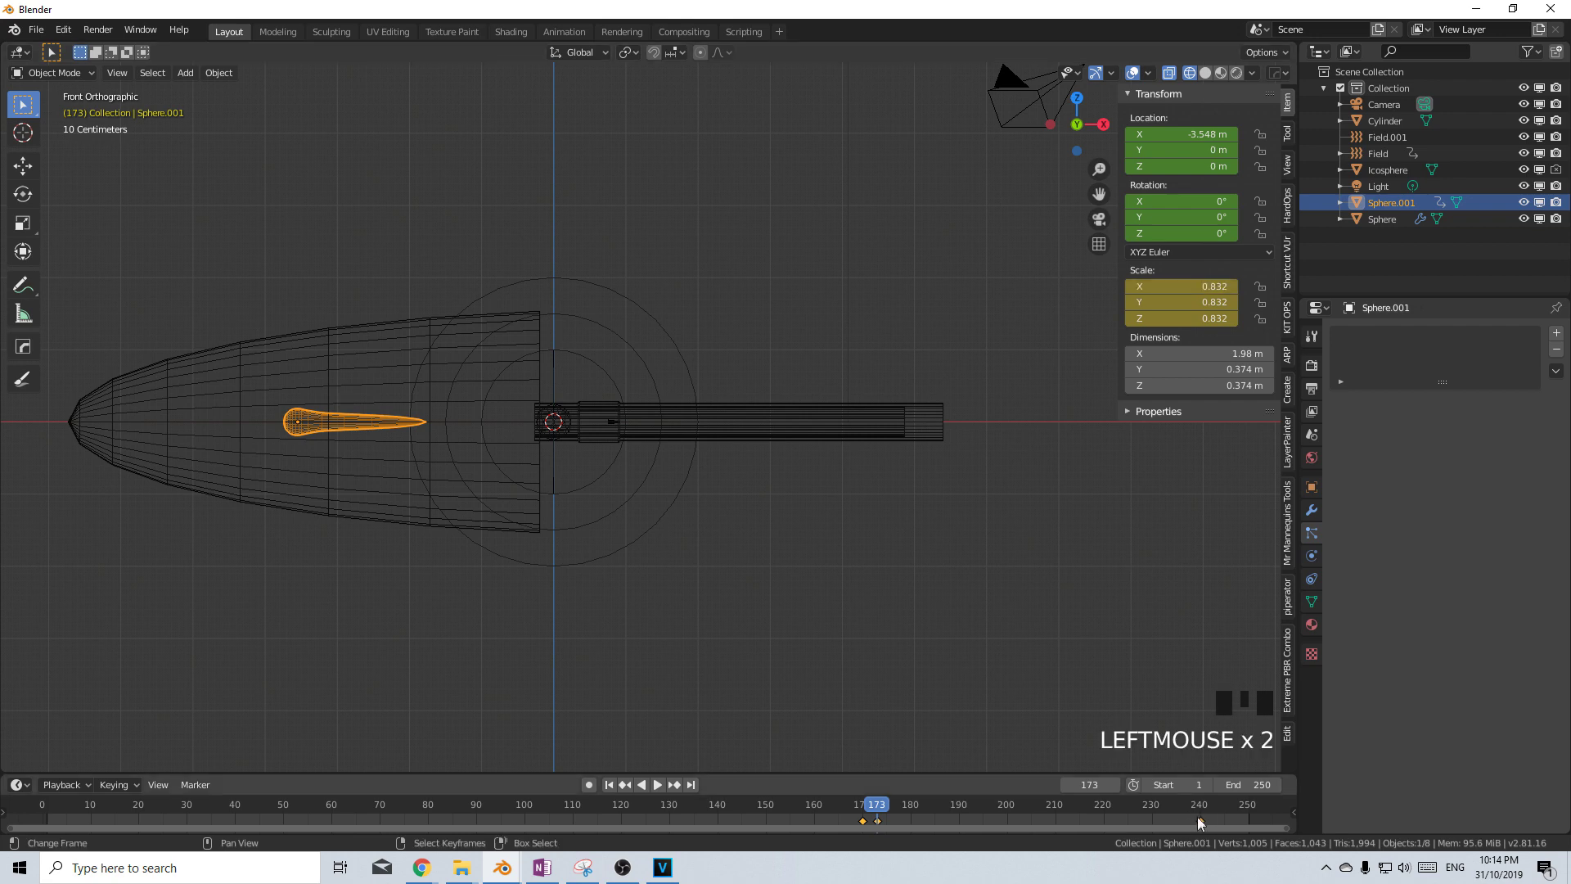
{"action": "key", "text": "Up"}
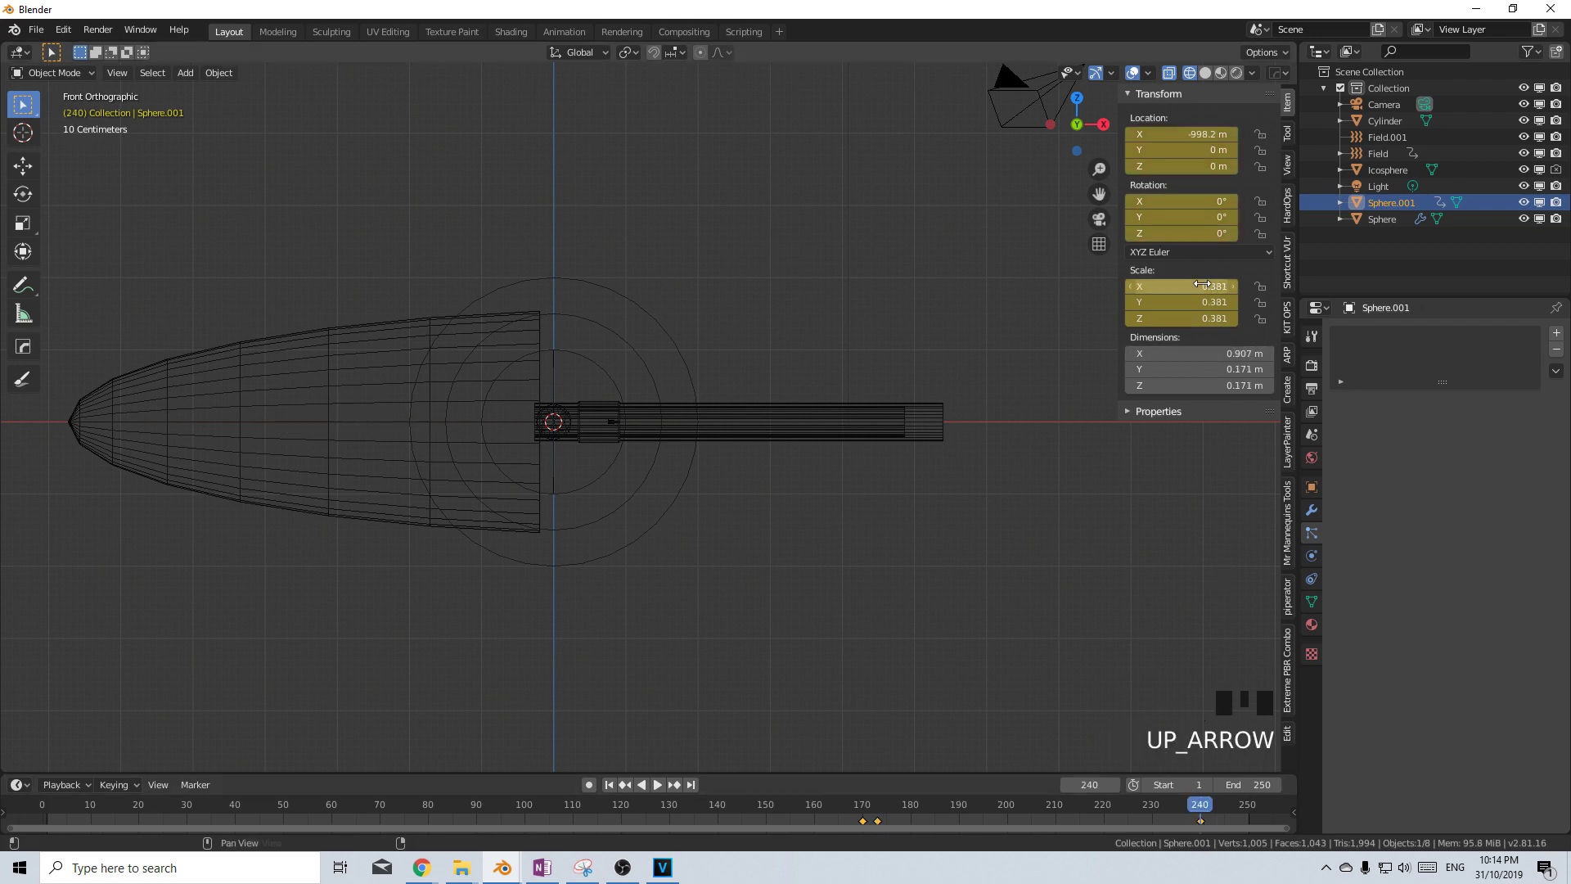
{"action": "key", "text": "ctrl+v"}
{"action": "key", "text": "ctrl+v"}
{"action": "key", "text": "ctrl+v"}
Orbit around the gun to a perspective angle and reopen the bullet's mesh for editing
{"action": "left_click_drag", "start_coordinate": [857, 823], "coordinate": [849, 682]}
{"action": "scroll", "scroll_direction": "down", "scroll_amount": 3}
{"action": "left_click_drag", "start_coordinate": [823, 581], "coordinate": [660, 599]}
{"action": "scroll", "scroll_direction": "up", "scroll_amount": 3}
{"action": "left_click_drag", "start_coordinate": [662, 596], "coordinate": [698, 599]}
{"action": "key", "text": "Tab"}
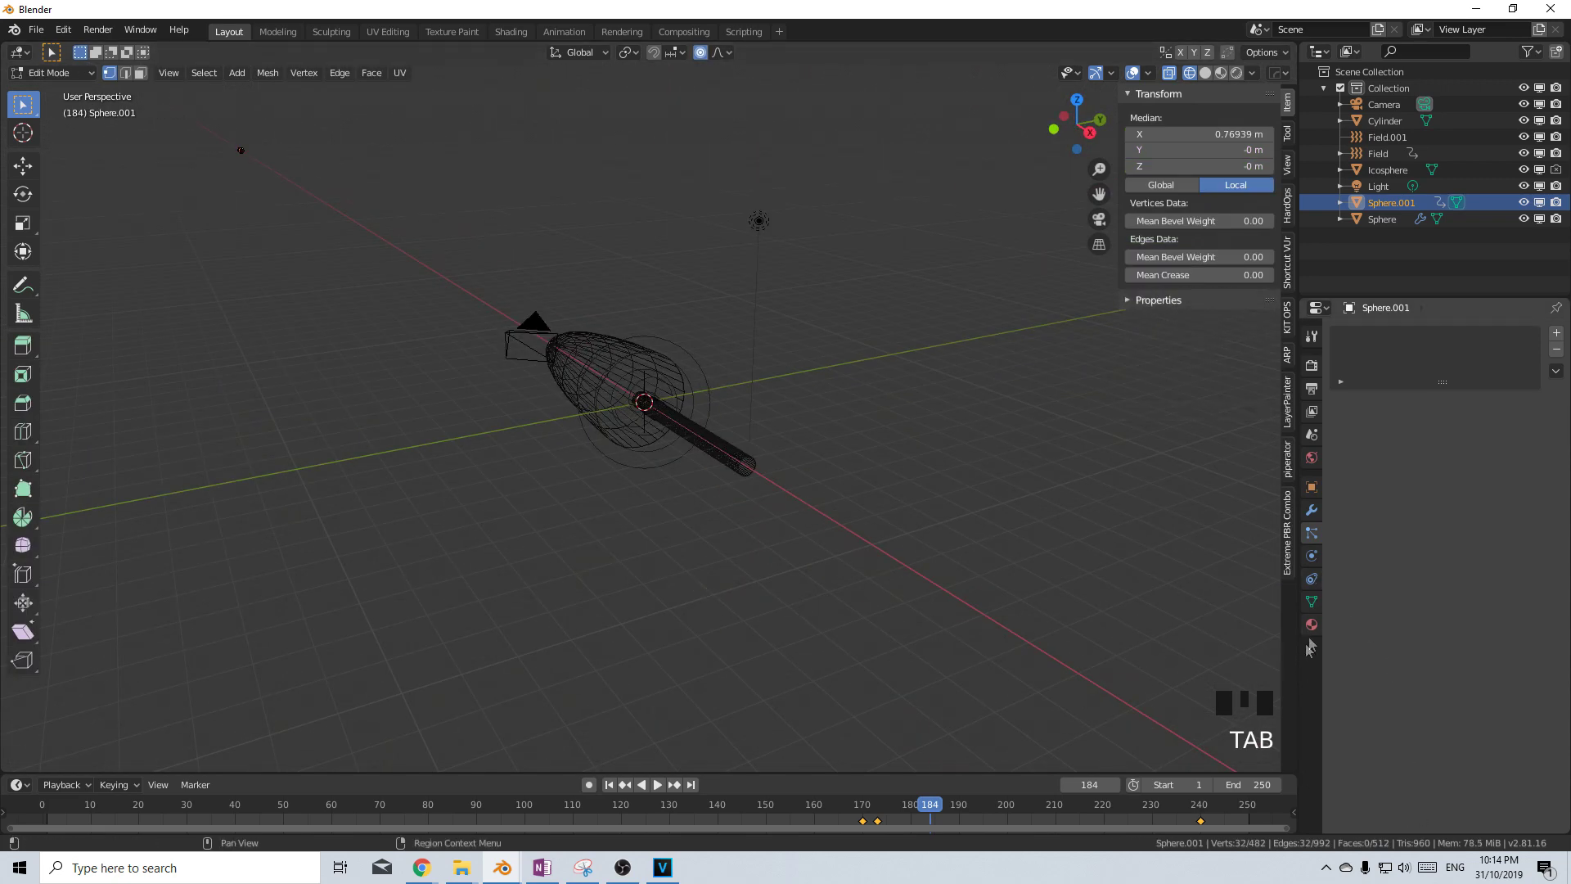
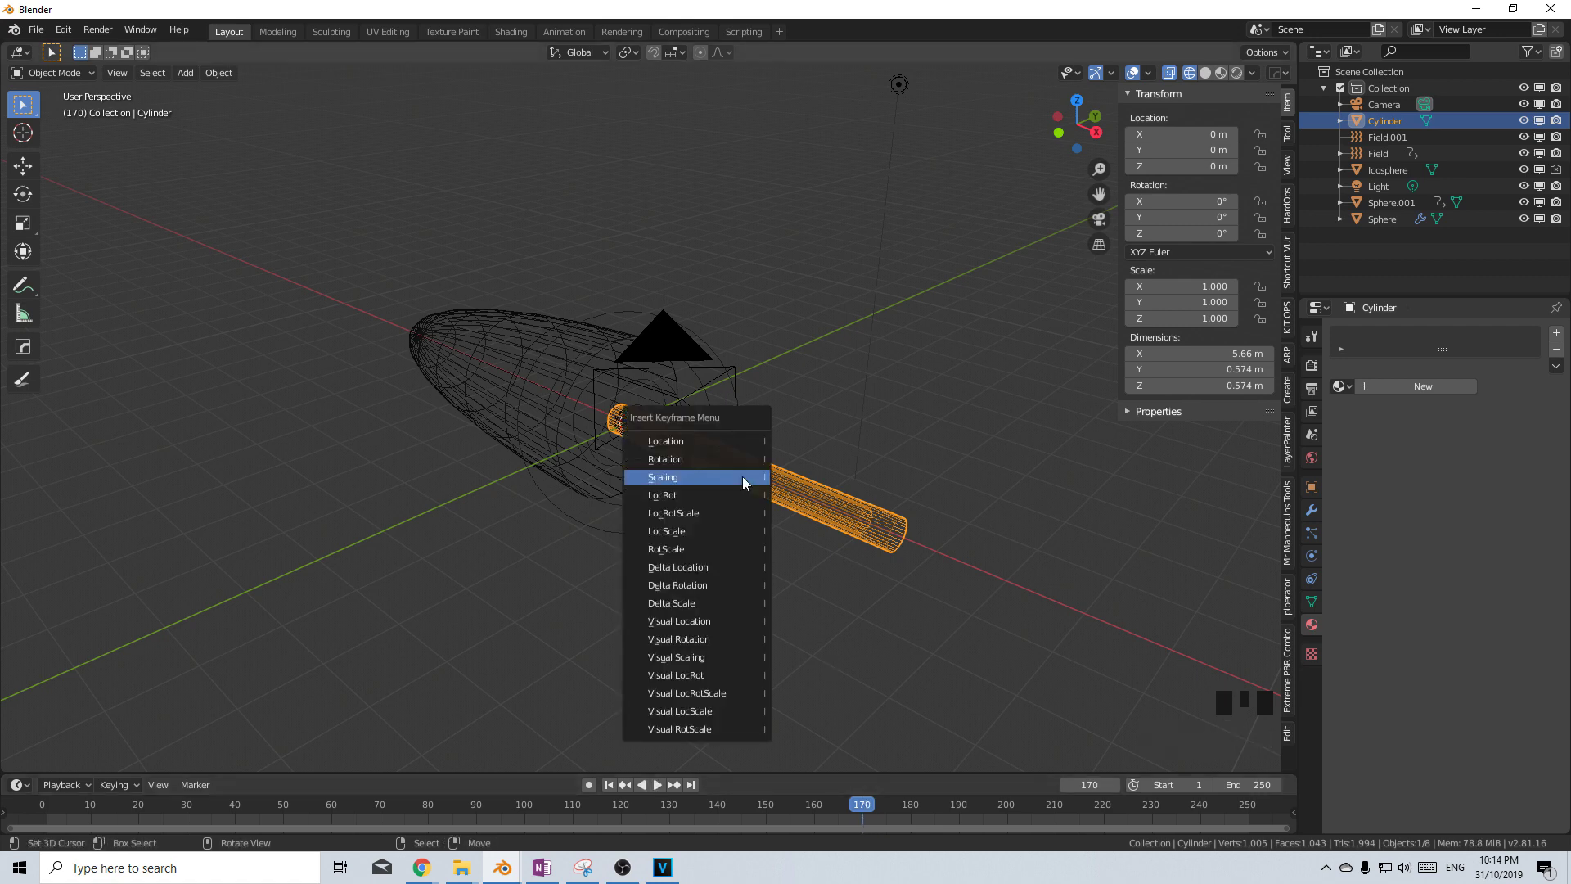
Keyframe the barrel at rest, then pushed back along X at frame 175
{"action": "key", "text": "i"}
{"action": "middle_click", "coordinate": [680, 581]}
{"action": "scroll", "scroll_direction": "up", "scroll_amount": 3}
{"action": "left_click_drag", "start_coordinate": [869, 828], "coordinate": [887, 633]}
{"action": "key", "text": "g"}
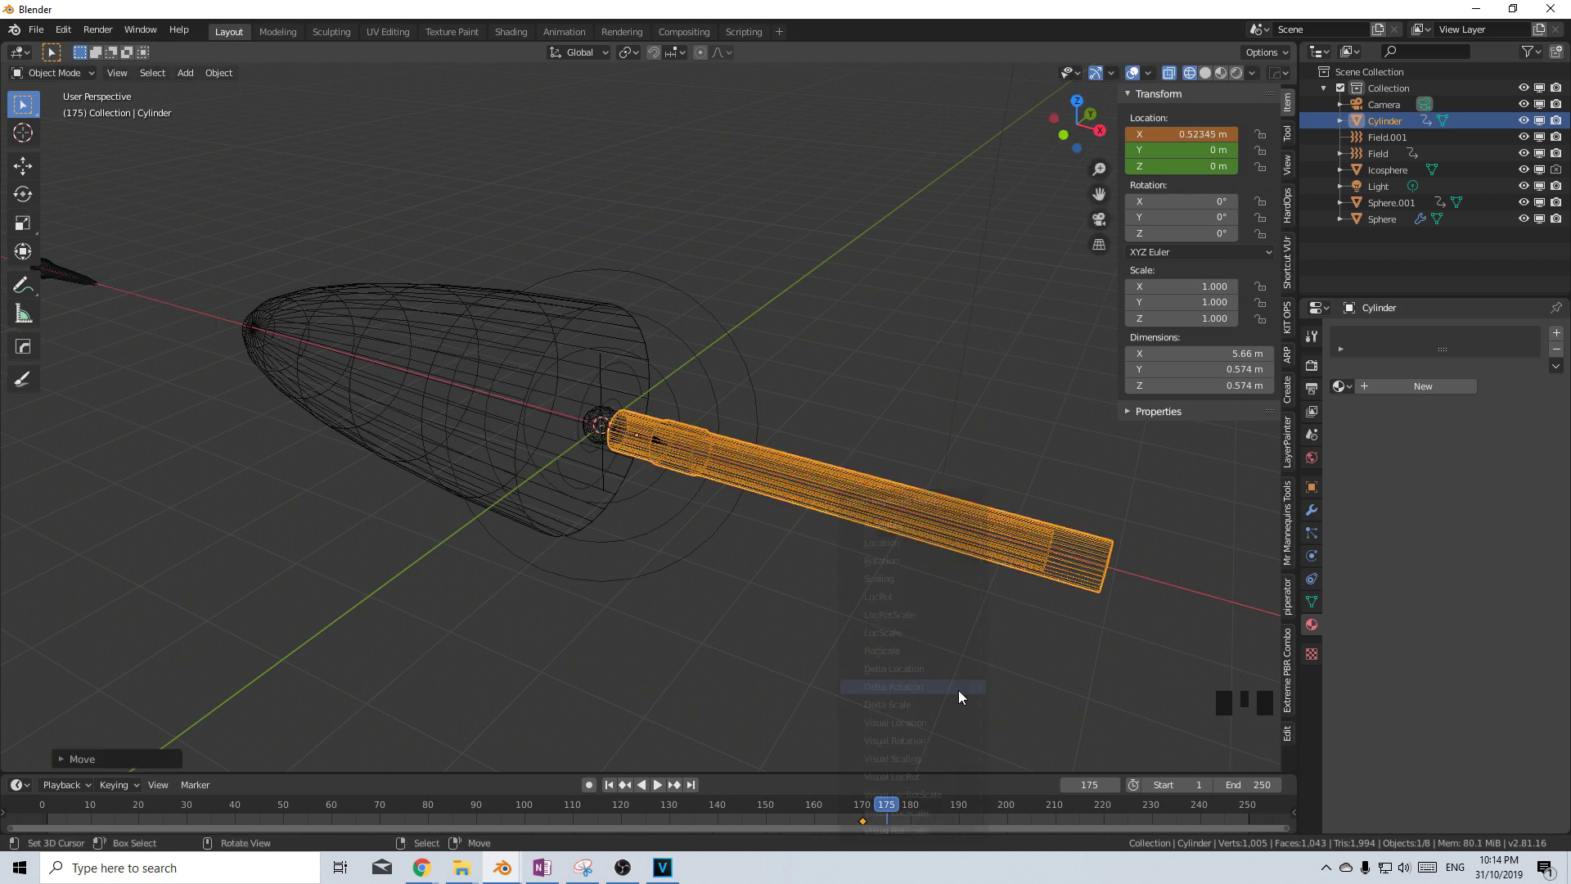
At frame 183 reset the barrel's location with Alt+G and keyframe it back at rest
{"action": "key", "text": "i"}
{"action": "left_click_drag", "start_coordinate": [925, 824], "coordinate": [964, 585]}
{"action": "key", "text": "alt+g"}
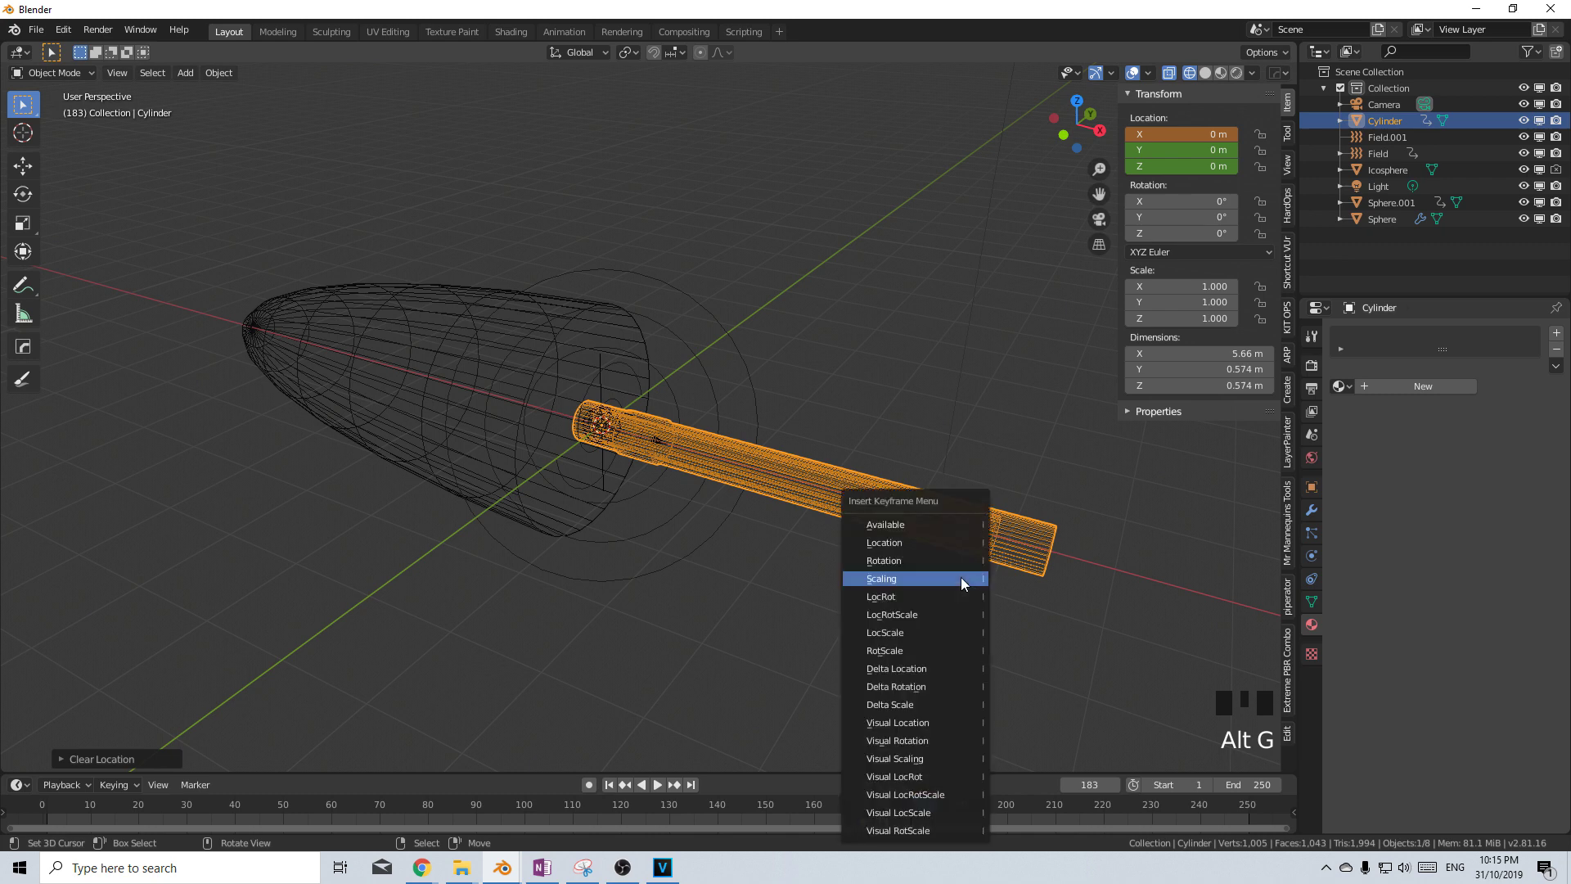
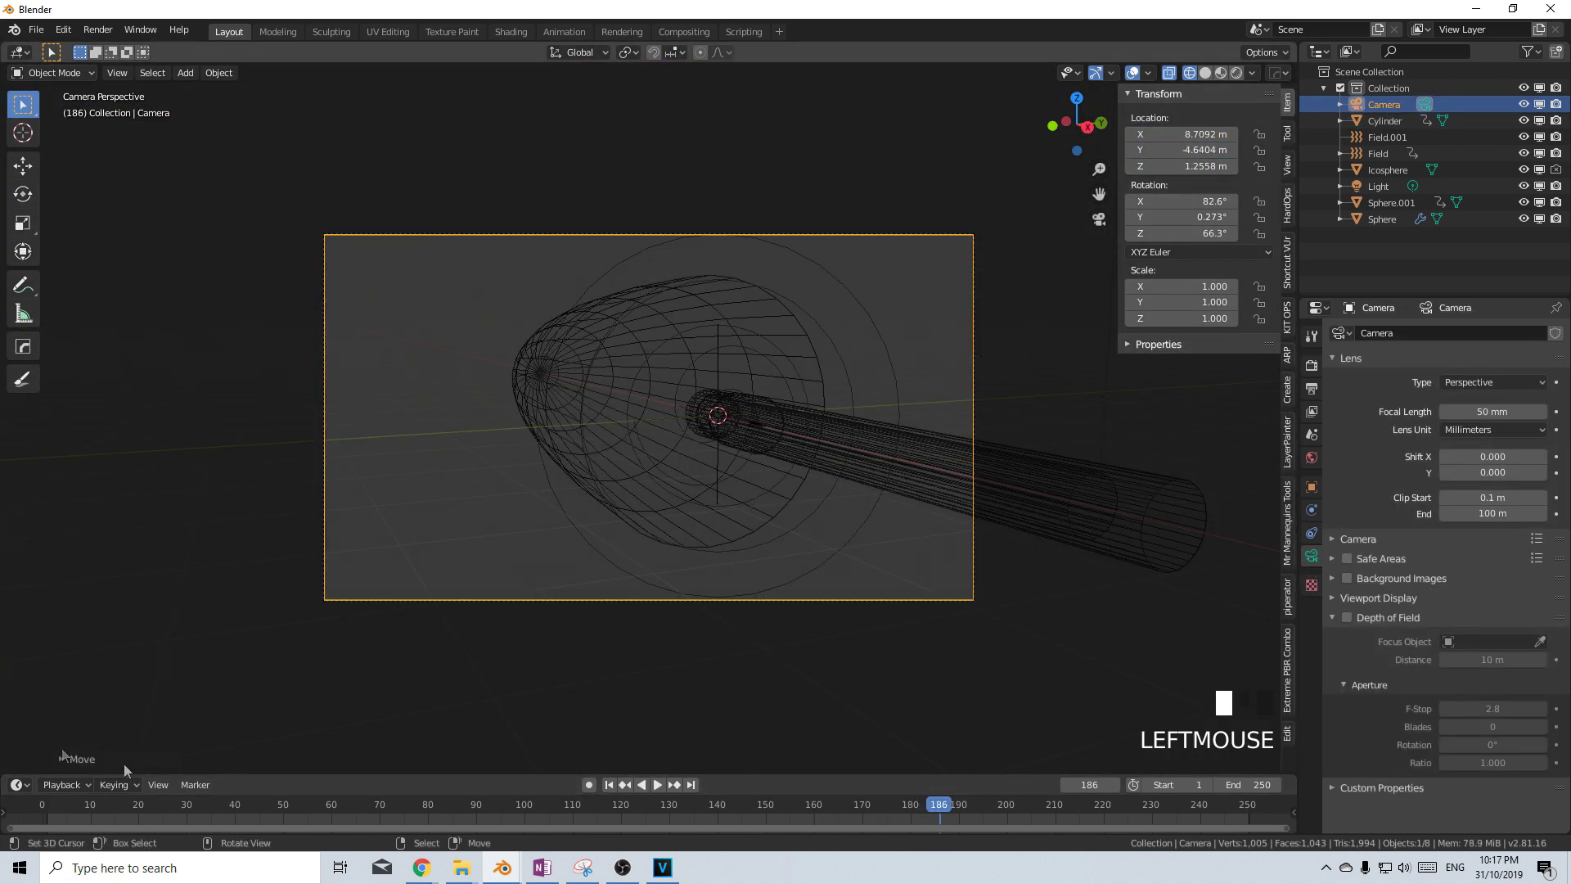
Test-render a frame, enter camera view and set the camera's Clip End to 500 m
{"action": "scroll", "scroll_direction": "up", "scroll_amount": 3}
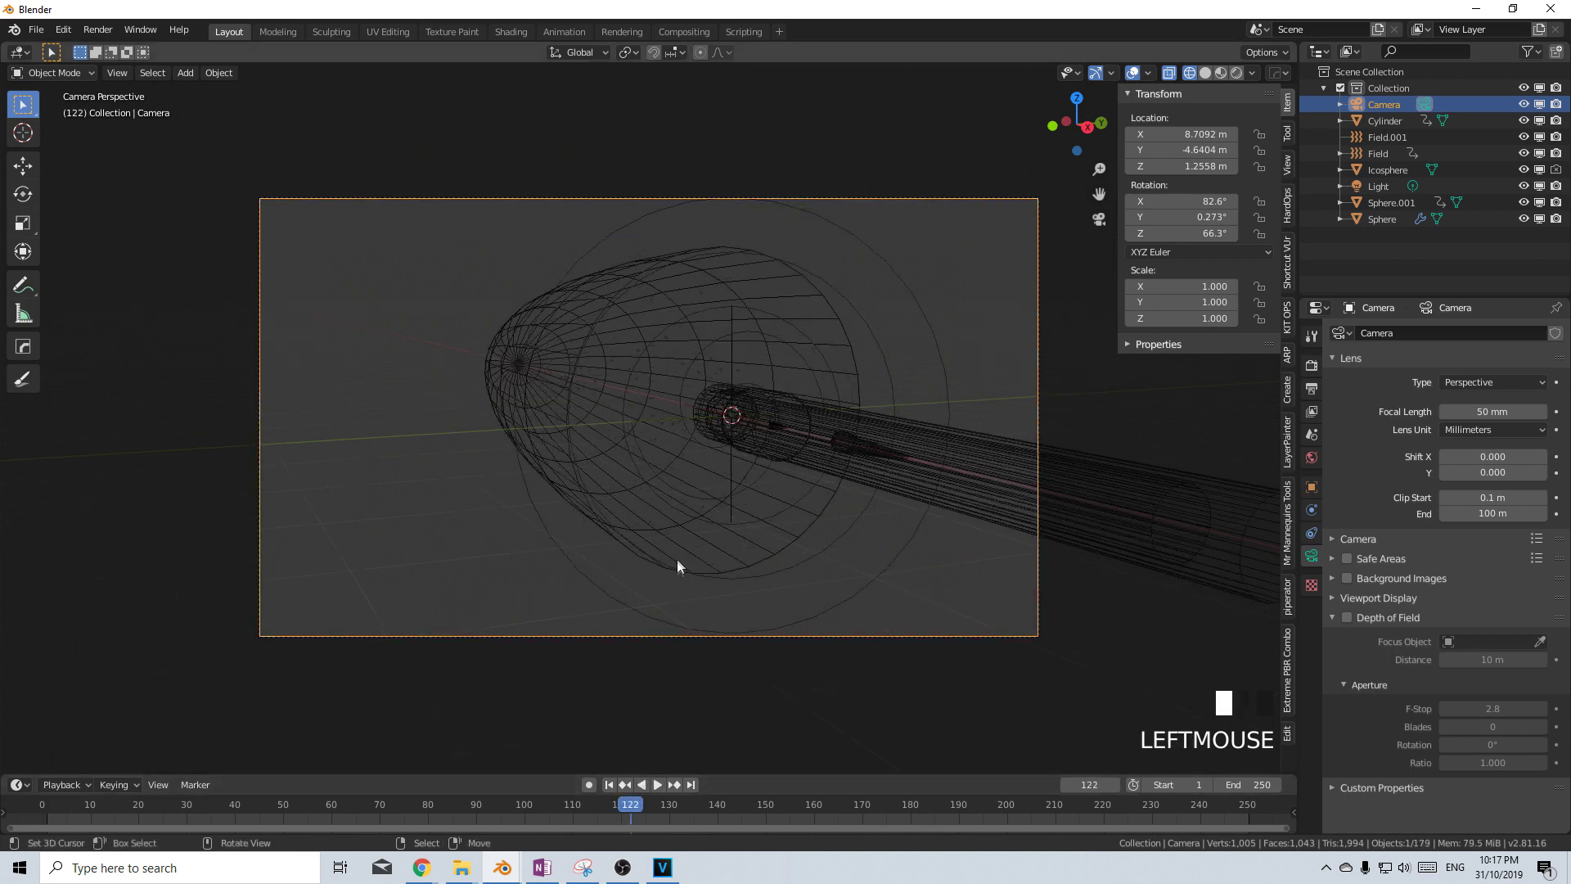
{"action": "key", "text": "F12"}
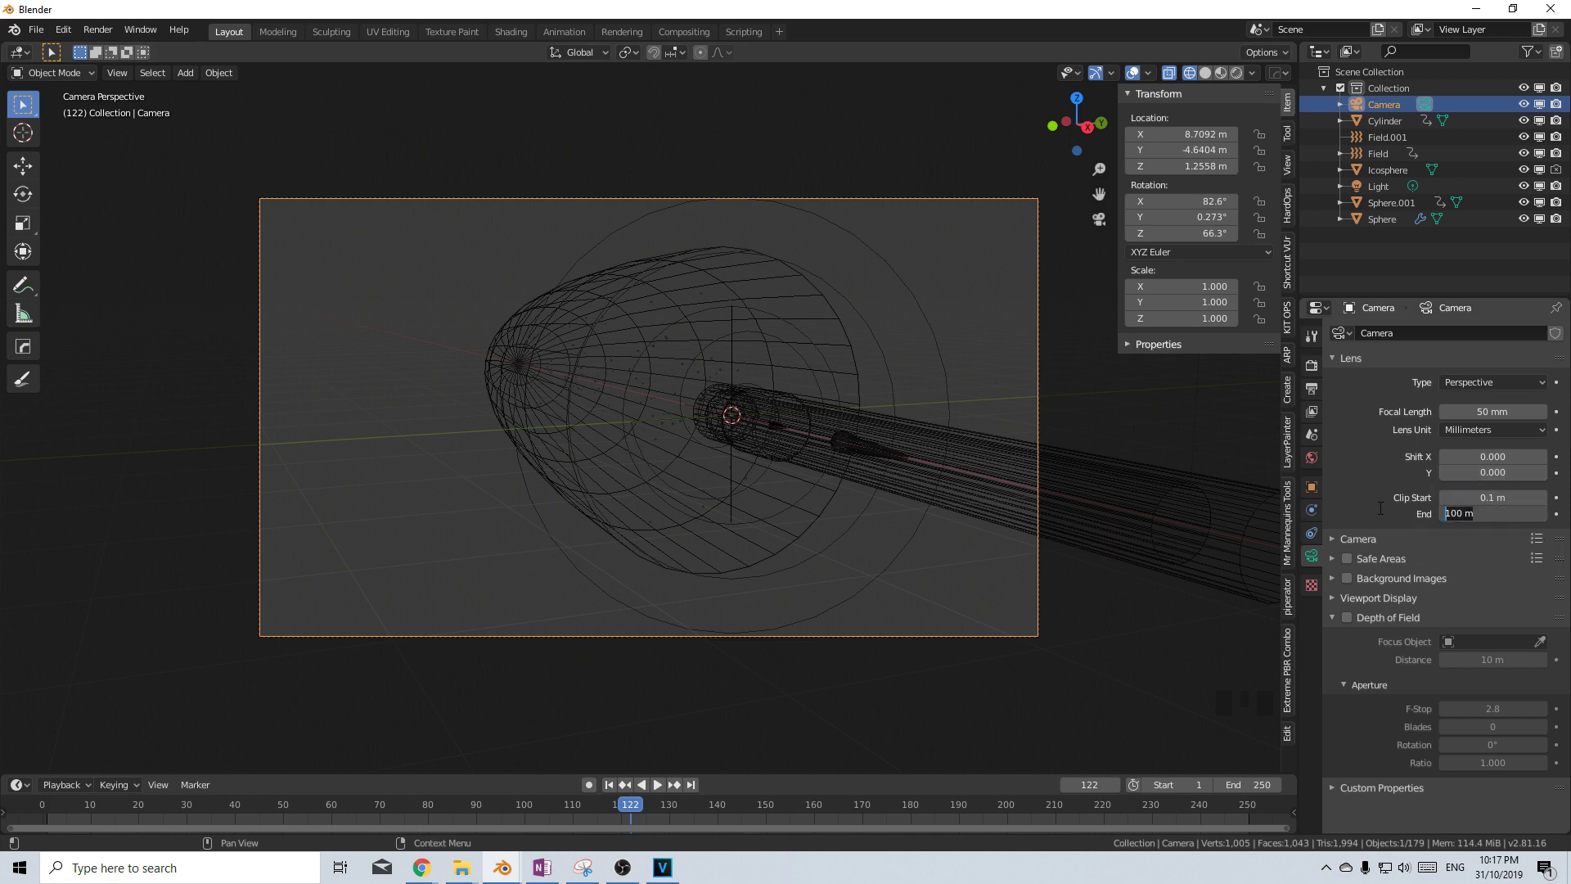
{"action": "key", "text": "KP_0"}
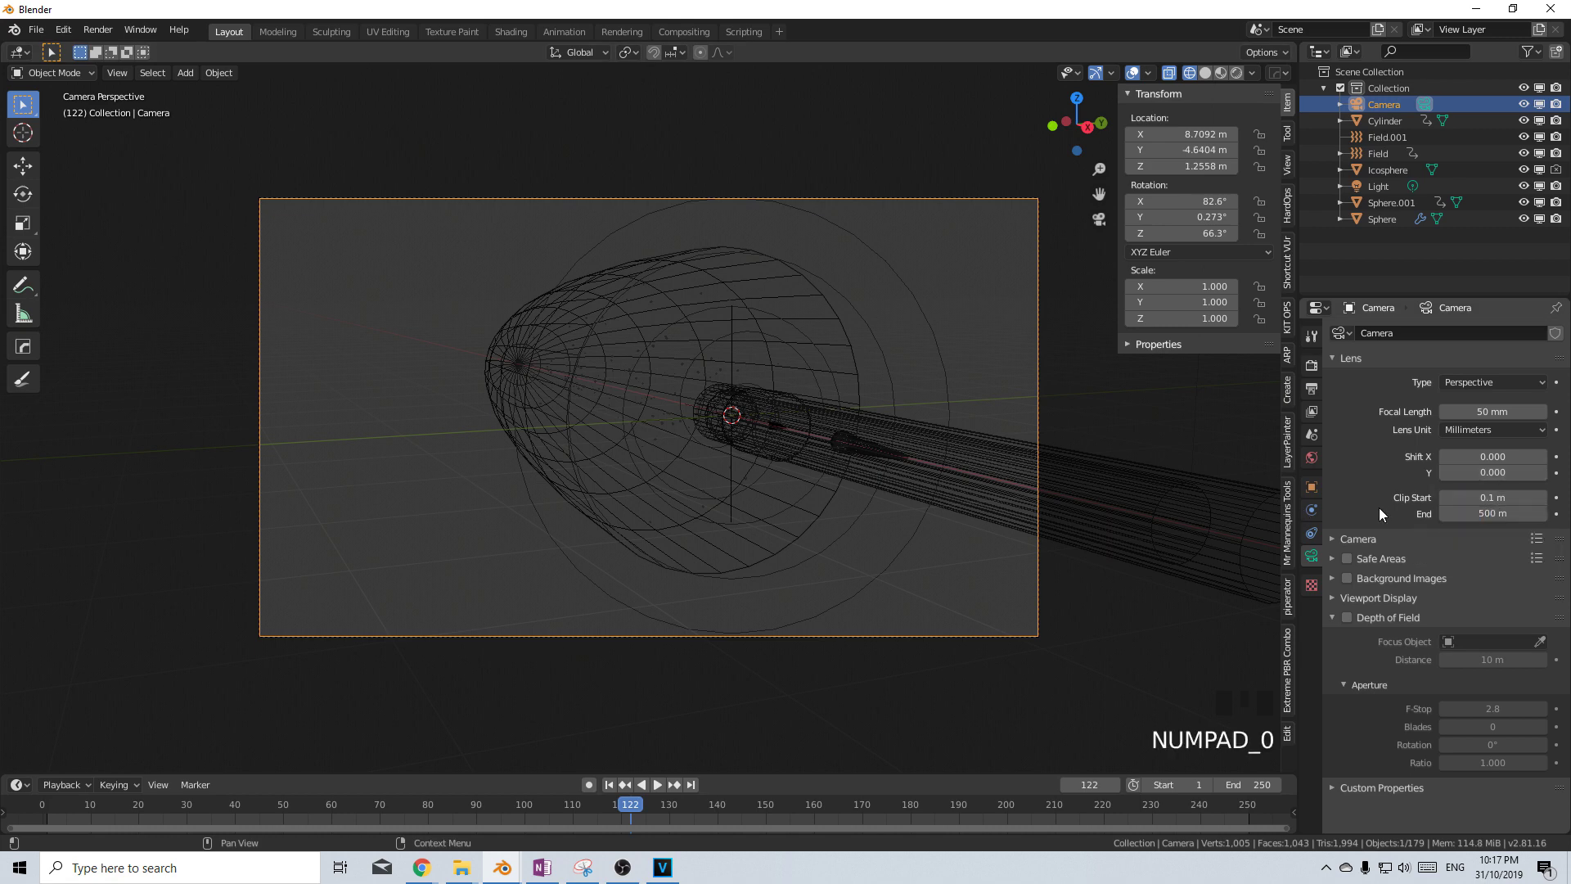
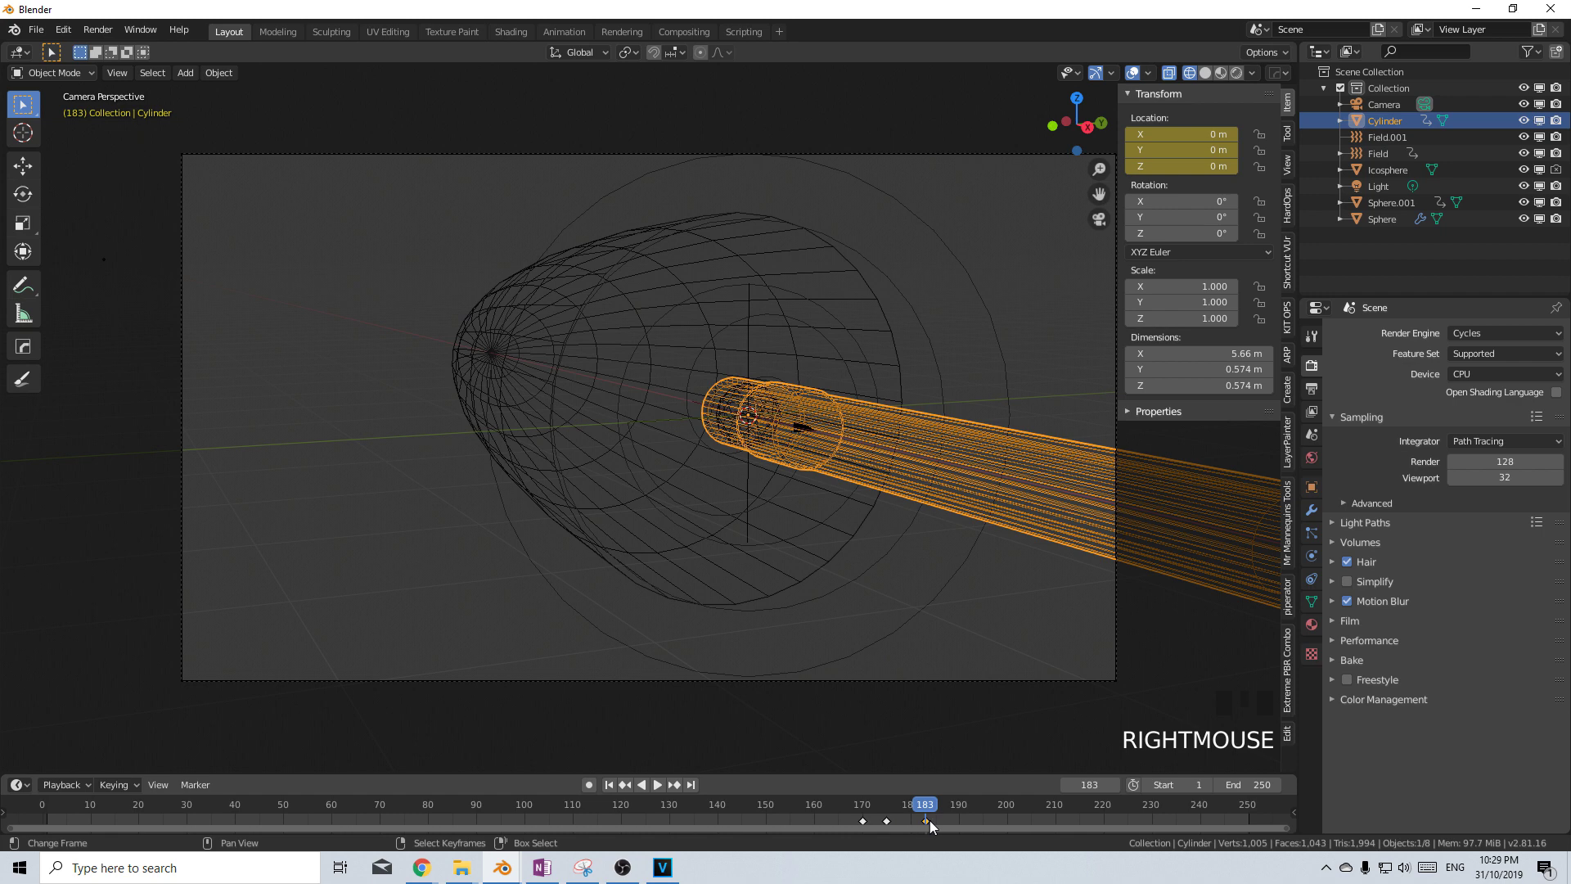
Slide the Cylinder's final keyframe later to about frame 188
{"action": "key", "text": "g"}
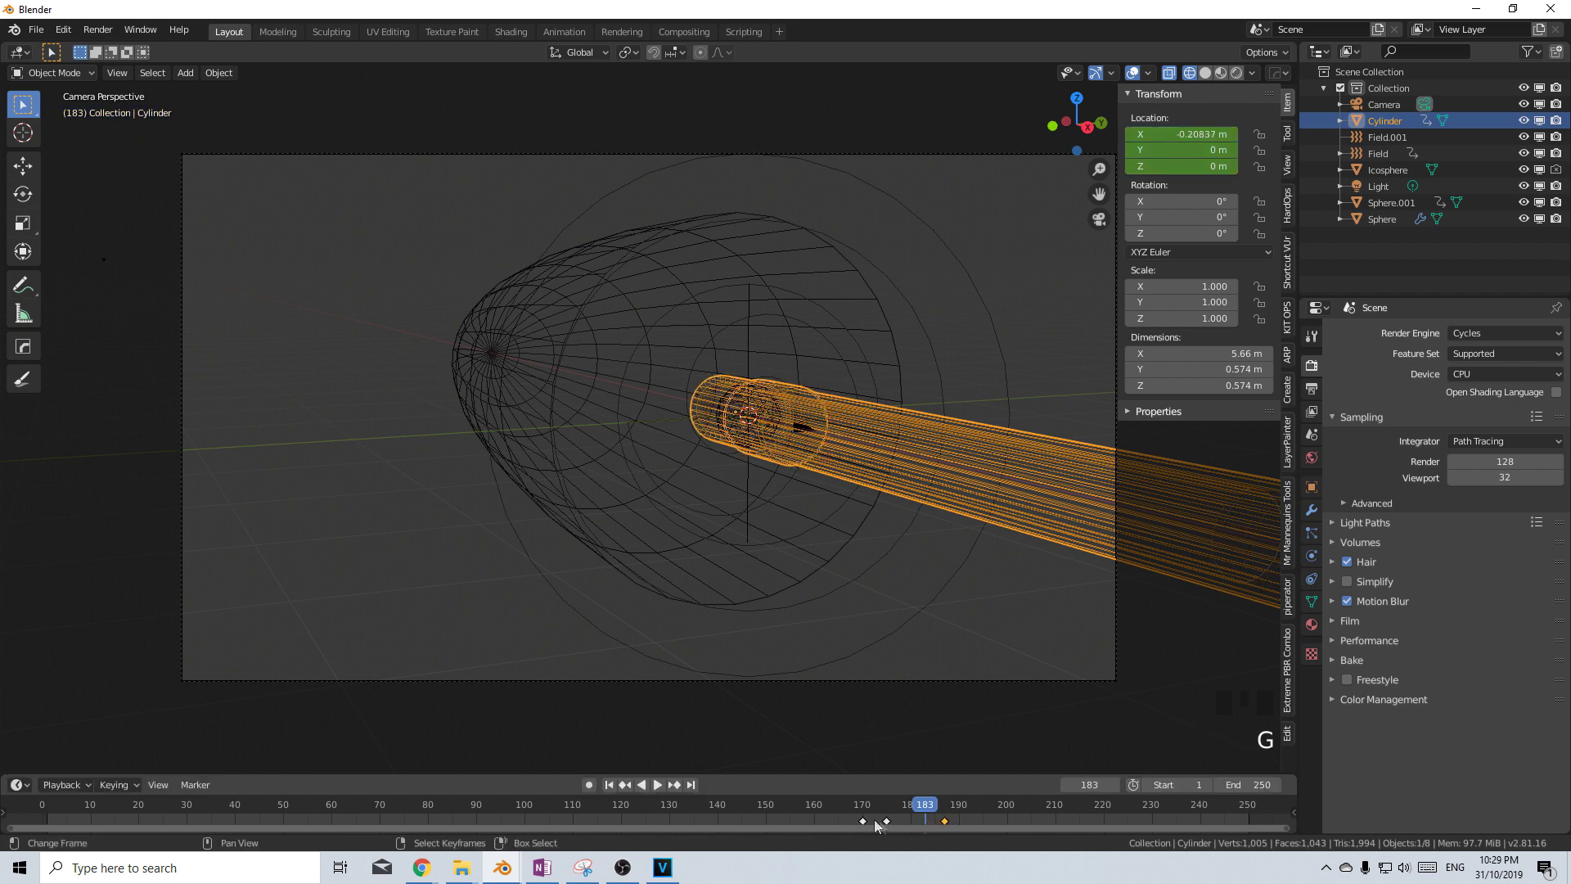